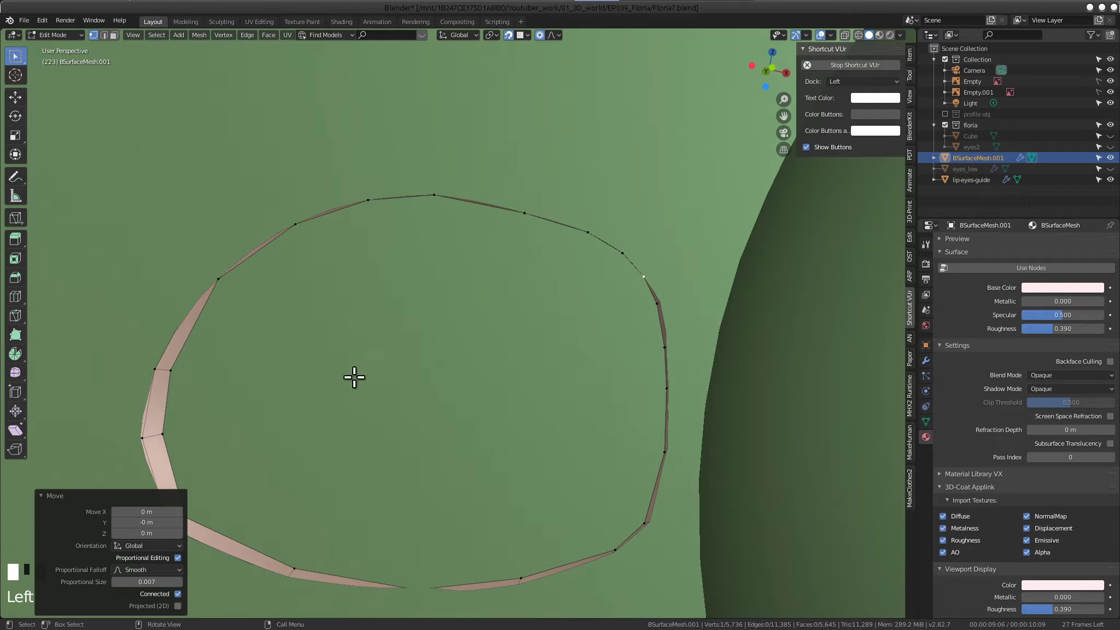
Nudge two lower rim vertices of the eye hole so its outline reads as a smooth curve
drag(870, 82, 126, 508)
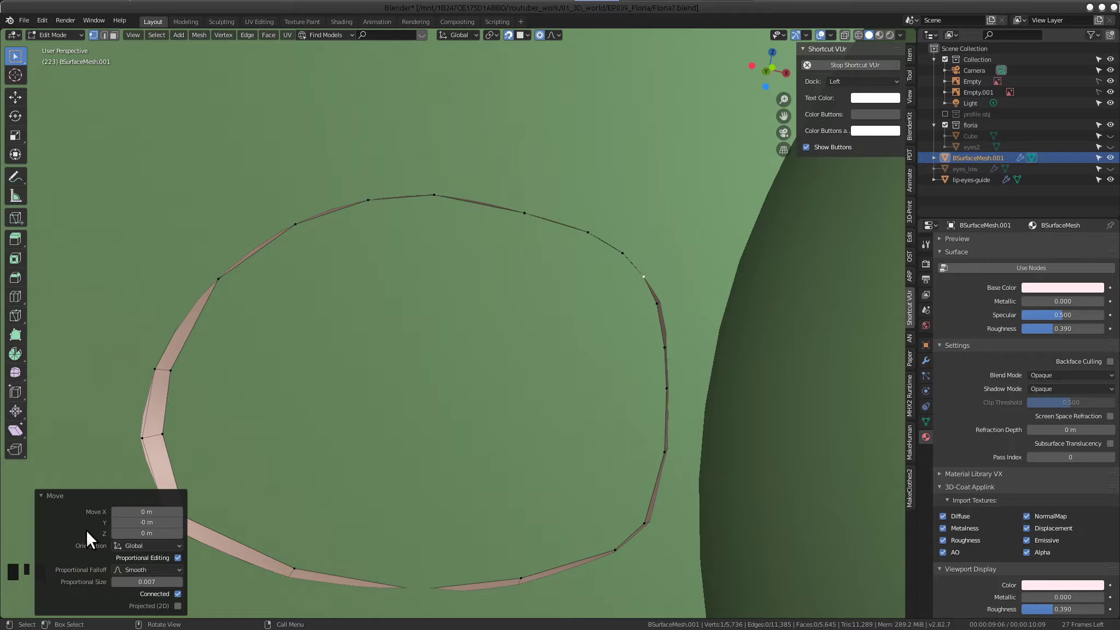
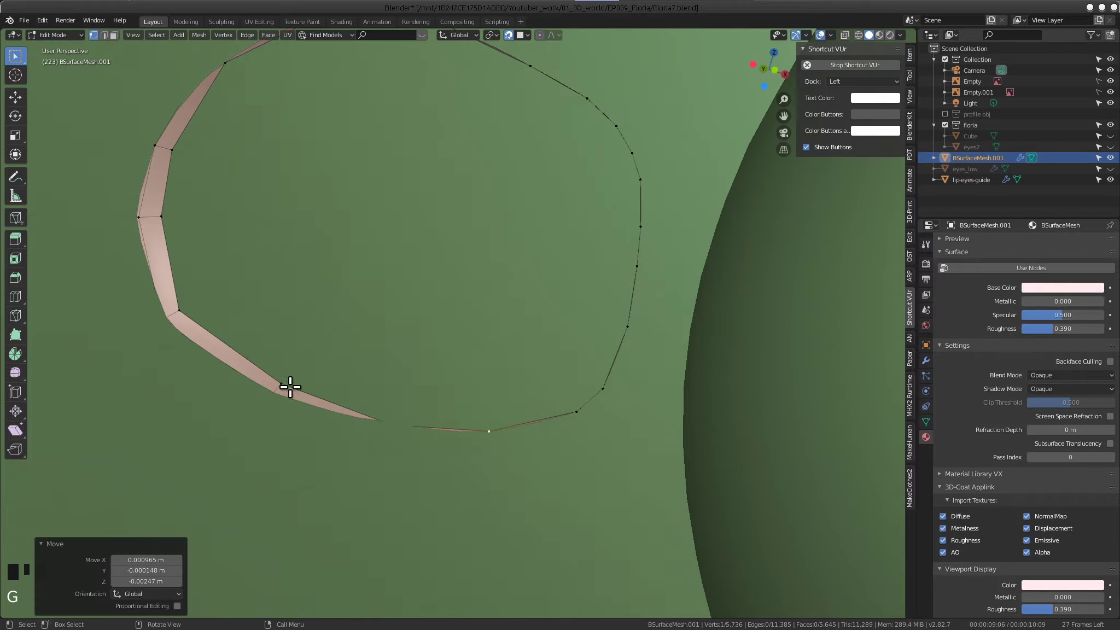
click(396, 428)
key(g)
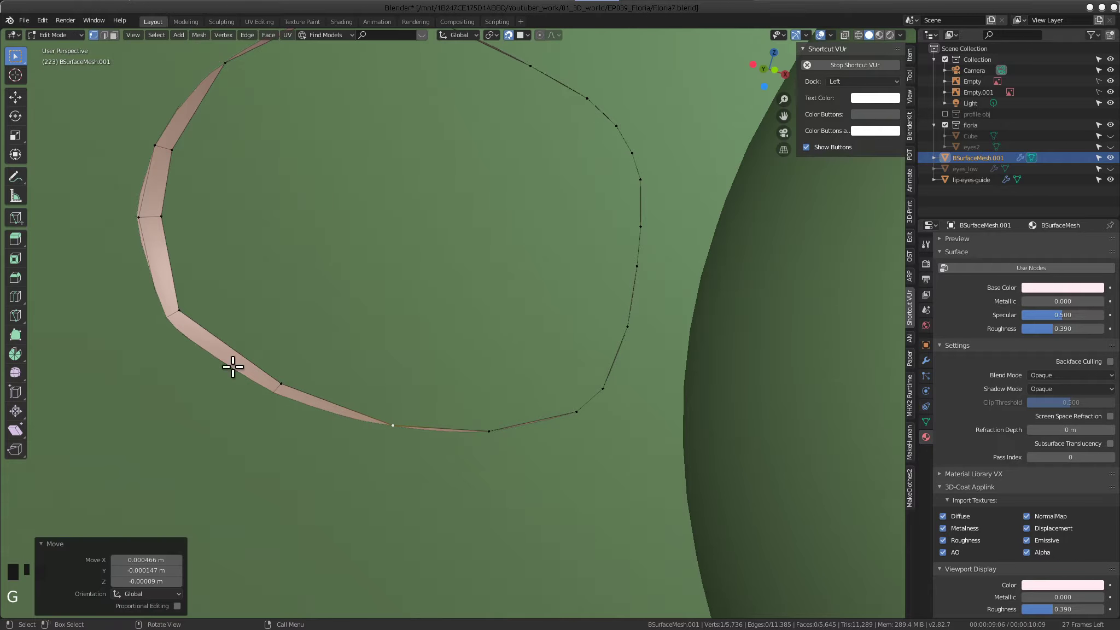
click(270, 376)
key(g)
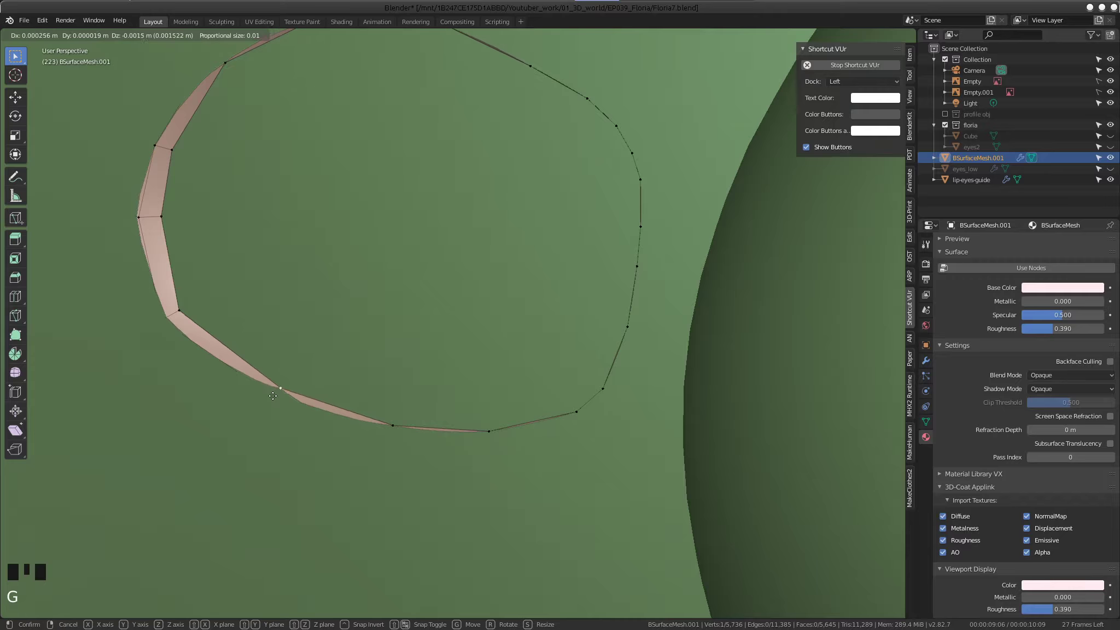
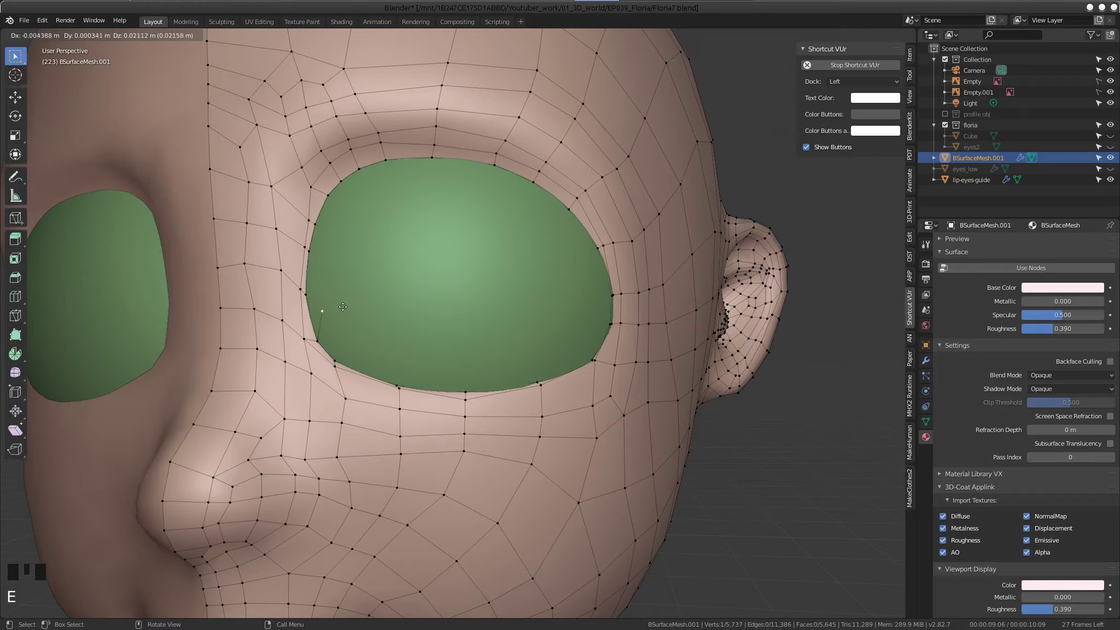
Try extruding upper-edge rim vertices inward, then undo the attempts back to the clean rim
key(e)
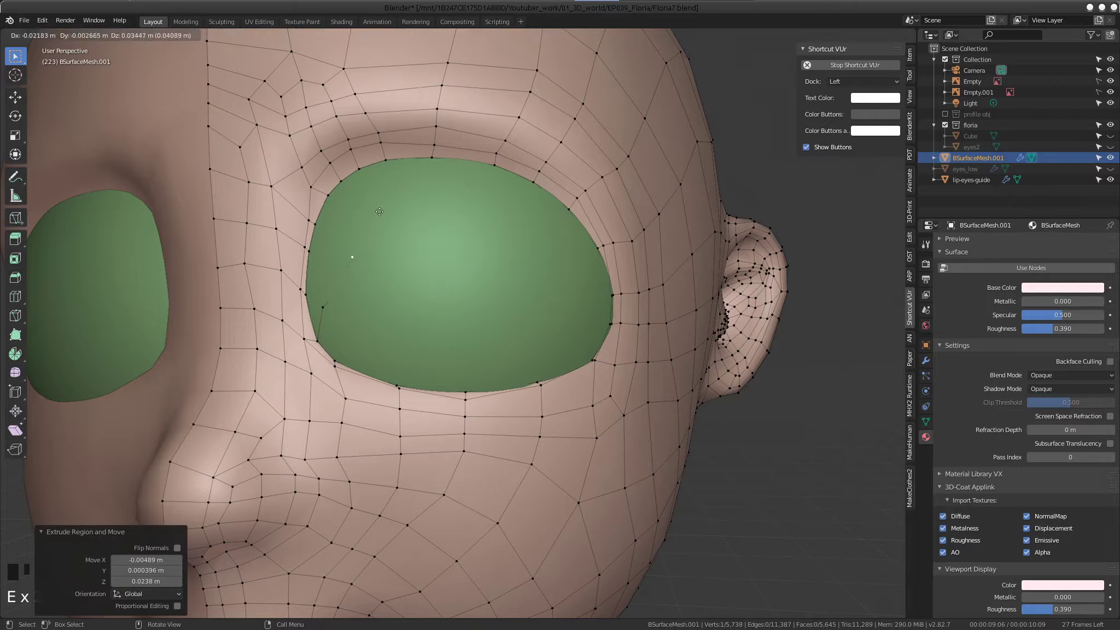
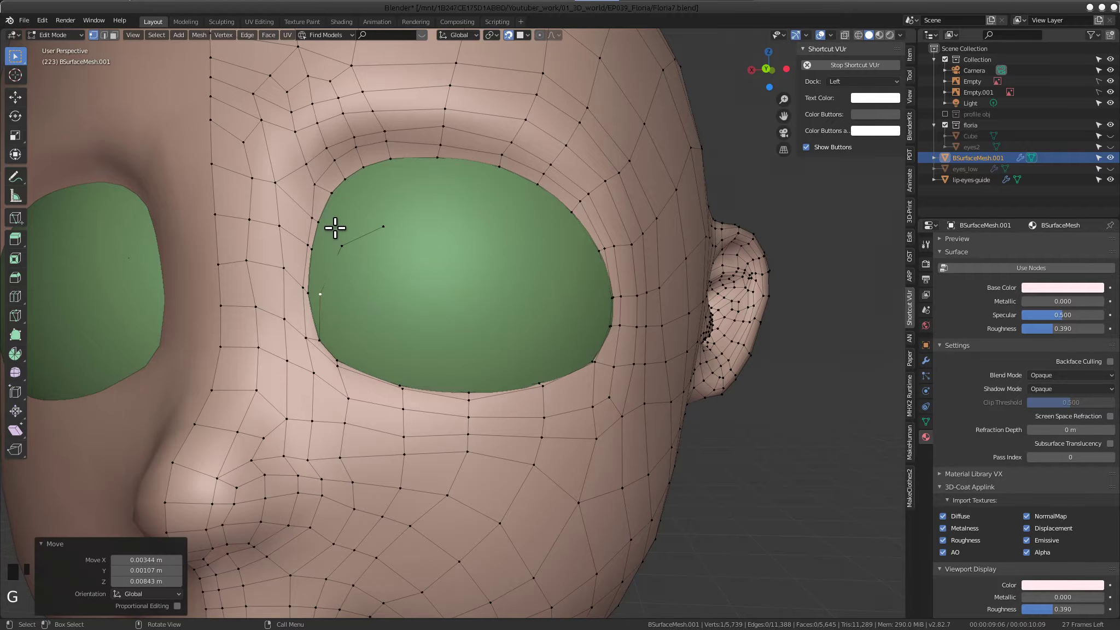
click(334, 226)
click(341, 245)
key(g)
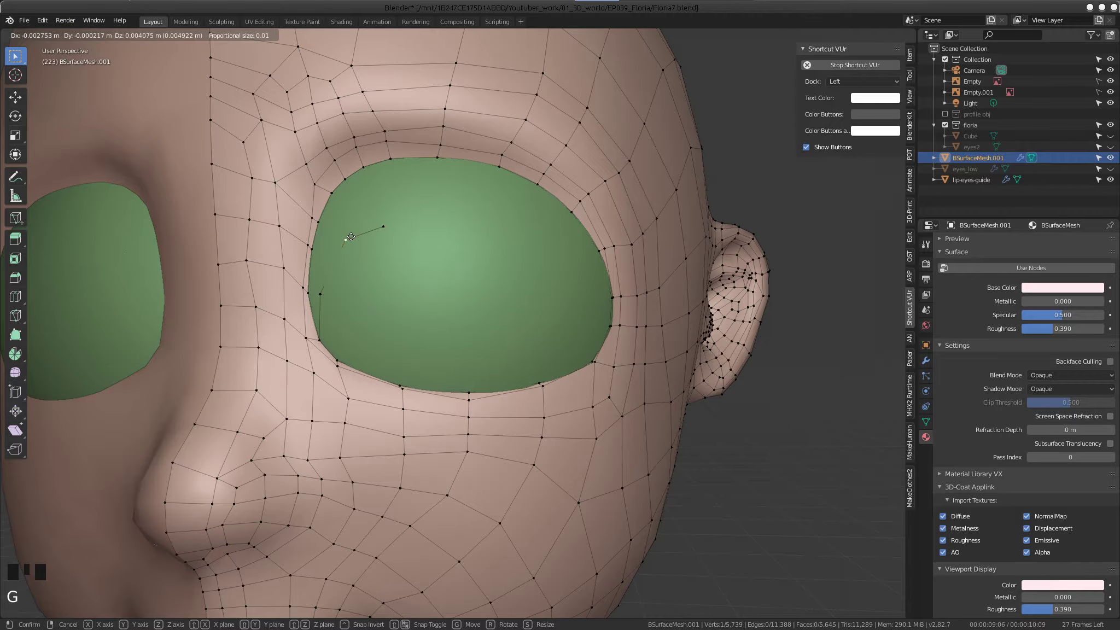
scroll(down, 3)
middle_click(504, 291)
key(ctrl+z)
key(ctrl+z)
key(ctrl+z)
key(ctrl+z)
key(ctrl+z)
key(ctrl+z)
Extrude a chain of new vertices inward along the upper eyelid edge to start the inner flap
drag(347, 293, 348, 293)
scroll(up, 3)
drag(371, 252, 349, 275)
scroll(down, 3)
drag(333, 273, 311, 269)
scroll(up, 3)
drag(322, 279, 348, 271)
key(e)
key(e)
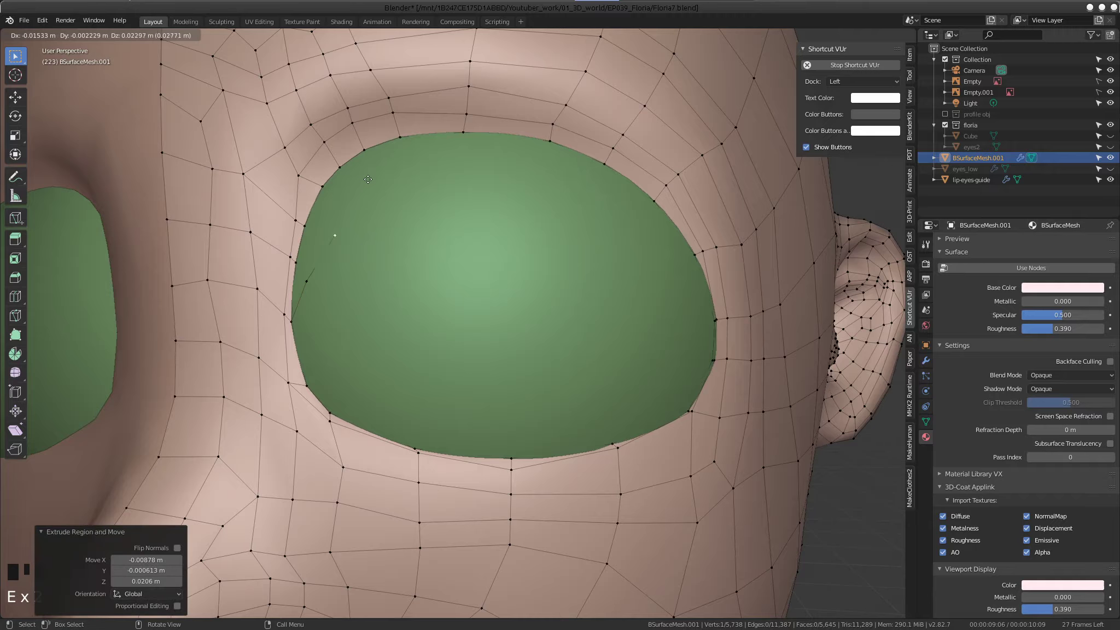
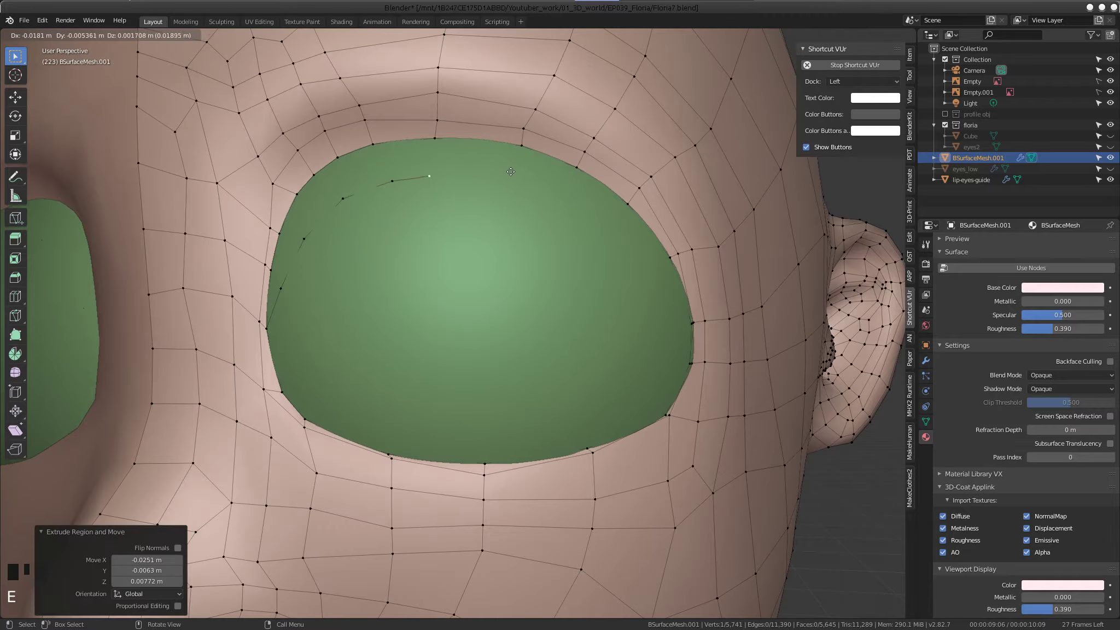
key(e)
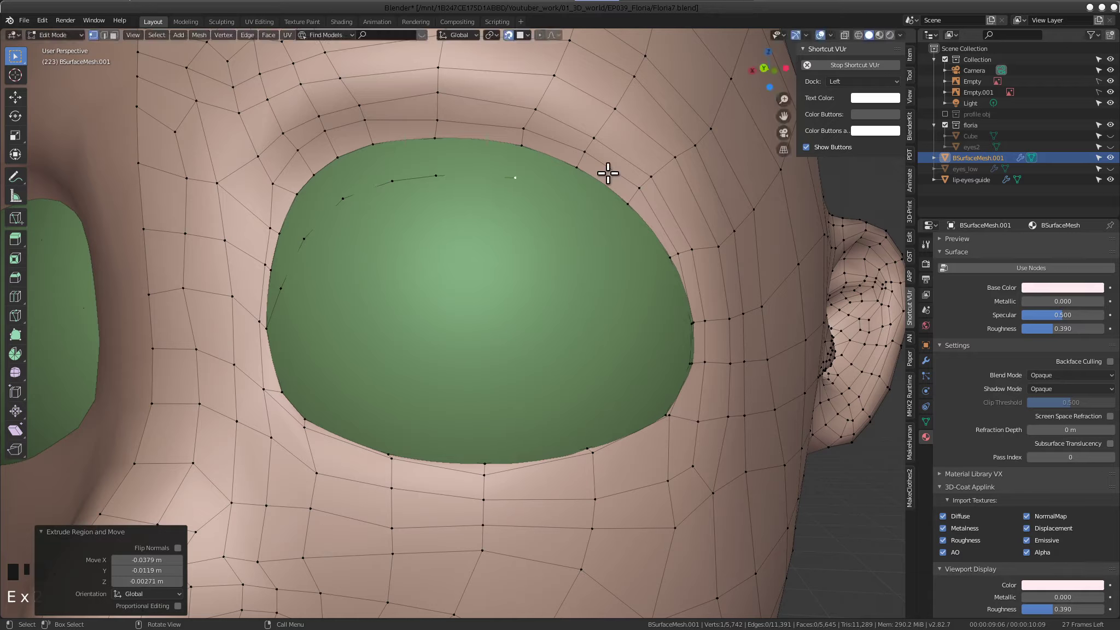
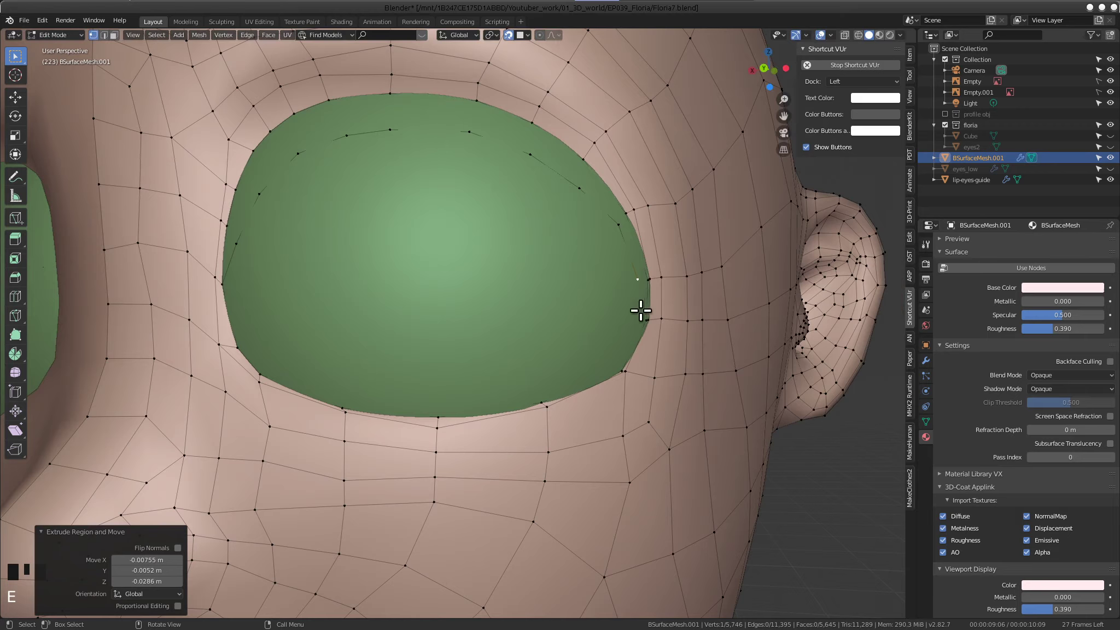
Orbit along the eye opening to check the new vertex chain, undoing one stray move
drag(425, 363, 601, 289)
drag(526, 330, 544, 362)
middle_click(426, 313)
drag(443, 297, 443, 314)
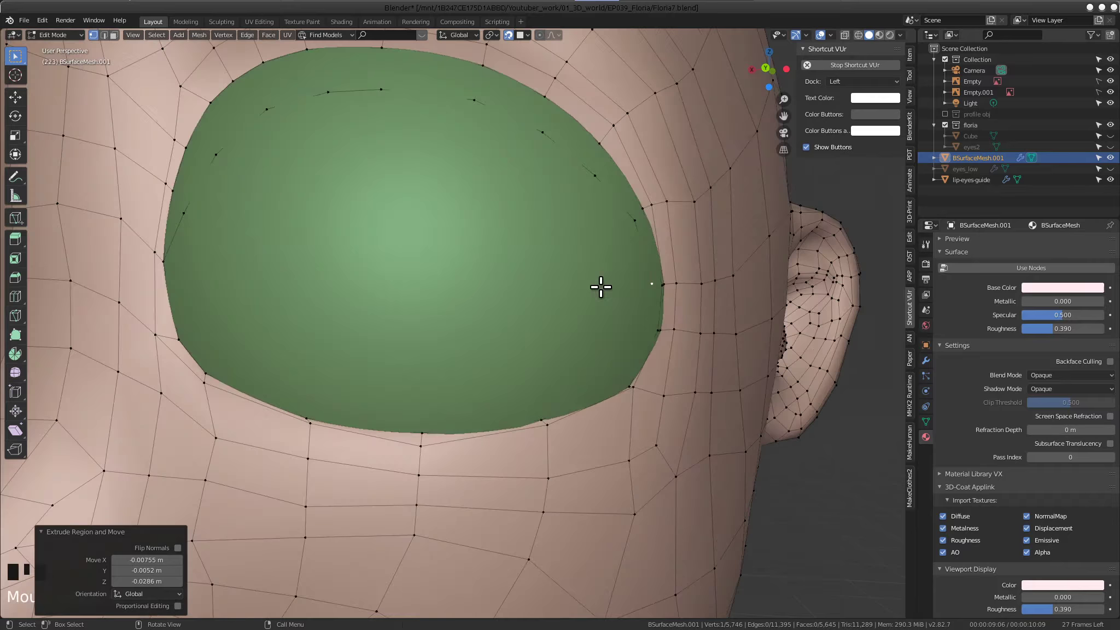
drag(571, 280, 507, 321)
drag(563, 306, 495, 319)
drag(621, 325, 586, 332)
drag(504, 315, 605, 300)
drag(567, 317, 582, 338)
drag(649, 339, 552, 345)
key(ctrl+z)
drag(530, 256, 532, 268)
Fill a first face between the new chain and the inner eyelid edge and inspect it from several angles
click(579, 356)
drag(518, 335, 625, 382)
scroll(up, 3)
drag(626, 388, 510, 343)
key(f)
scroll(down, 3)
drag(503, 262, 483, 266)
scroll(up, 3)
scroll(down, 3)
drag(357, 246, 534, 306)
scroll(up, 3)
drag(469, 272, 552, 276)
scroll(down, 3)
drag(490, 267, 407, 319)
scroll(up, 3)
drag(386, 297, 370, 349)
Reposition an inner eyelid vertex and an upper eye-edge vertex to round the opening
click(370, 348)
drag(391, 327, 382, 313)
key(g)
click(389, 278)
key(g)
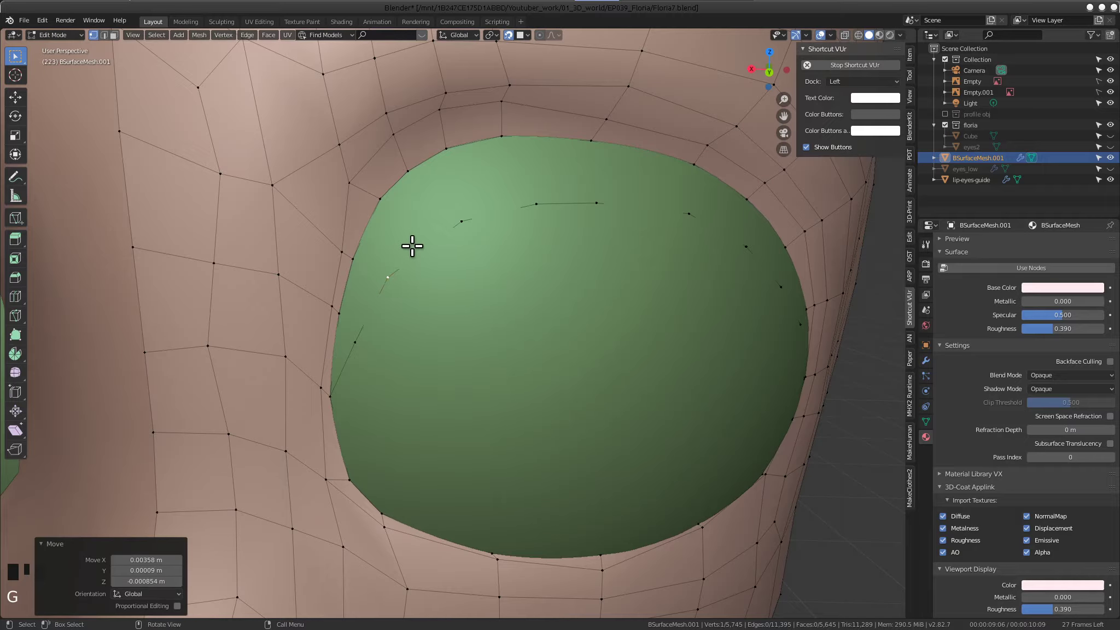
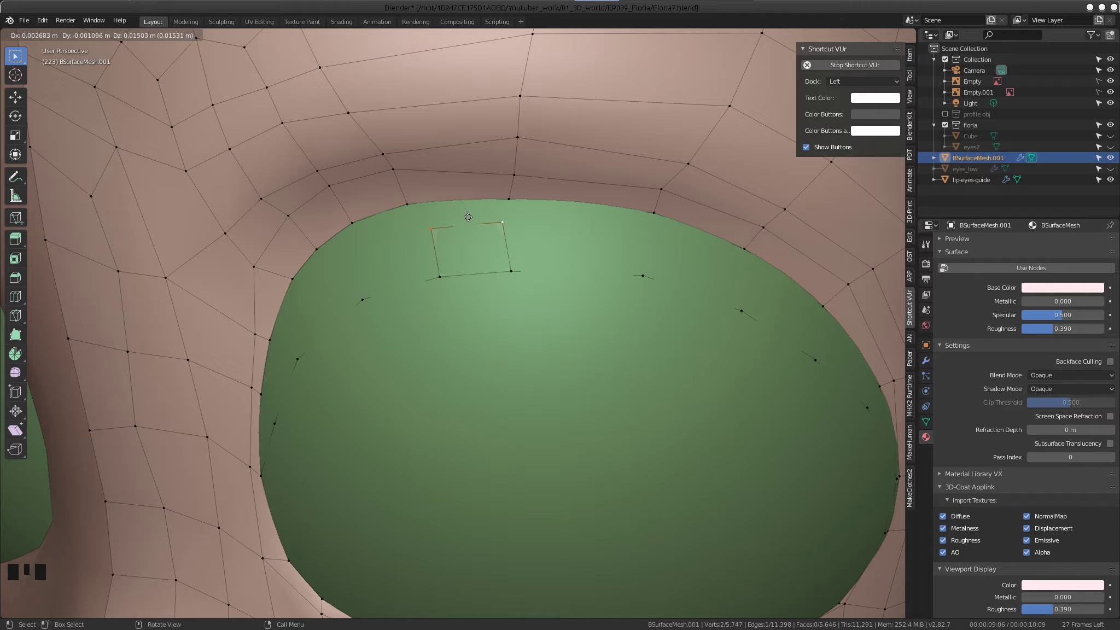
Undo the last flap face and refill it from a corrected vertex selection
click(503, 218)
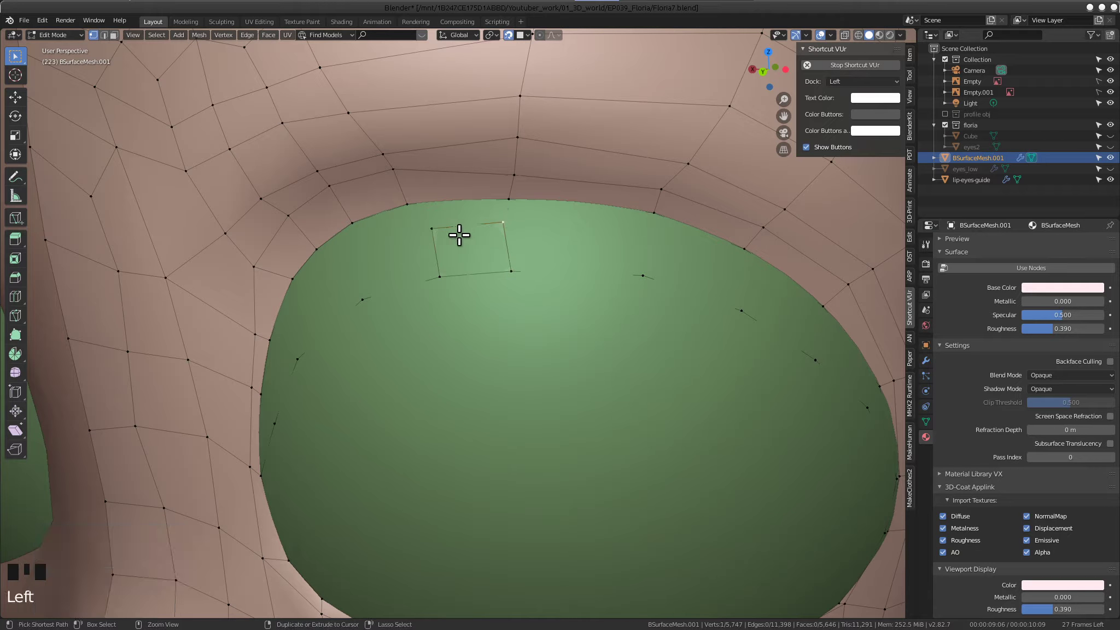
key(ctrl+z)
key(ctrl+z)
drag(408, 202, 427, 207)
drag(513, 199, 516, 208)
drag(513, 248, 509, 248)
key(f)
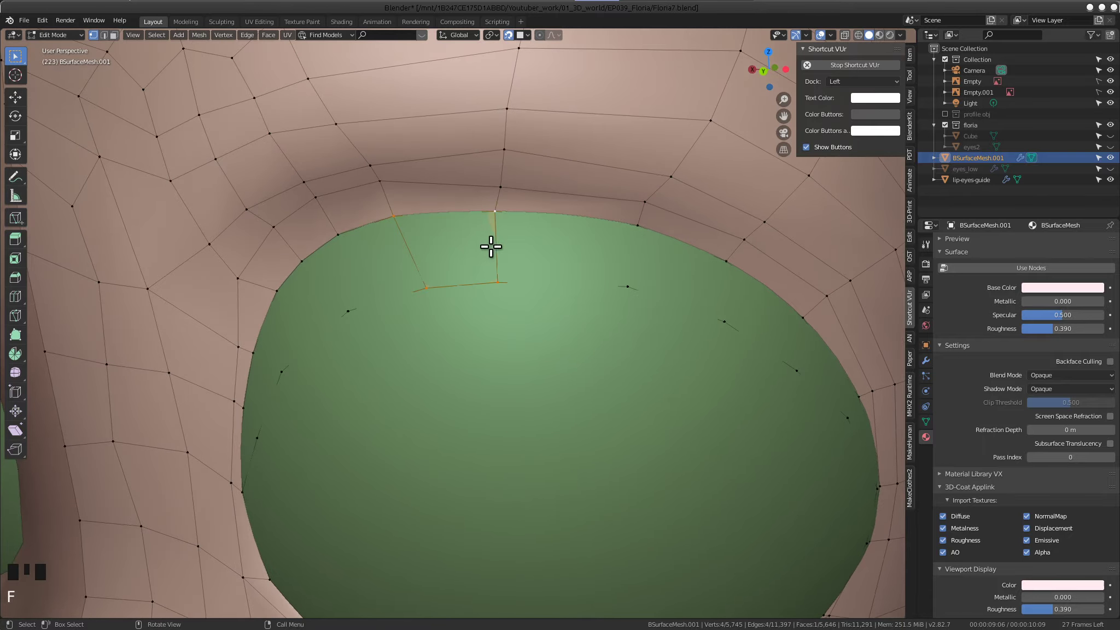
Fill a run of faces between the extruded vertices and the upper rim to extend the flap
click(489, 197)
click(490, 279)
drag(531, 267, 478, 232)
click(478, 231)
click(471, 291)
drag(507, 248, 645, 270)
key(f)
drag(614, 279, 691, 313)
key(f)
drag(640, 315, 581, 314)
key(f)
drag(505, 275, 536, 285)
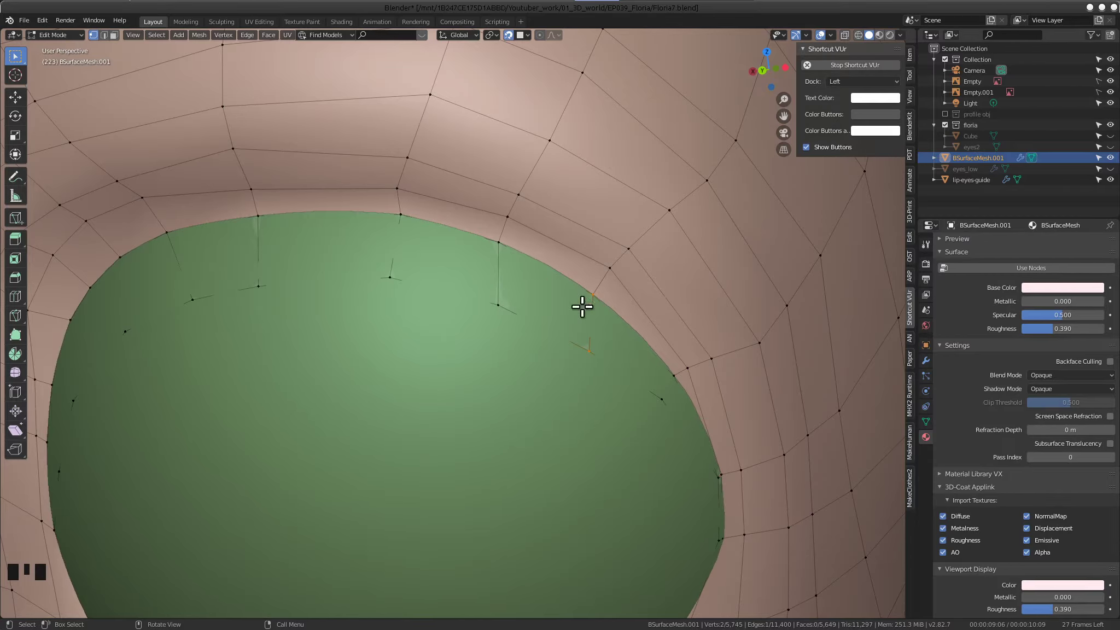
Review the flap faces from another angle and select the next pair of flap-edge vertices to continue
drag(524, 241, 519, 274)
scroll(down, 3)
drag(363, 287, 469, 323)
scroll(up, 3)
middle_click(483, 318)
click(484, 315)
click(428, 237)
drag(478, 281, 404, 324)
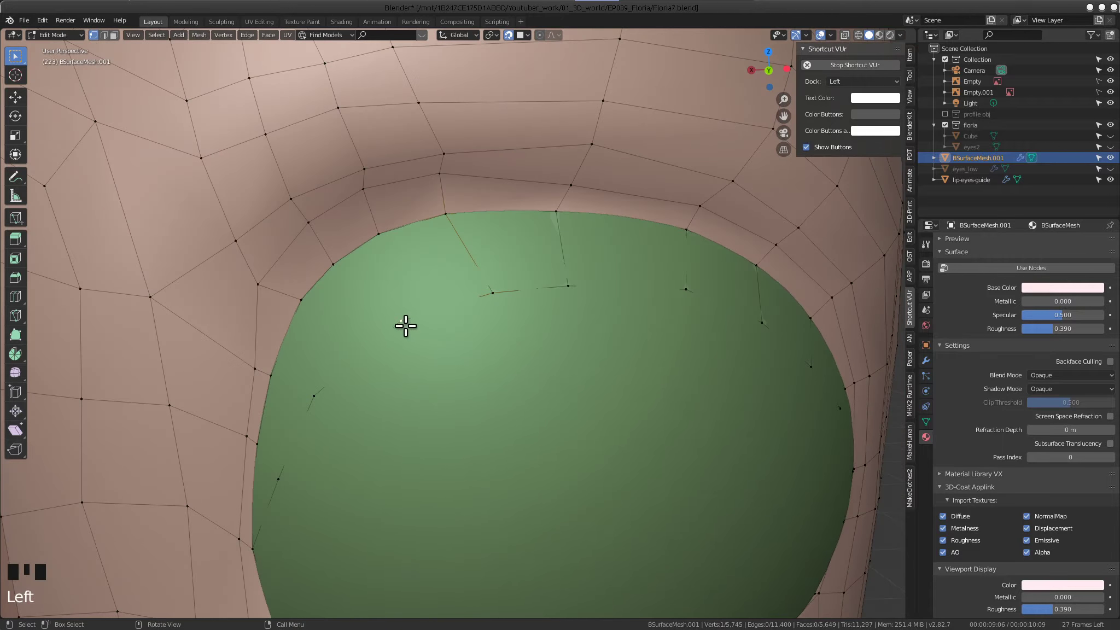
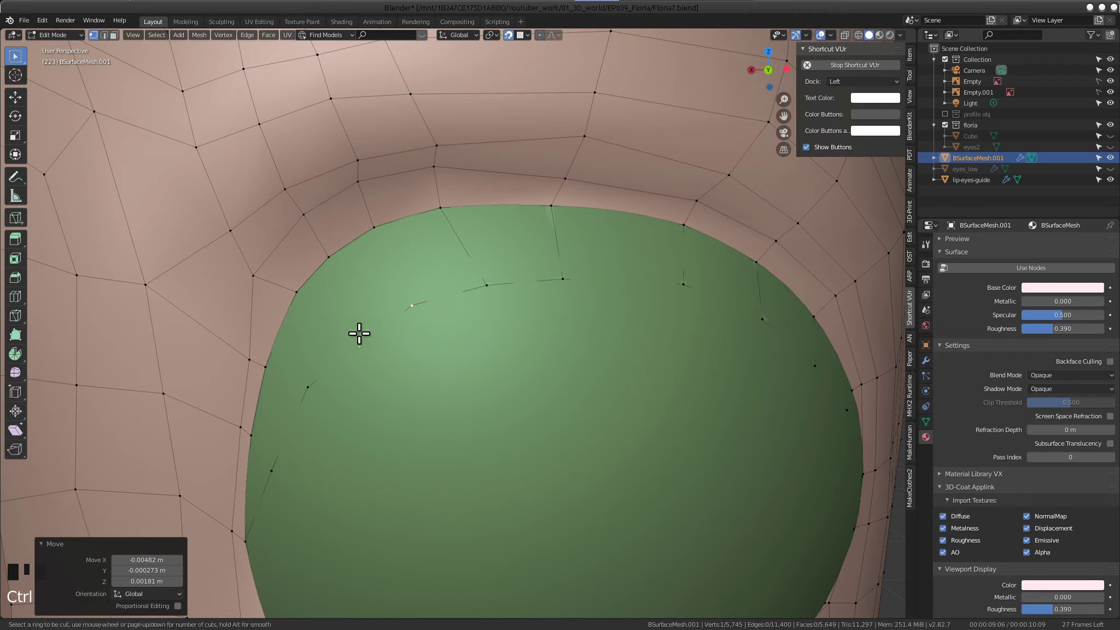
Confirm the centered two-cut loop, then slide upper flap vertices into line along it
right_click(363, 339)
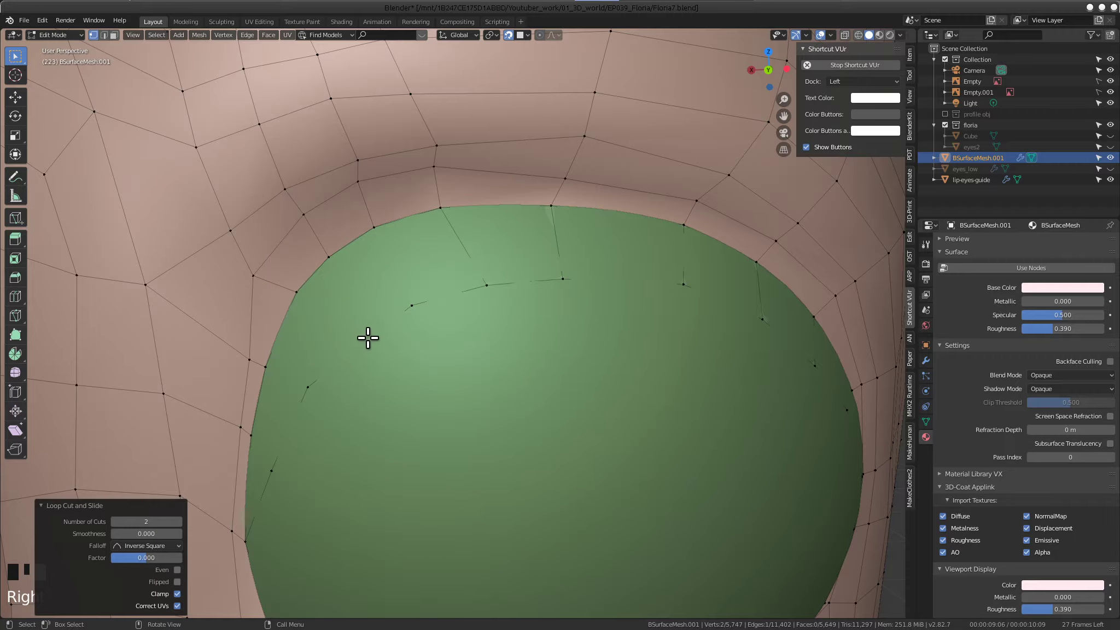
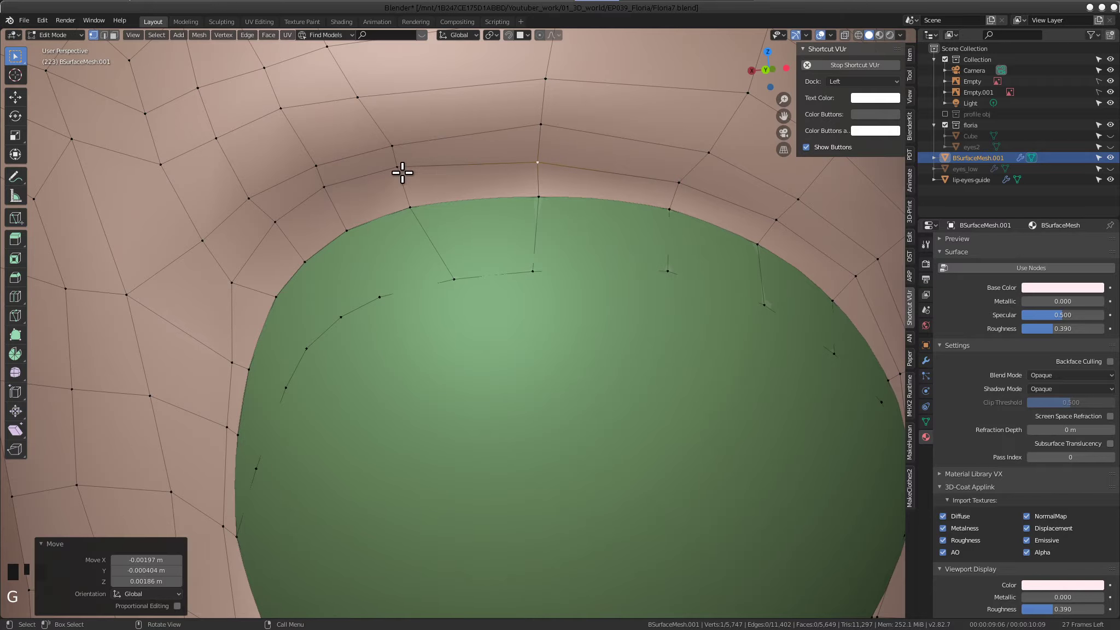
click(405, 168)
click(391, 144)
key(g)
click(539, 166)
key(g)
click(537, 125)
key(g)
drag(571, 277, 472, 307)
drag(464, 263, 364, 339)
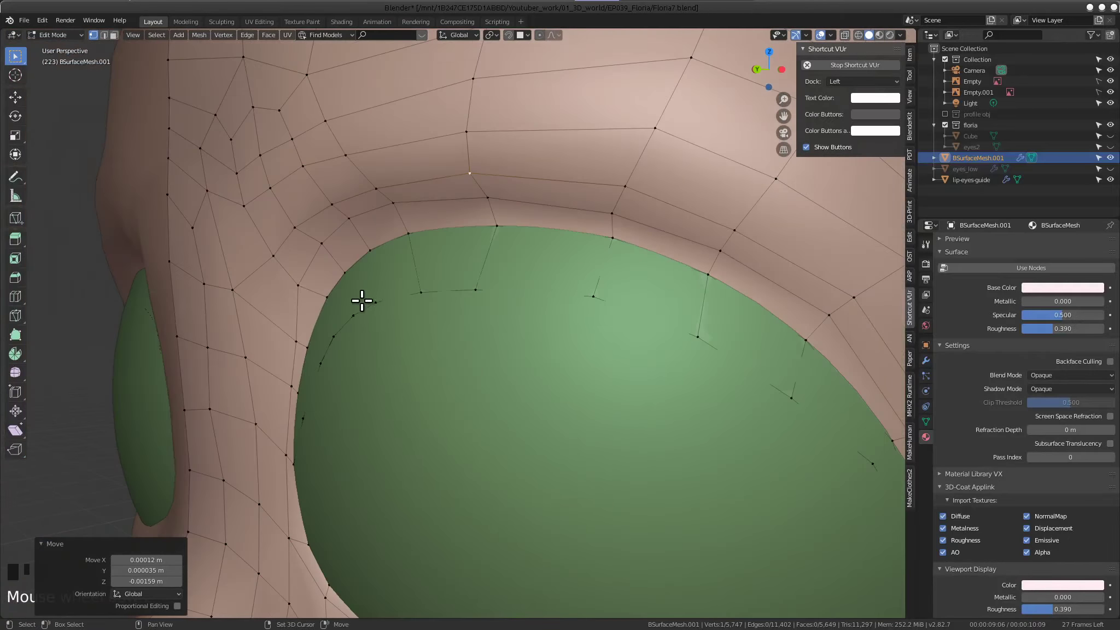
Fill three more faces at the flap's inner corner, viewed from the side
drag(414, 324, 461, 328)
click(473, 308)
click(449, 229)
drag(489, 274, 410, 300)
key(f)
drag(464, 313, 480, 307)
key(f)
key(f)
Review the flap along the eye and start a new loop cut parallel to the upper eyelid edge
scroll(down, 3)
drag(497, 316, 505, 312)
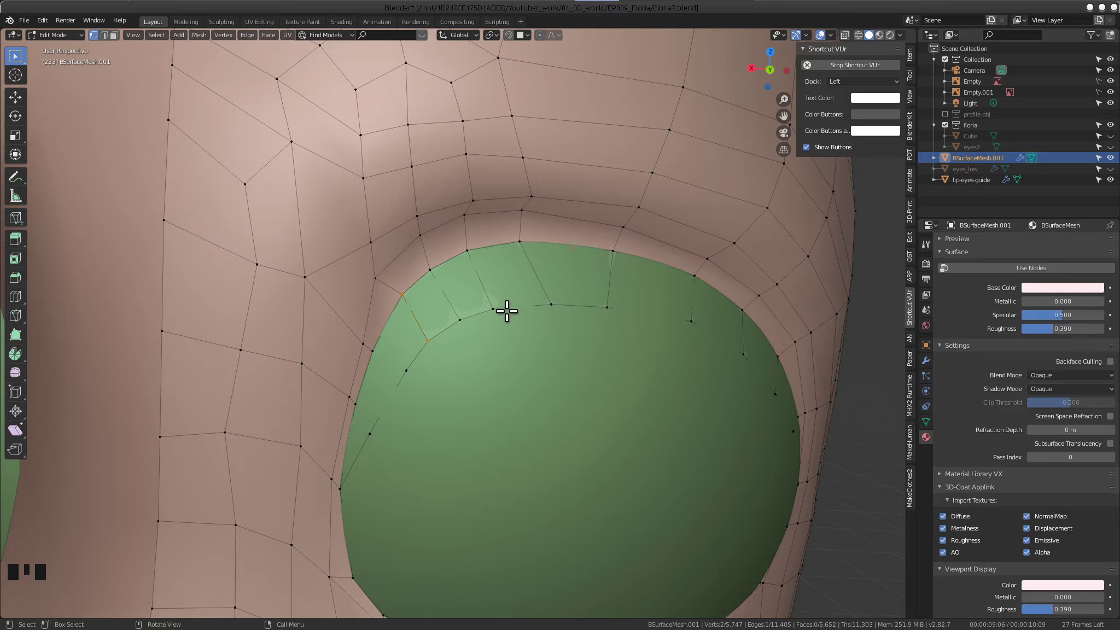
scroll(up, 3)
drag(504, 304, 499, 309)
scroll(down, 3)
drag(505, 316, 529, 330)
scroll(up, 3)
drag(495, 316, 433, 289)
key(ctrl+r)
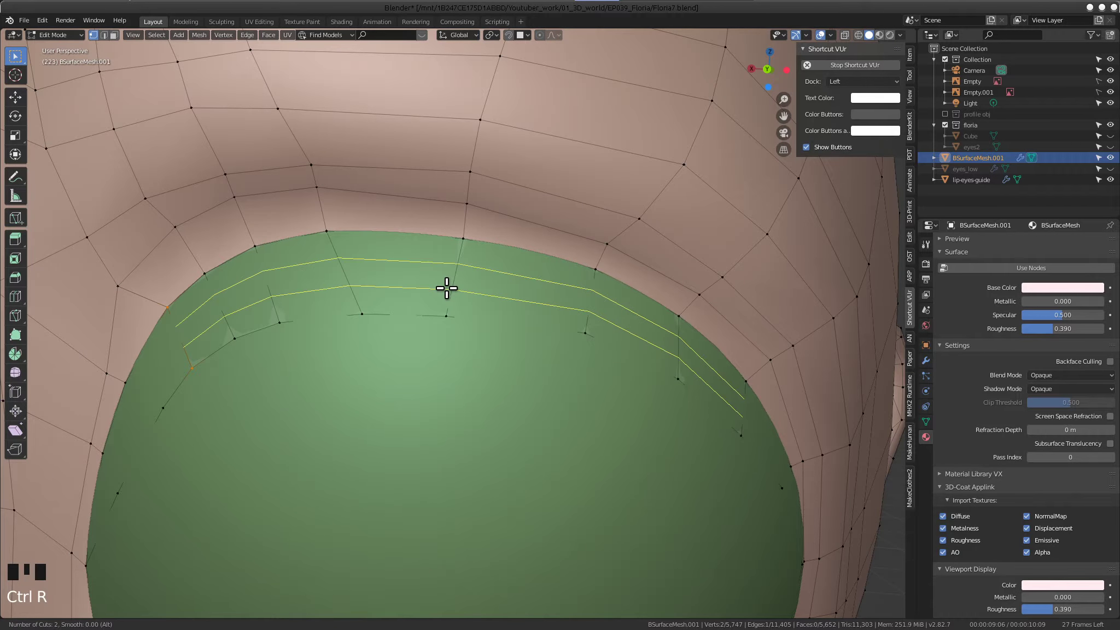
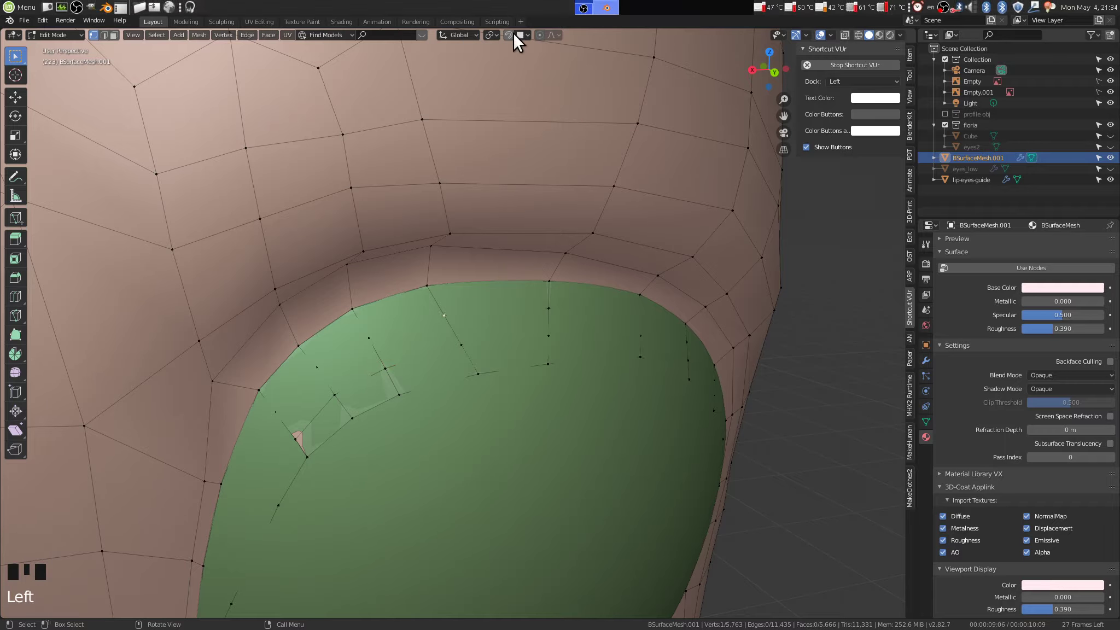
Nudge a rim vertex into place and frame the upper-left corner of the eyelid flap
drag(512, 37, 511, 37)
drag(272, 405, 274, 412)
key(g)
click(299, 365)
key(g)
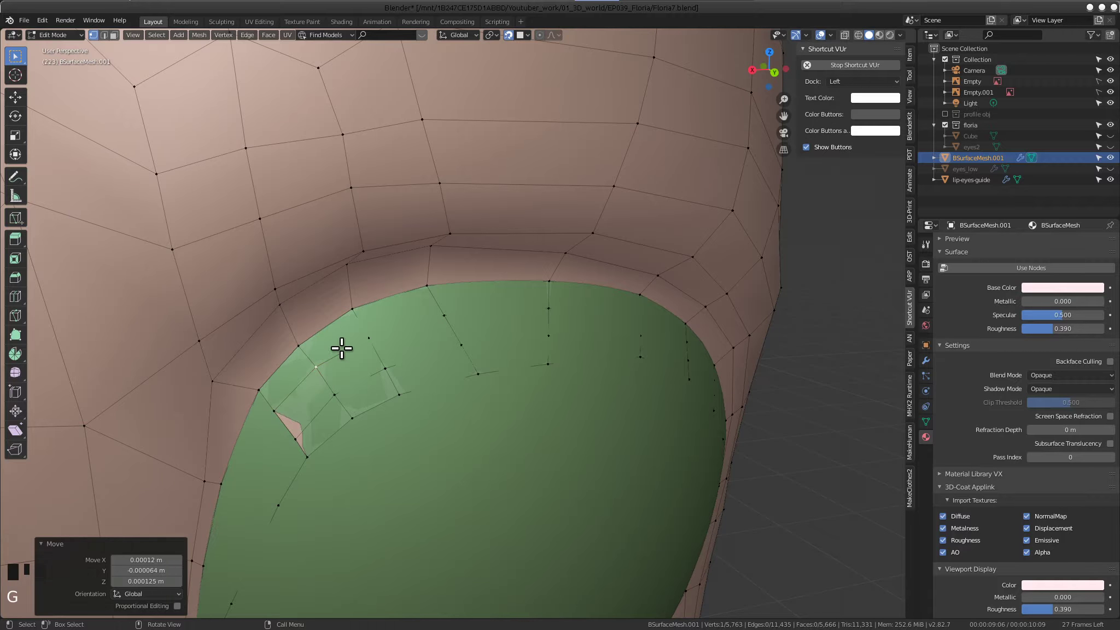
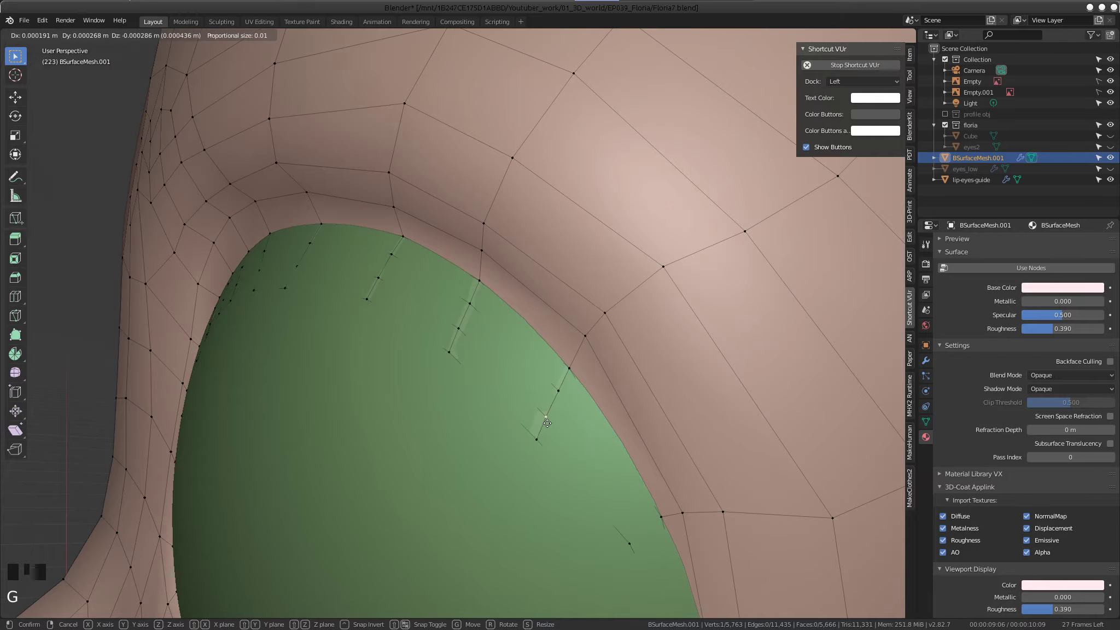
drag(504, 400, 489, 351)
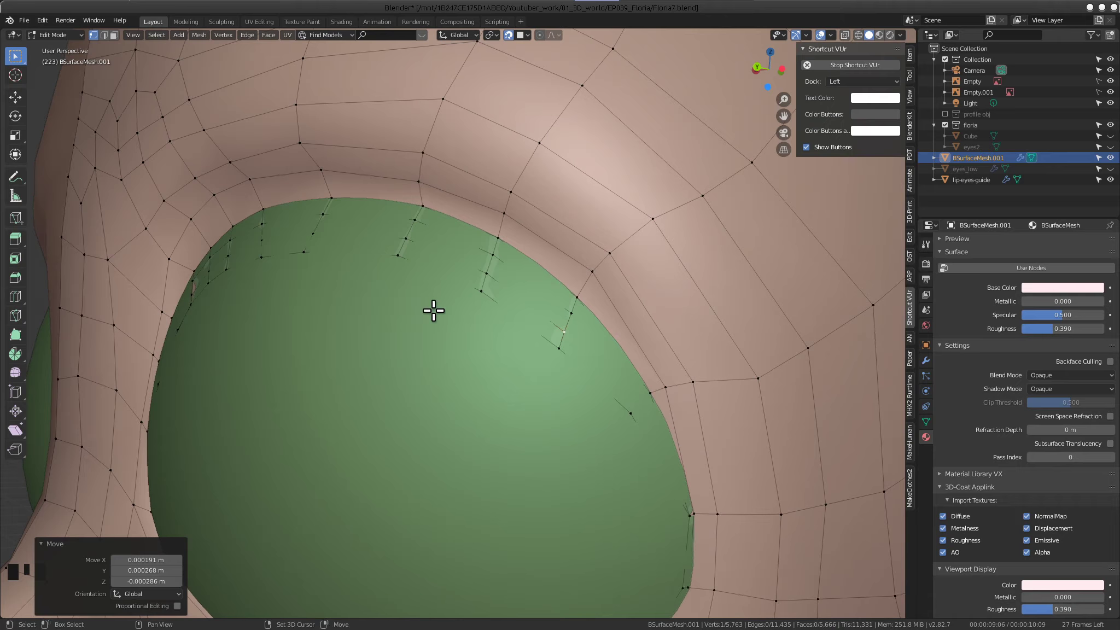
drag(433, 311, 437, 315)
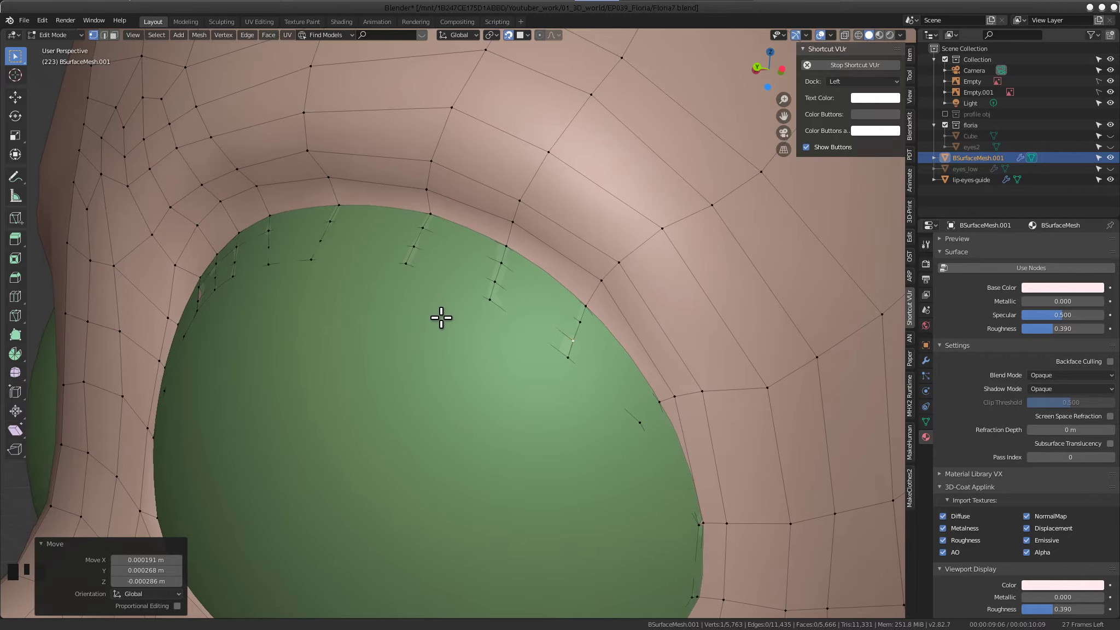
drag(534, 250, 465, 328)
Extrude a new vertex from the flap corner and fill new flap faces along the upper rim
drag(295, 312, 421, 352)
click(421, 352)
drag(455, 354, 381, 357)
key(f)
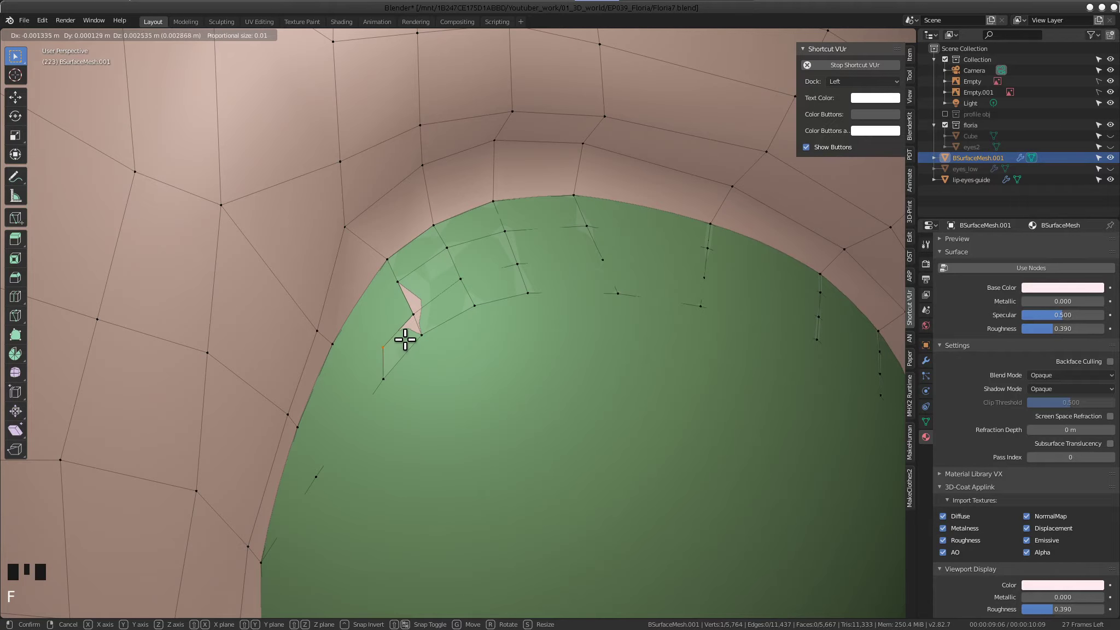
click(407, 318)
key(f)
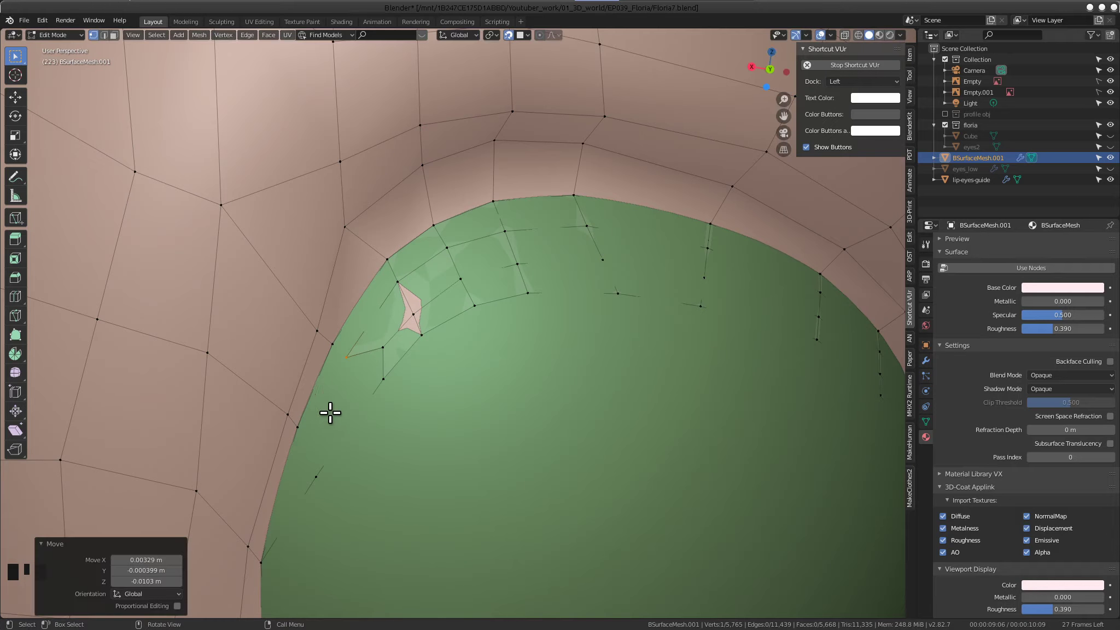
click(376, 380)
click(376, 343)
click(335, 362)
click(316, 474)
key(f)
Undo the last series of flap extrusions and fills back to the clean corner
scroll(down, 3)
middle_click(479, 396)
key(ctrl+z)
key(ctrl+z)
key(ctrl+z)
key(ctrl+z)
key(ctrl+z)
key(ctrl+z)
key(ctrl+z)
key(ctrl+z)
Re-frame the eye rim closely and fill the first flap face again at the corner
drag(542, 377, 506, 379)
scroll(up, 3)
drag(594, 337, 576, 321)
scroll(down, 3)
drag(540, 337, 563, 329)
scroll(down, 3)
drag(487, 328, 575, 345)
scroll(up, 3)
drag(494, 322, 496, 362)
scroll(up, 3)
drag(431, 382, 425, 352)
drag(425, 353, 425, 364)
middle_click(418, 384)
scroll(up, 3)
drag(429, 392, 404, 412)
key(f)
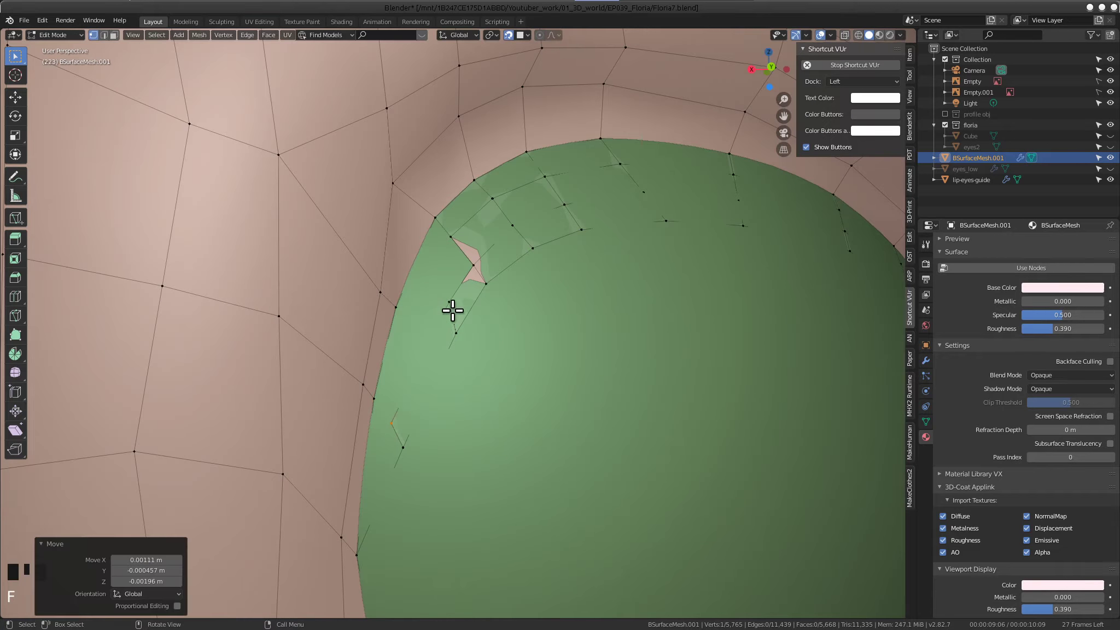
Extrude a vertex along the flap, fill a face, and reposition the next flap-edge vertex
click(448, 307)
middle_click(447, 306)
key(g)
click(471, 271)
key(f)
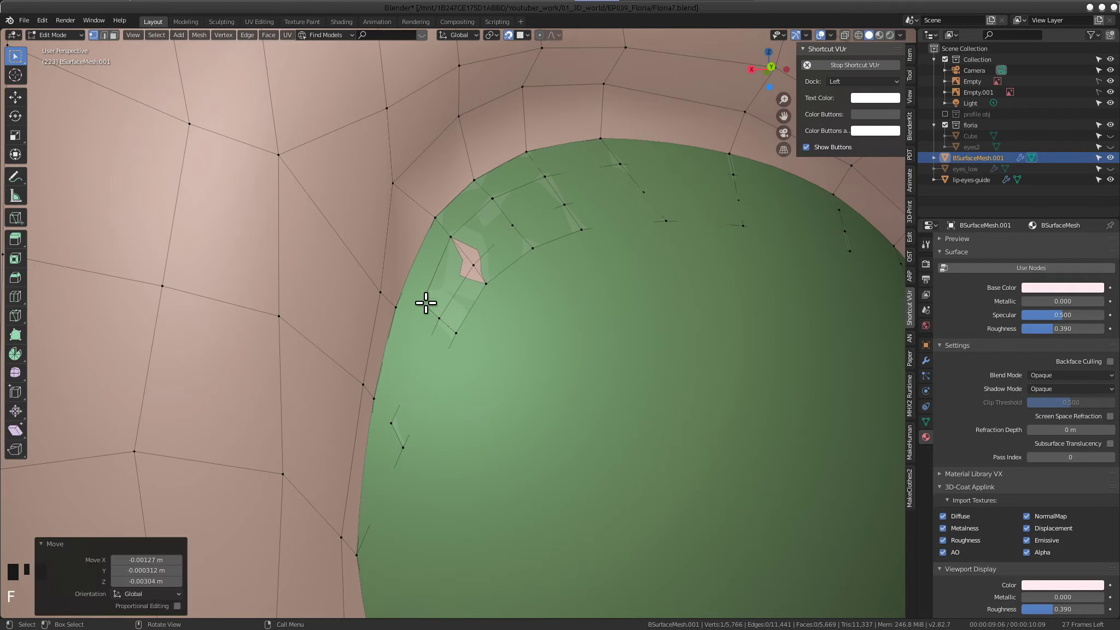
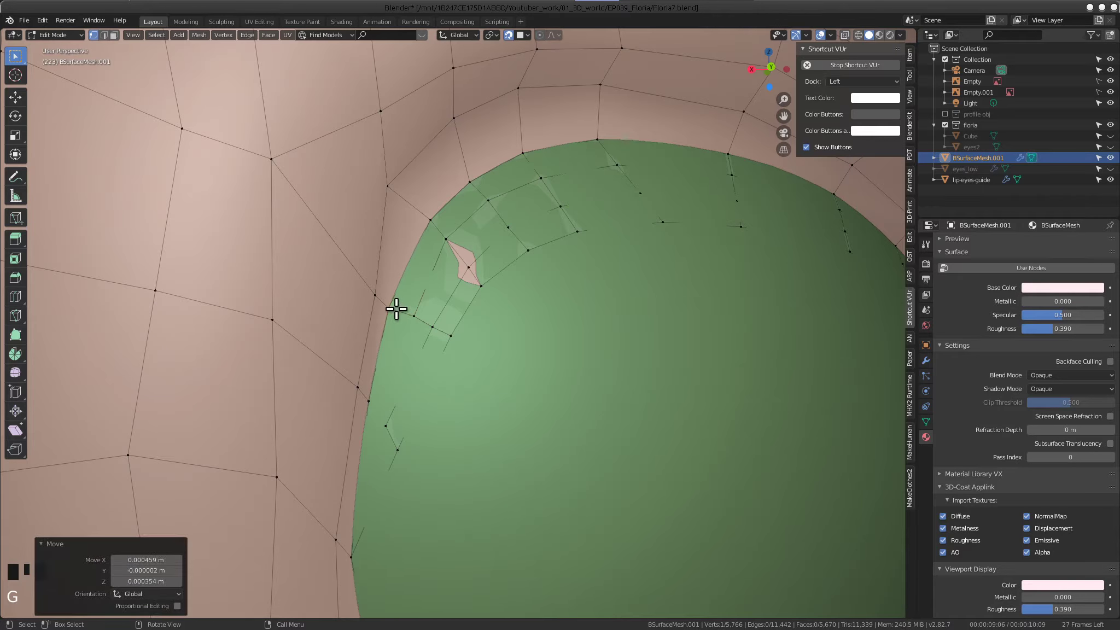
click(405, 314)
key(g)
middle_click(420, 325)
Extrude another vertex inward down the rim and select the next flap-edge vertex
click(426, 325)
drag(408, 373, 375, 402)
key(f)
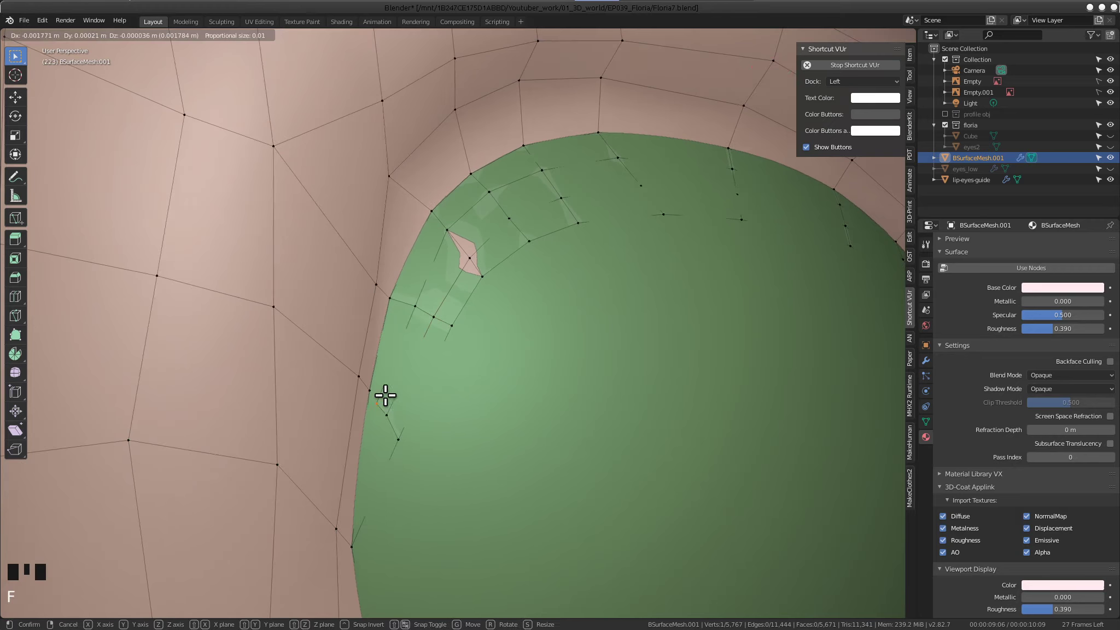
click(419, 295)
click(392, 299)
Fill the pending flap face and orbit round to the outer side of the eye
key(f)
scroll(down, 3)
drag(506, 453, 449, 436)
scroll(up, 3)
drag(375, 392, 439, 296)
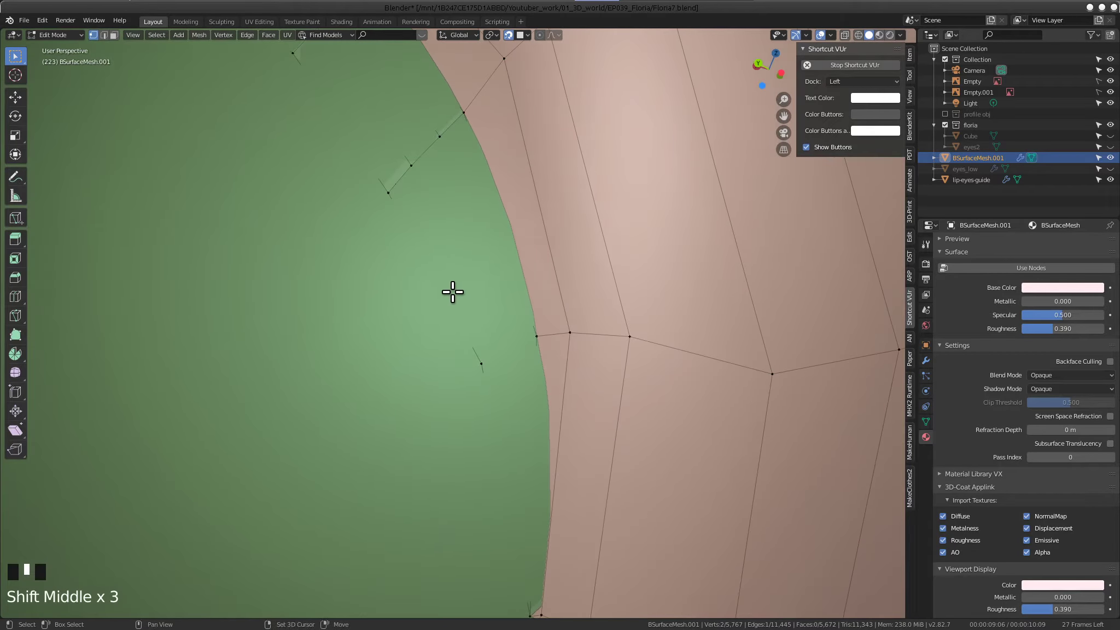
Extrude two new vertices inward from the flap edge on the outer side
drag(382, 195, 404, 208)
key(f)
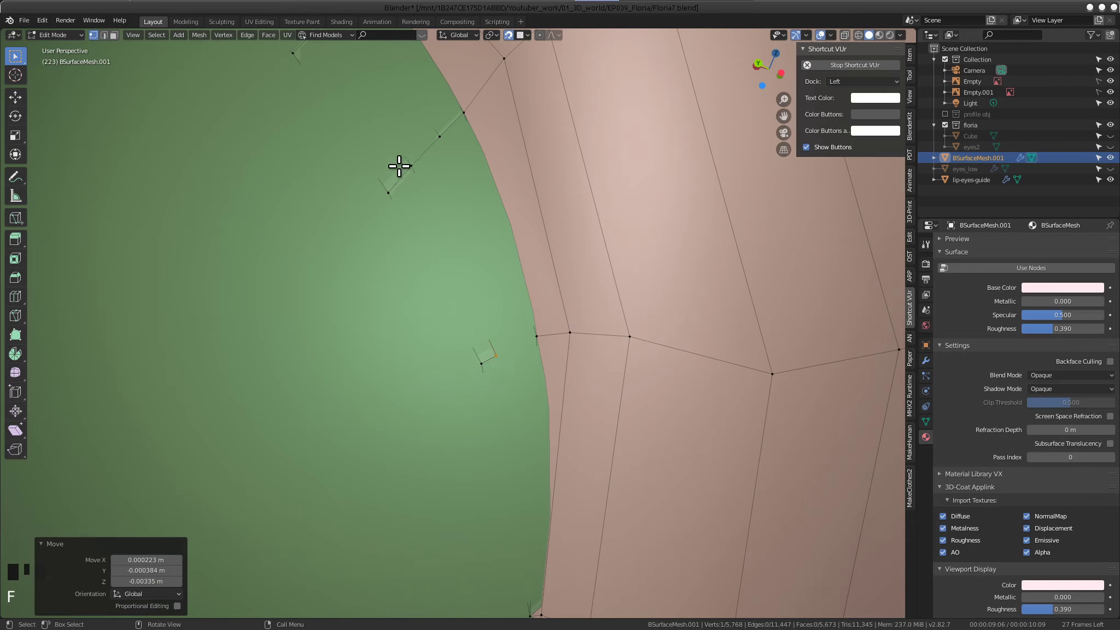
click(417, 166)
key(f)
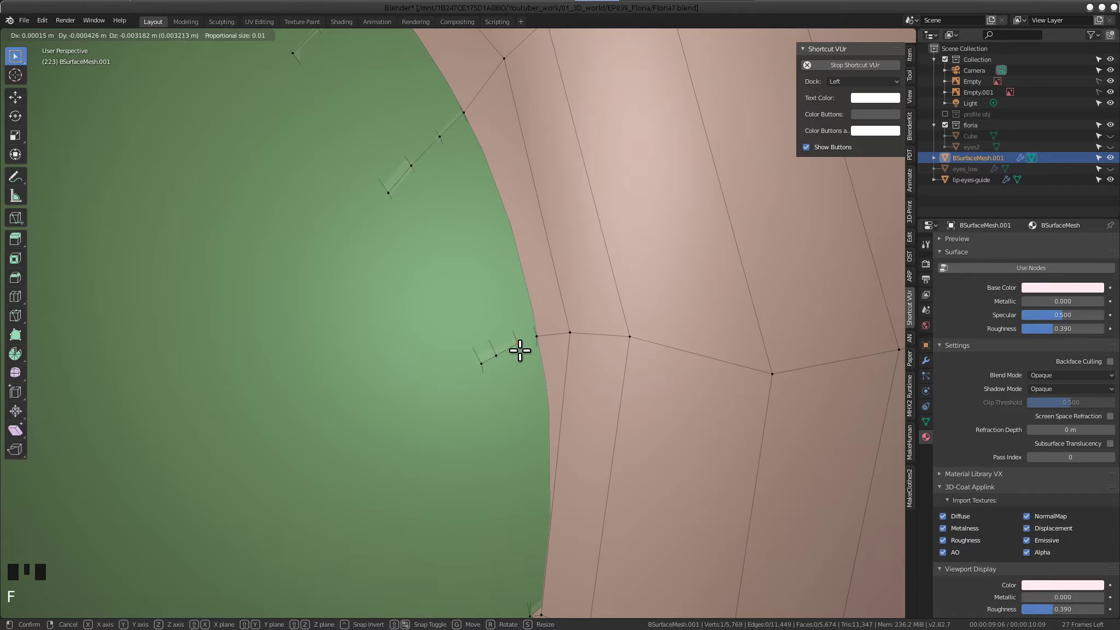
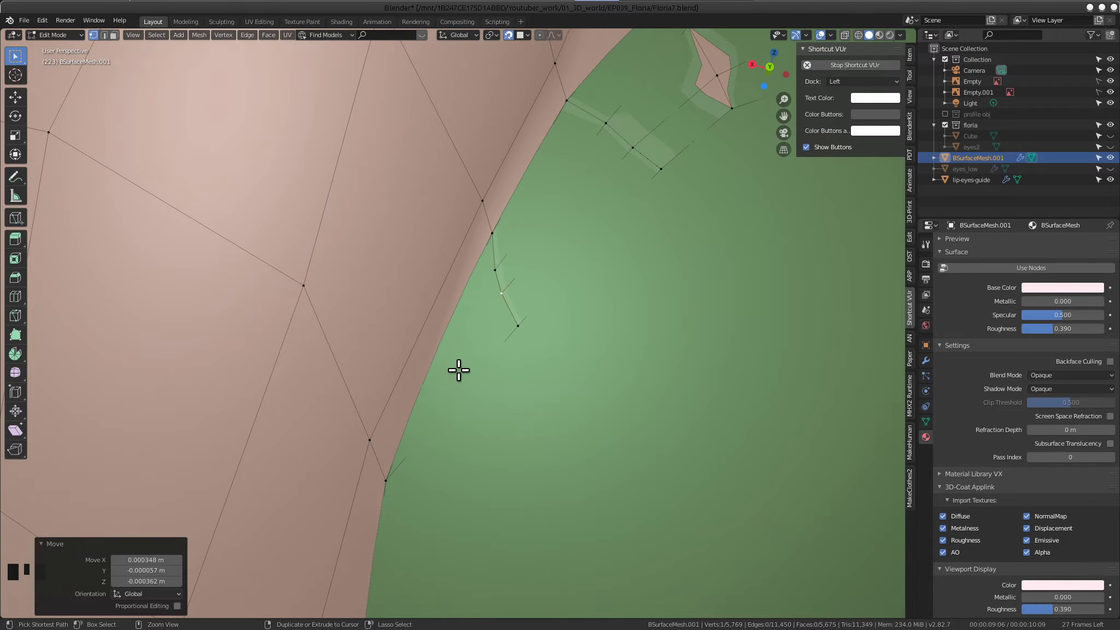
Place the extruded vertex and extrude another along the side edge at the outer corner
drag(462, 399, 452, 399)
key(g)
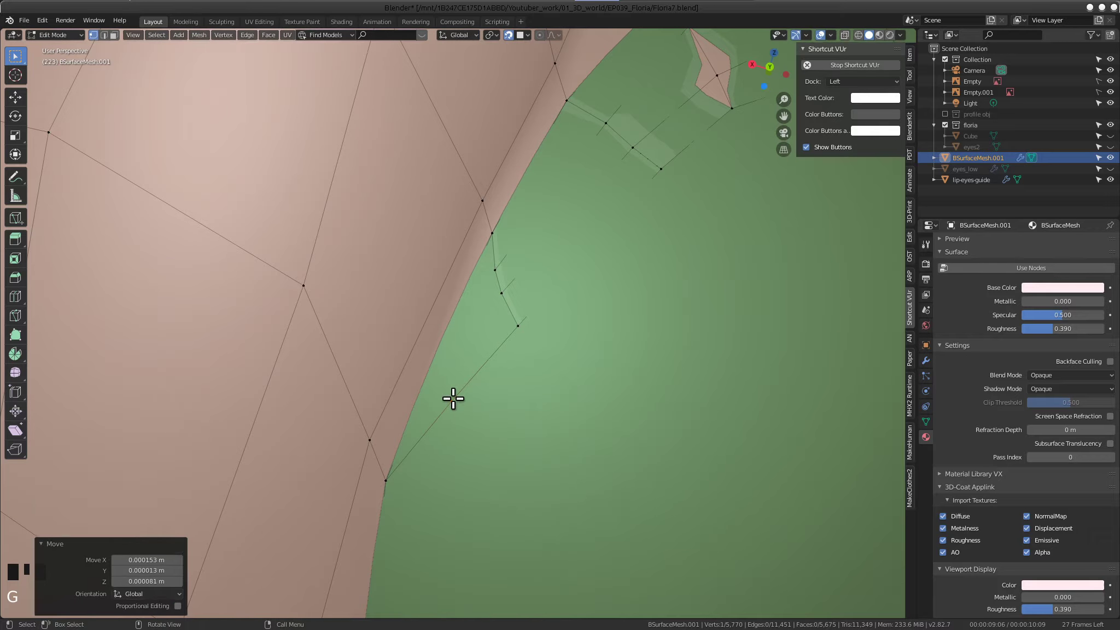
drag(470, 362, 471, 367)
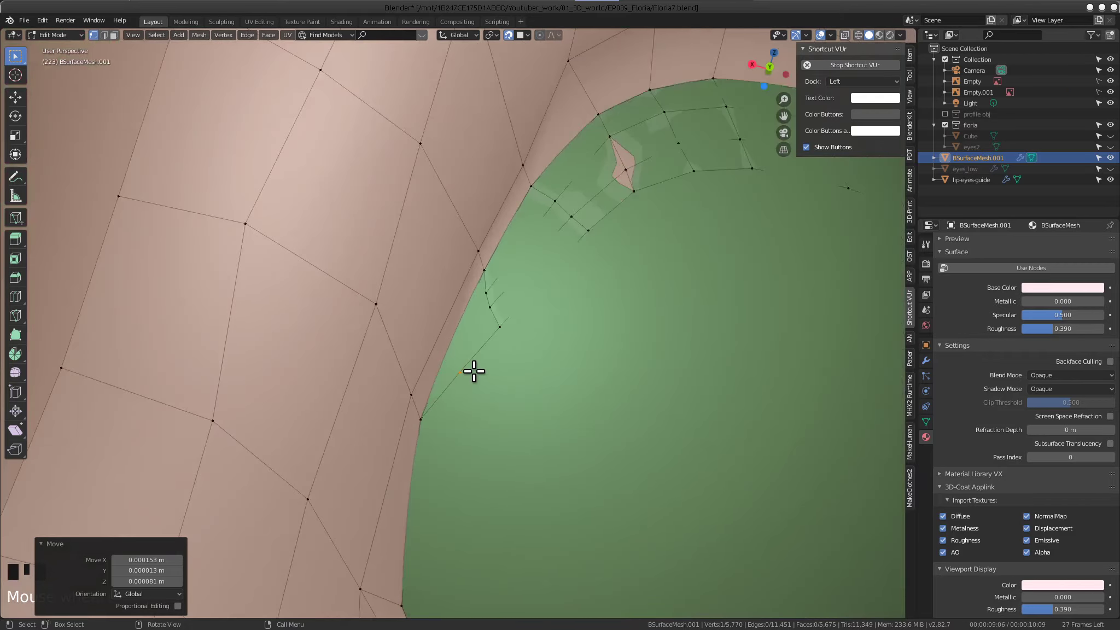
drag(483, 359, 474, 392)
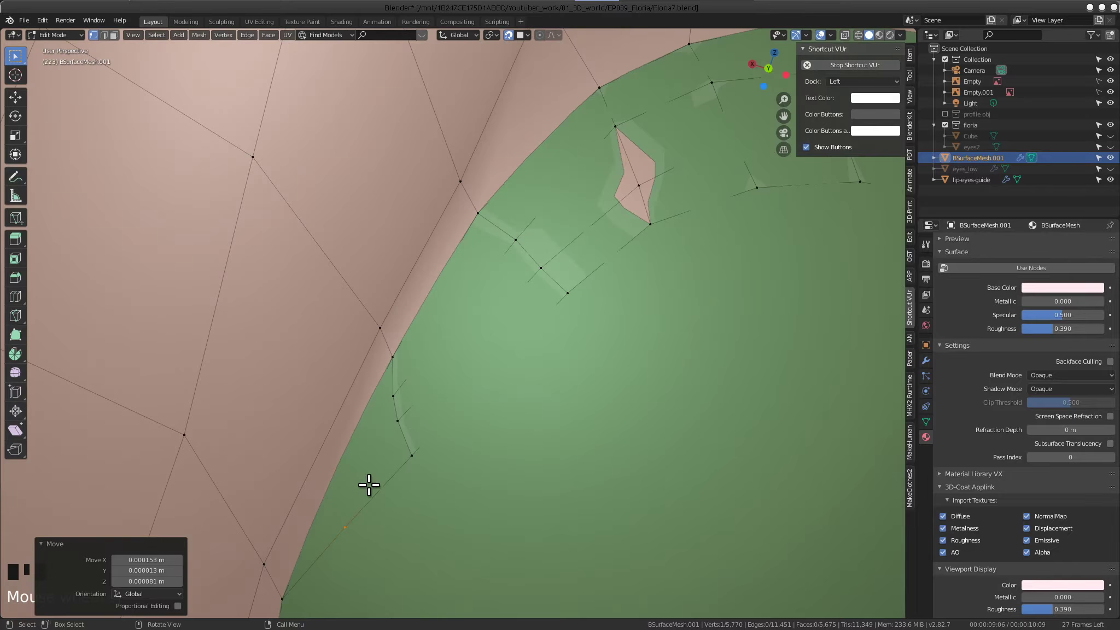
drag(382, 470, 390, 439)
key(e)
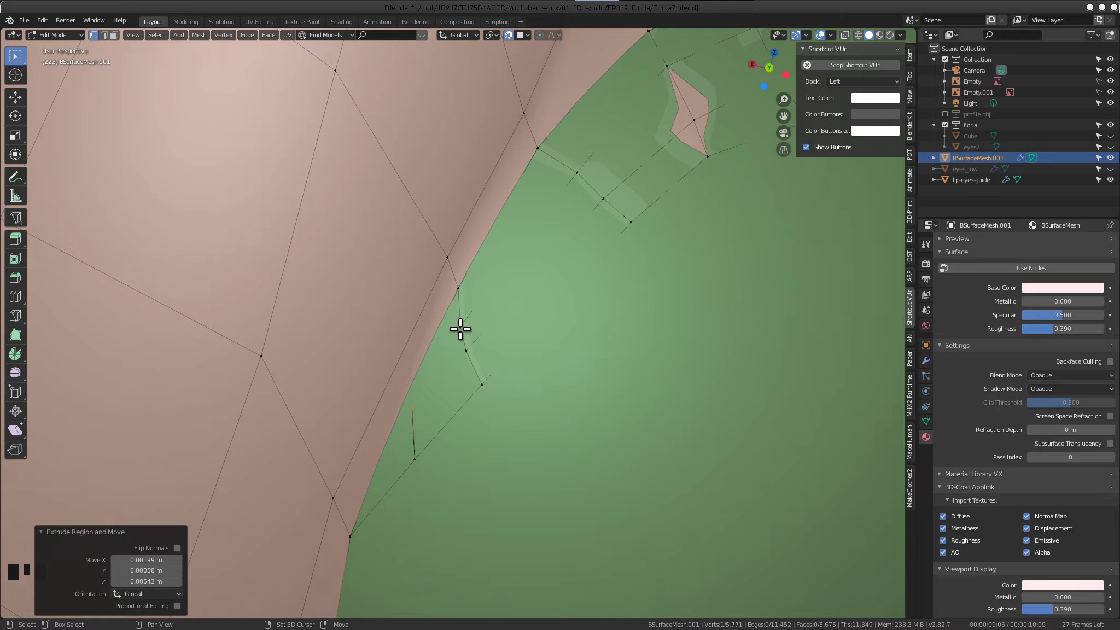
drag(458, 329, 460, 335)
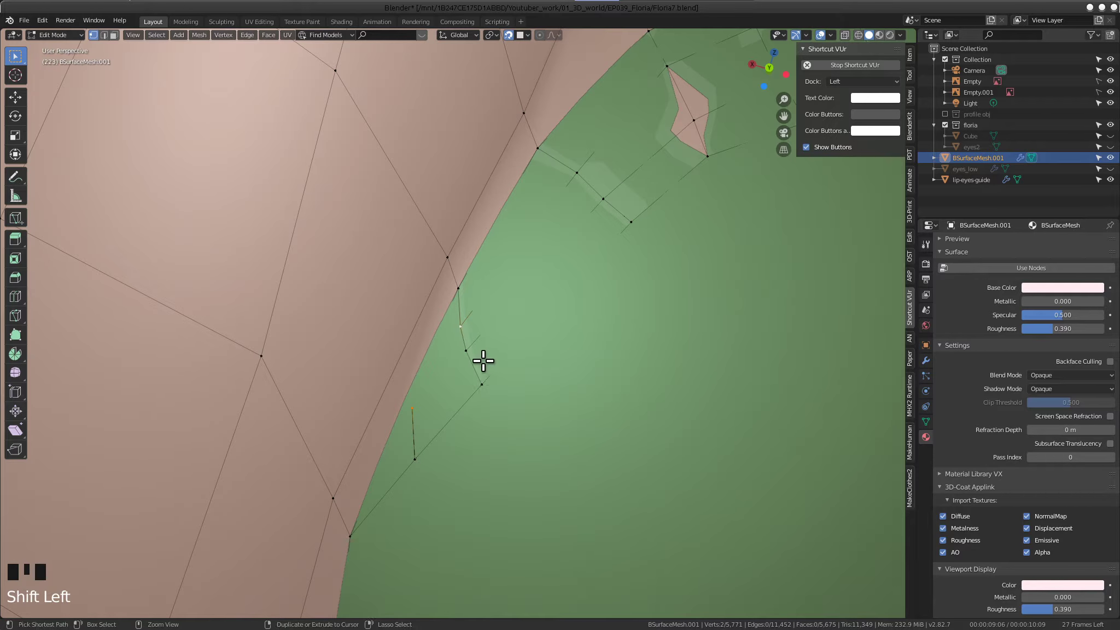
Delete the stray flap vertices left around the outer eye corner
click(467, 353)
click(456, 325)
middle_click(475, 334)
key(Delete)
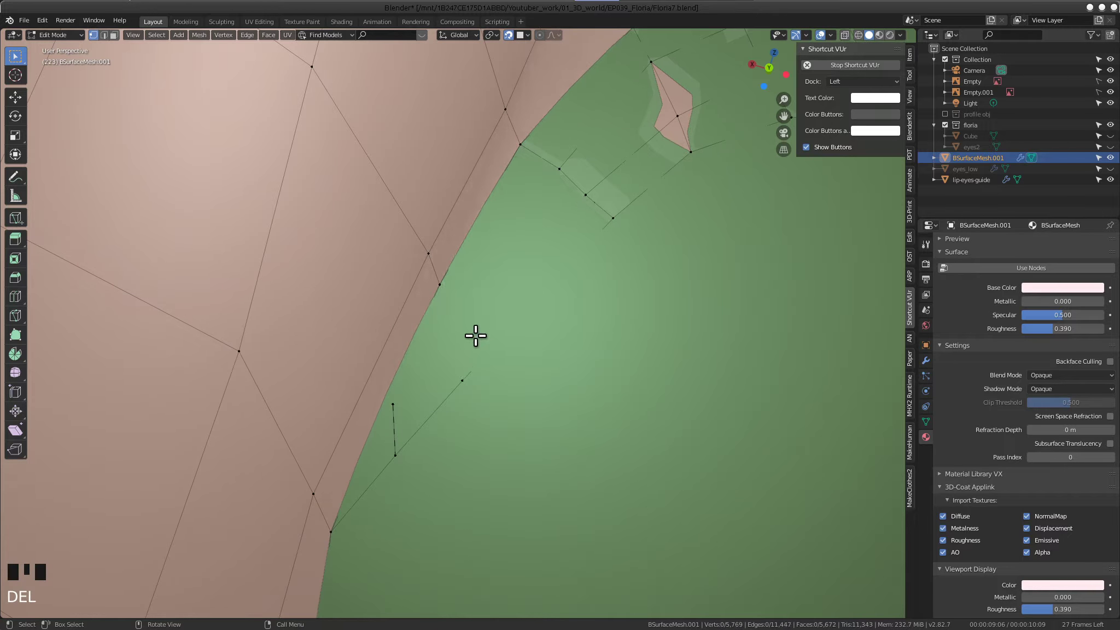
click(399, 398)
key(Delete)
Reposition a flap-edge vertex, extrude it inward and fill a face at the corner
drag(436, 371, 400, 446)
click(400, 446)
middle_click(412, 398)
key(g)
key(e)
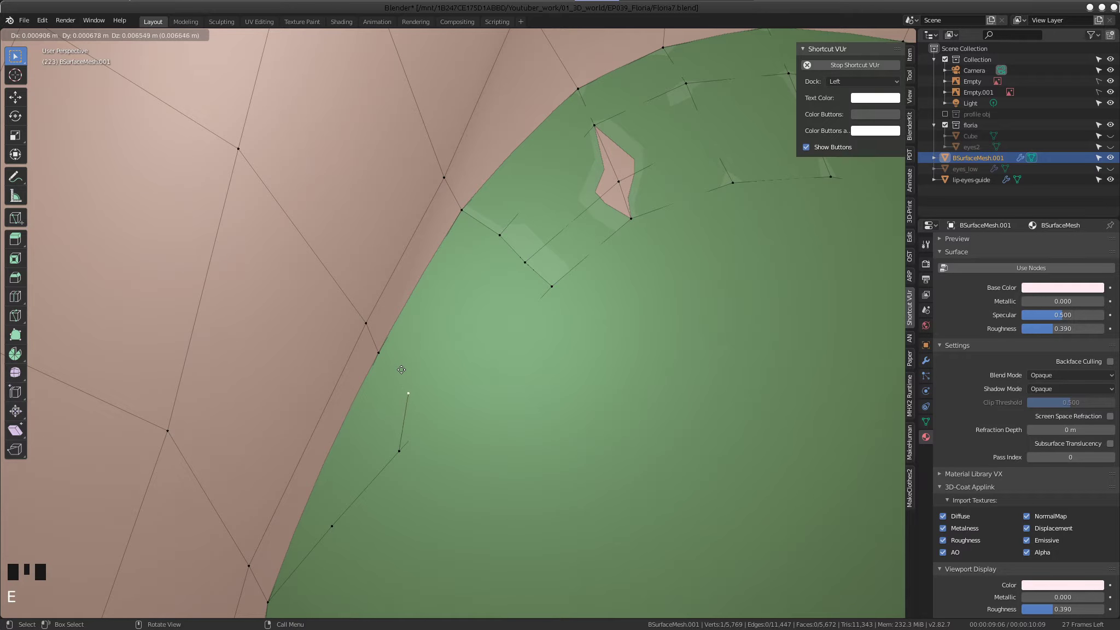
click(553, 292)
click(412, 455)
drag(385, 452, 385, 452)
drag(550, 289, 550, 299)
drag(505, 329, 491, 313)
key(f)
Extrude a new vertex down the rim, place it, and fill the next flap face
drag(497, 314, 508, 292)
click(508, 291)
key(f)
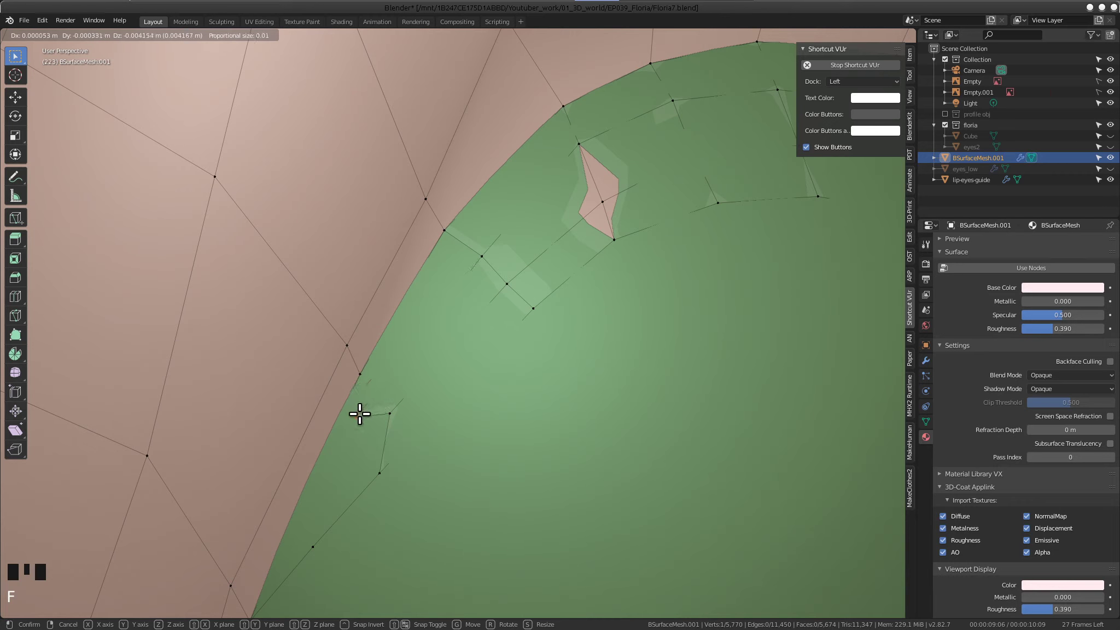
drag(391, 414, 391, 414)
click(383, 476)
drag(423, 416, 420, 438)
key(f)
Move a flap vertex into line and fill two more small faces down the side
click(450, 311)
middle_click(449, 310)
key(g)
click(385, 440)
click(318, 508)
drag(356, 390, 419, 263)
key(f)
key(f)
Select the lower corner vertex and slide it into place to close the flap corner
scroll(down, 3)
drag(508, 284, 393, 389)
click(393, 388)
middle_click(406, 376)
key(g)
click(376, 387)
Orbit and zoom in on the eyelid flap at the eye's outer corner
scroll(down, 3)
drag(429, 355, 498, 237)
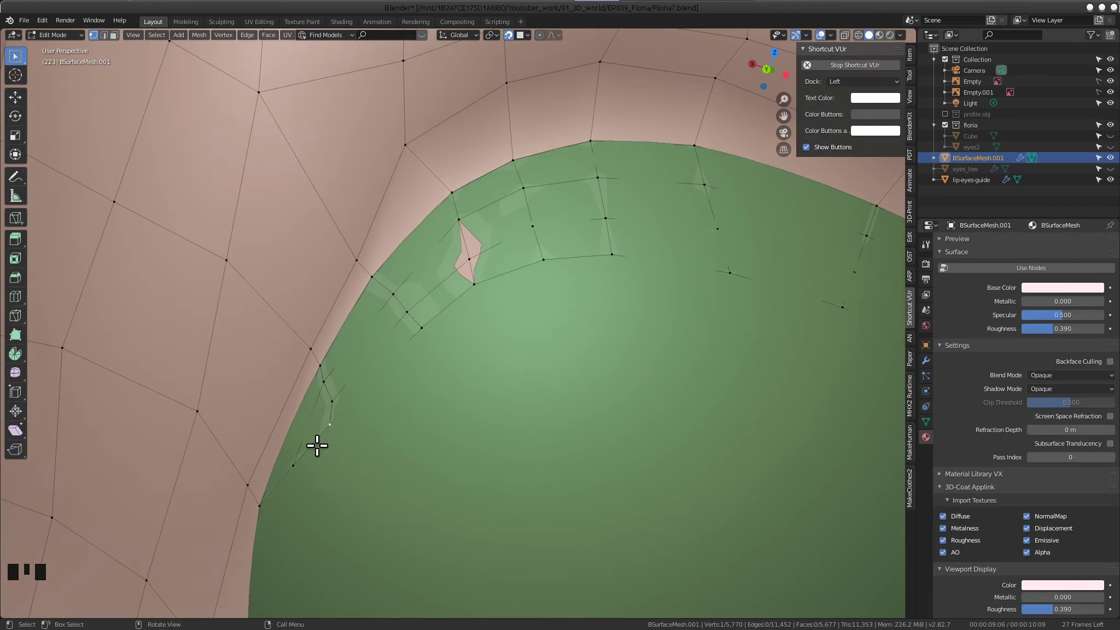
scroll(down, 3)
drag(543, 304, 481, 329)
scroll(up, 3)
drag(584, 353, 626, 339)
scroll(down, 3)
drag(570, 420, 520, 402)
scroll(up, 3)
drag(504, 371, 485, 347)
scroll(up, 3)
drag(480, 340, 398, 333)
scroll(down, 3)
drag(471, 340, 464, 354)
scroll(up, 3)
drag(517, 381, 413, 386)
Select and delete a stray vertex on the flap at the outer corner
click(412, 387)
click(422, 373)
middle_click(424, 383)
key(Delete)
drag(446, 369, 387, 249)
click(387, 250)
drag(438, 312, 361, 308)
scroll(down, 3)
drag(327, 306, 499, 372)
scroll(up, 3)
drag(476, 357, 491, 397)
Reposition the flap vertices along the rim and fill a face bridging them to the eye opening
key(ctrl+r)
right_click(497, 404)
click(492, 433)
key(g)
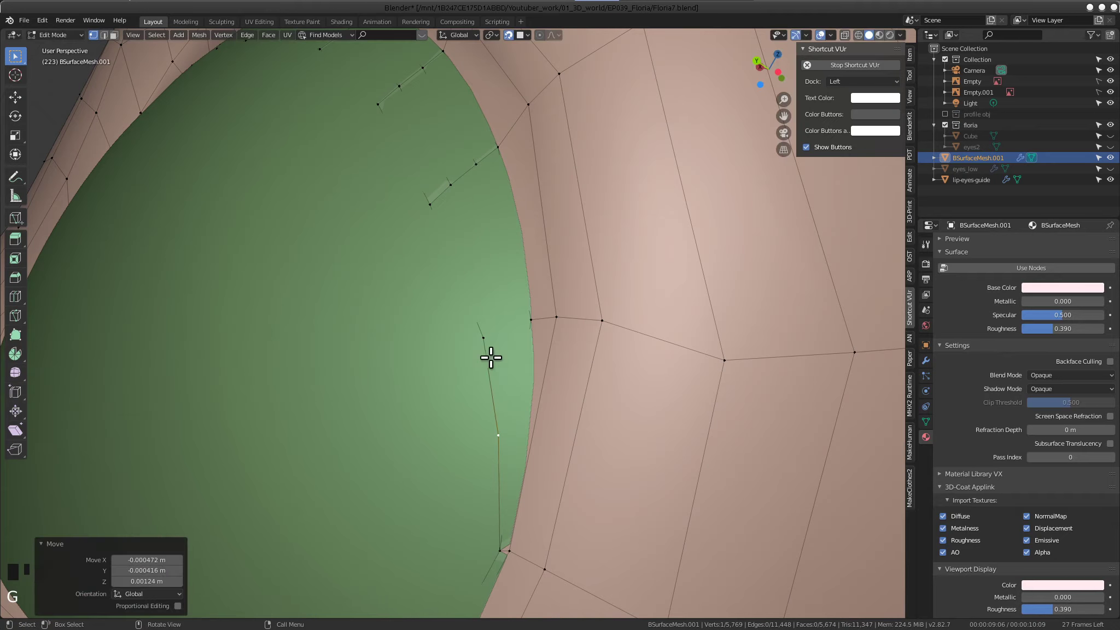
click(472, 319)
click(479, 338)
key(g)
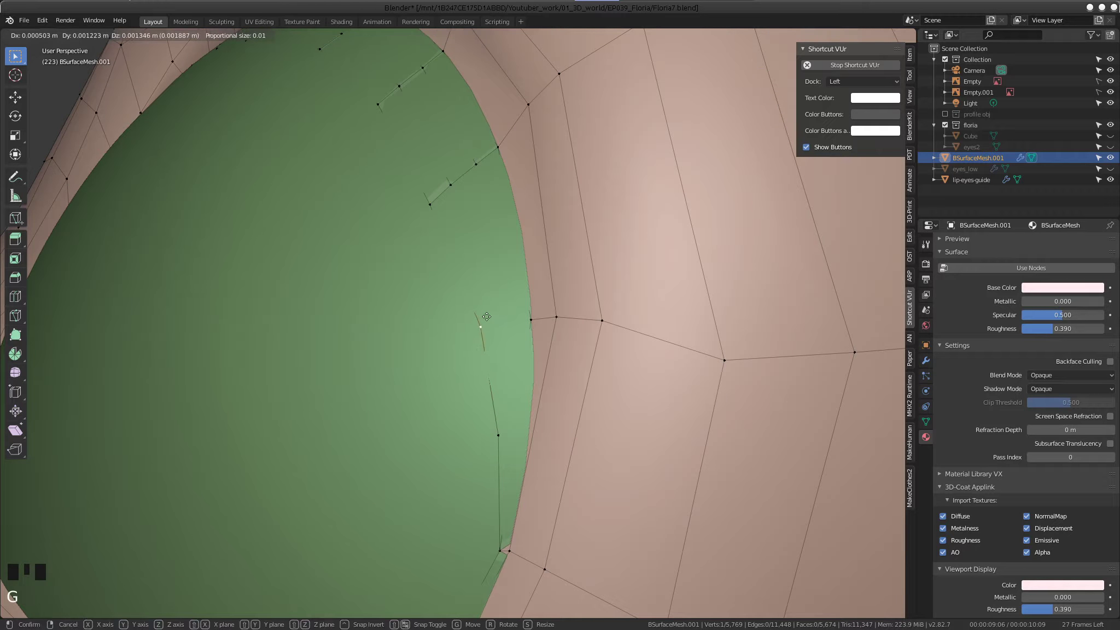
drag(435, 199, 434, 200)
key(f)
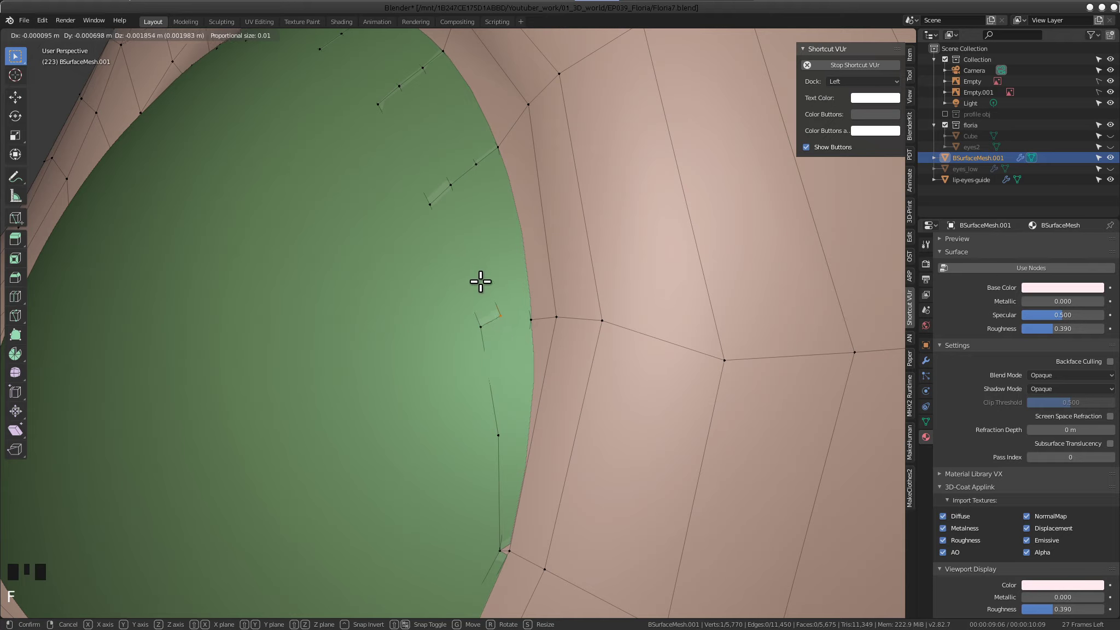
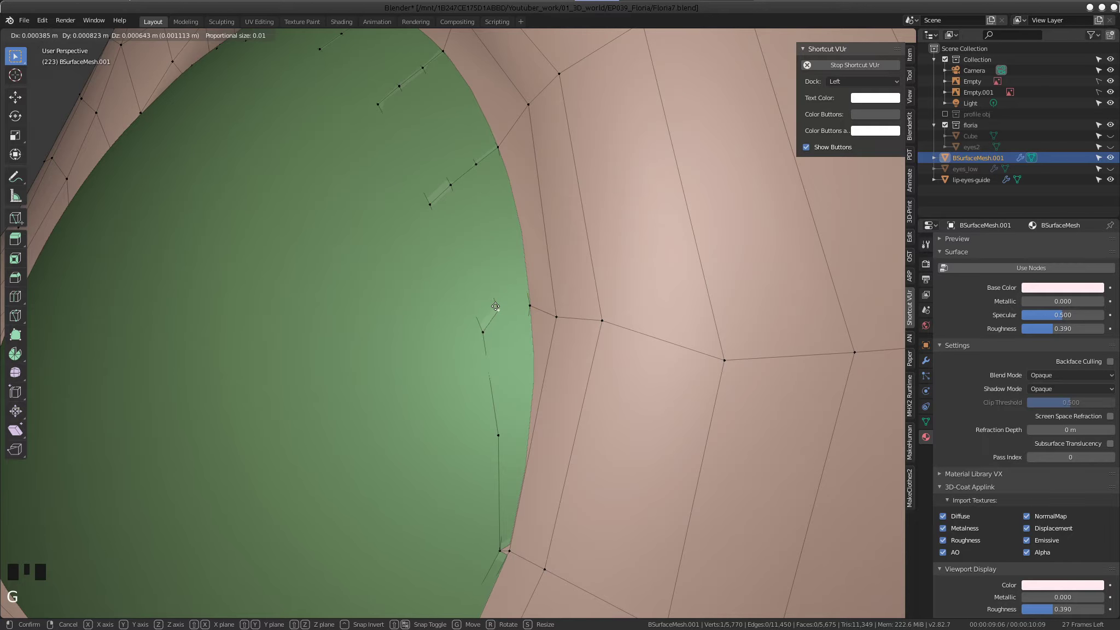
click(455, 183)
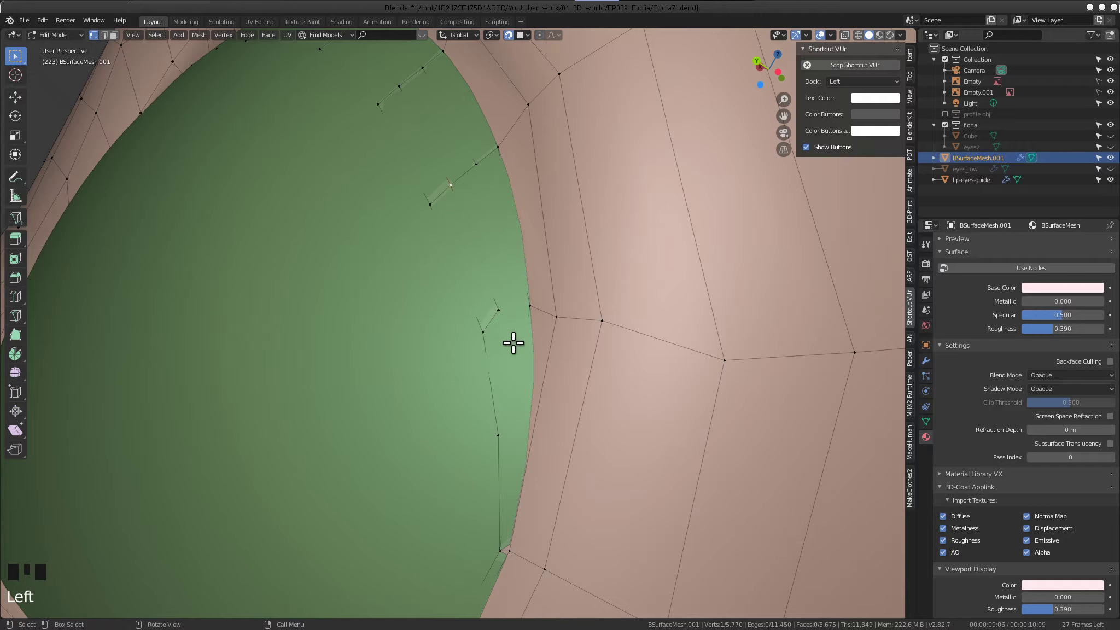
key(f)
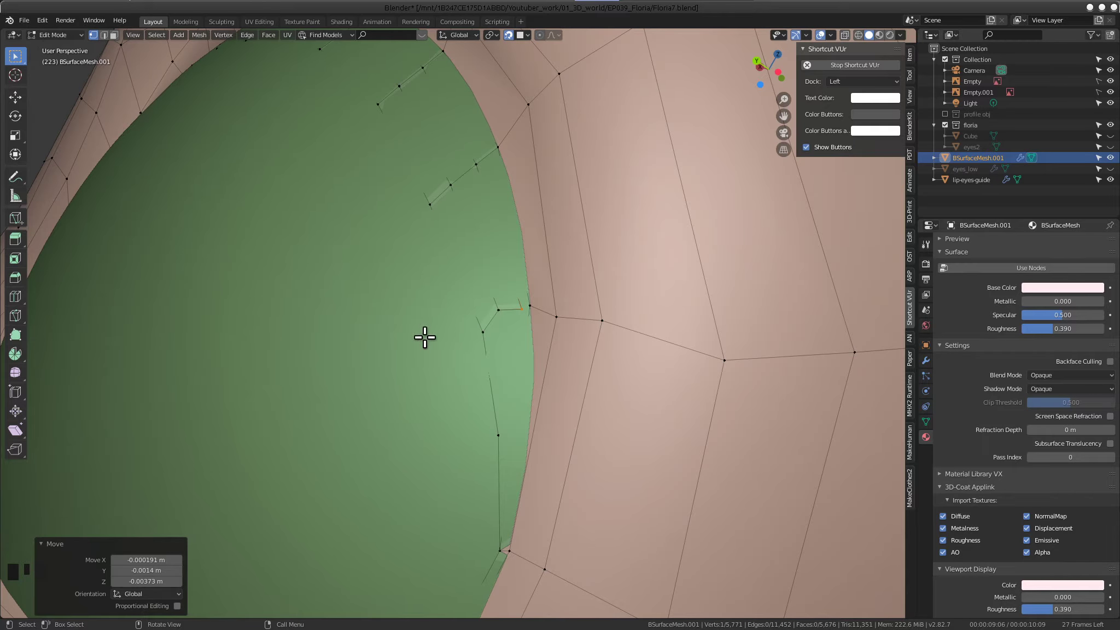
Fill a face between the next flap vertices, then undo the misplaced fill
drag(346, 326, 492, 335)
click(492, 335)
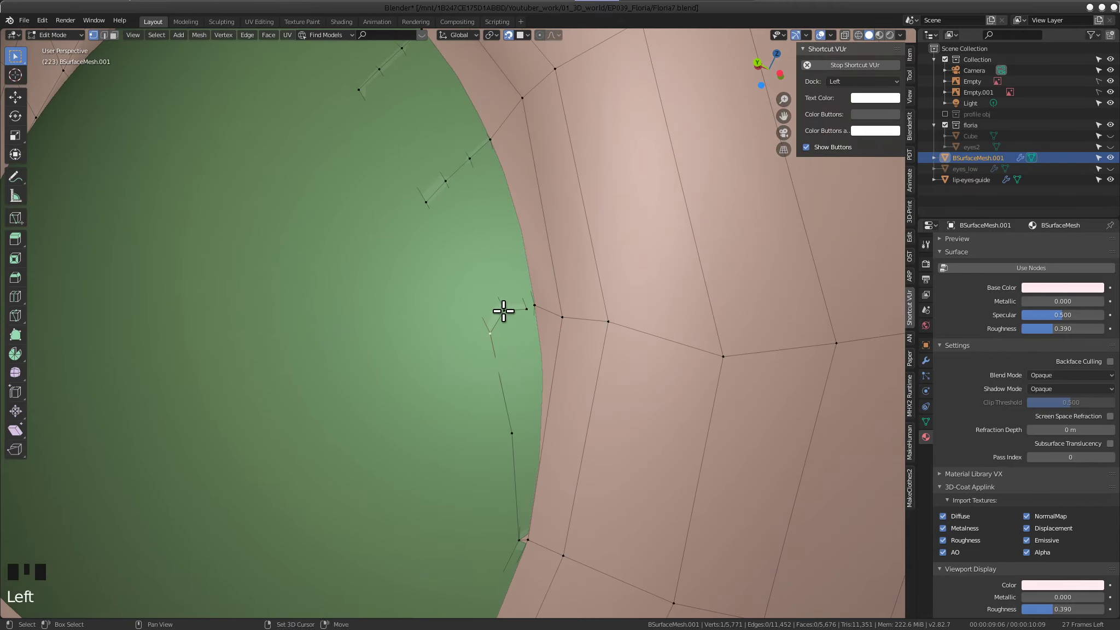
drag(516, 434, 514, 413)
click(508, 308)
drag(527, 302, 528, 310)
click(523, 316)
click(494, 313)
drag(494, 333, 494, 338)
key(f)
key(ctrl+z)
Reselect the corner vertices, fill the small bridging face and nudge it into place
drag(506, 439, 503, 428)
click(493, 344)
click(504, 306)
drag(523, 311, 524, 317)
key(f)
drag(510, 365, 513, 329)
click(512, 330)
key(g)
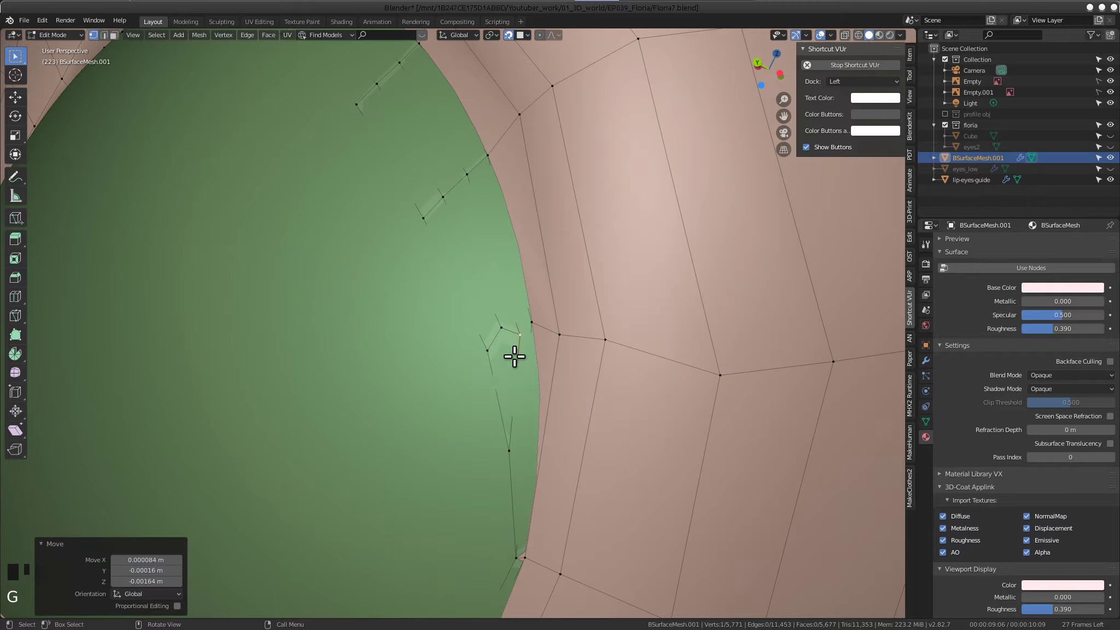
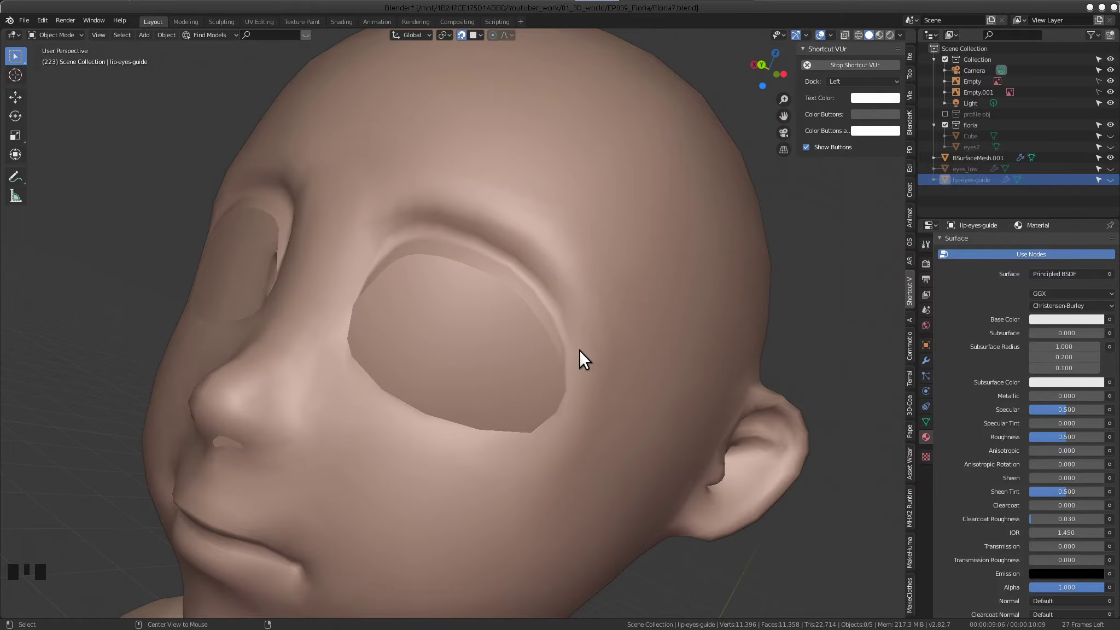
Unhide the eyeball guide object and review the head with both eye openings filled
key(alt+h)
scroll(down, 3)
drag(449, 272, 432, 307)
key(ctrl+z)
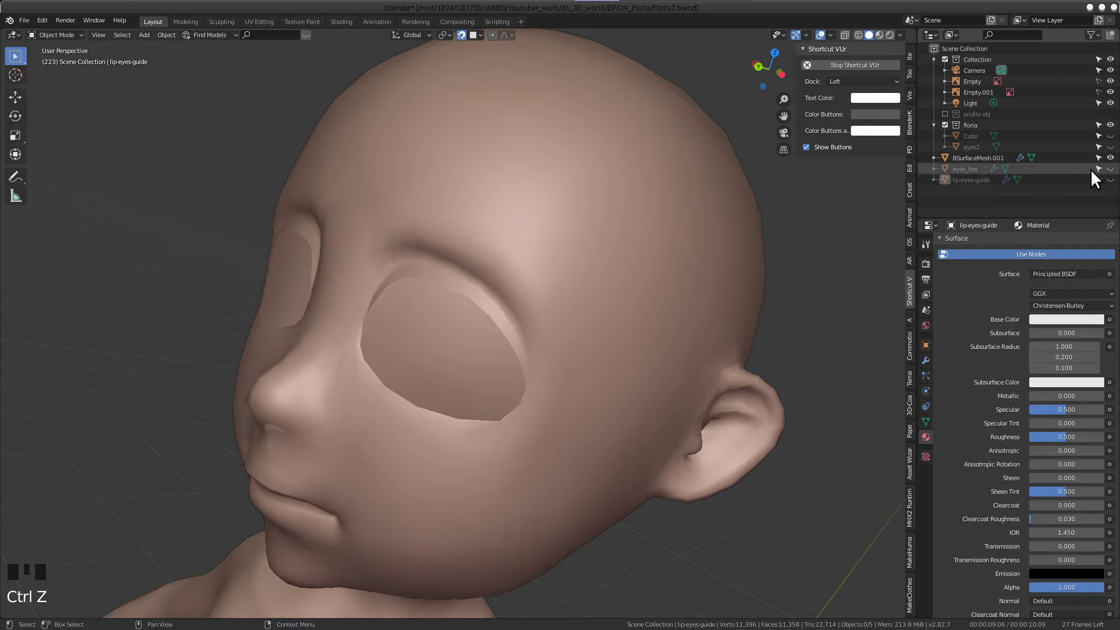
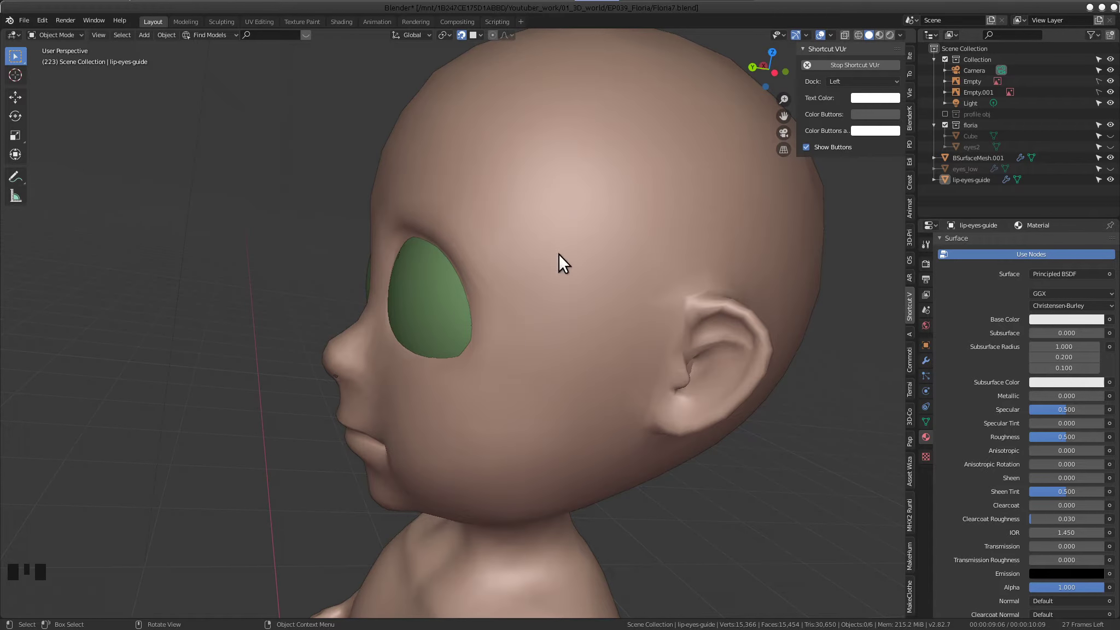
scroll(up, 3)
drag(596, 228, 578, 231)
drag(577, 232, 573, 233)
Return to Edit Mode on the head mesh and orbit to the lower eyelid around the eyeball guide
key(Tab)
drag(482, 235, 576, 286)
scroll(up, 3)
drag(542, 279, 524, 214)
scroll(down, 3)
drag(421, 283, 438, 278)
scroll(up, 3)
drag(450, 243, 529, 311)
scroll(up, 3)
drag(487, 360, 594, 324)
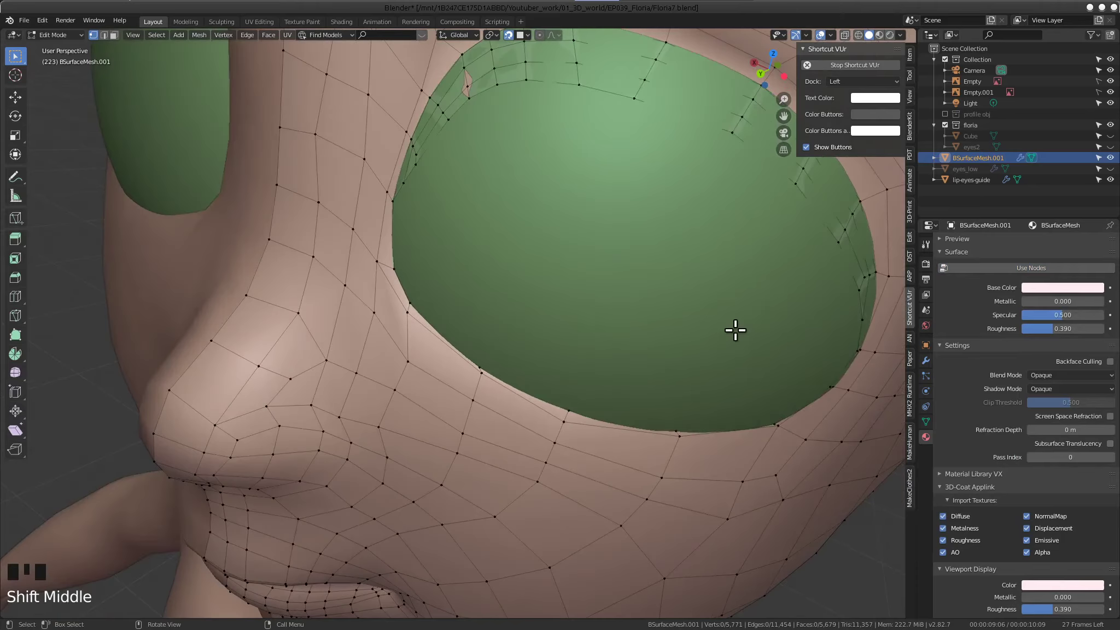
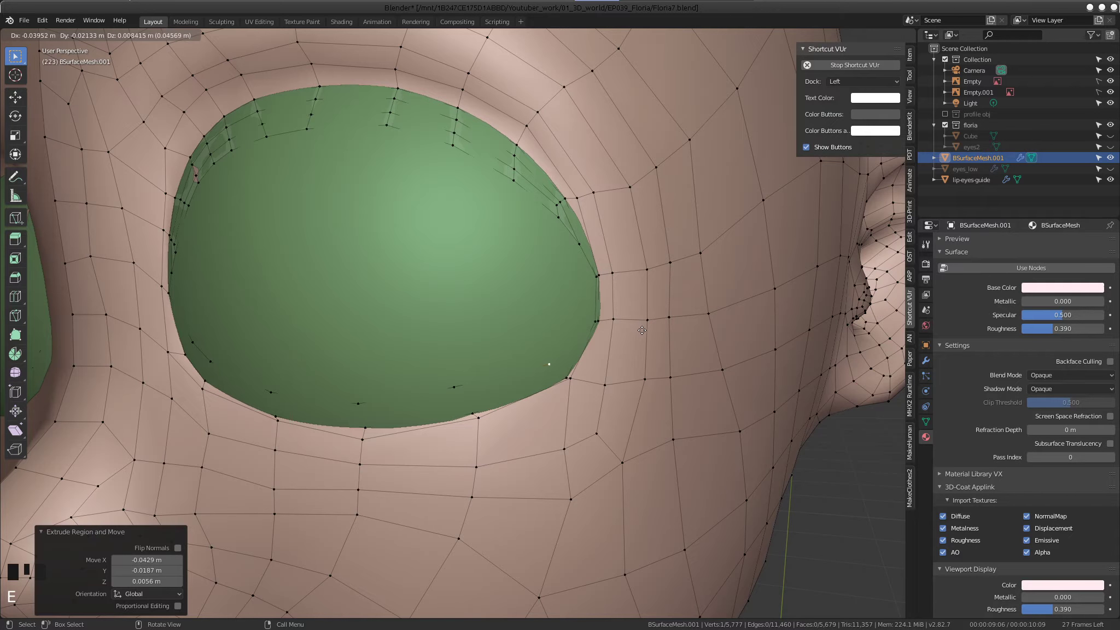
Extrude a new vertex from the flap edge at the outer corner and fill a face to the rim
key(e)
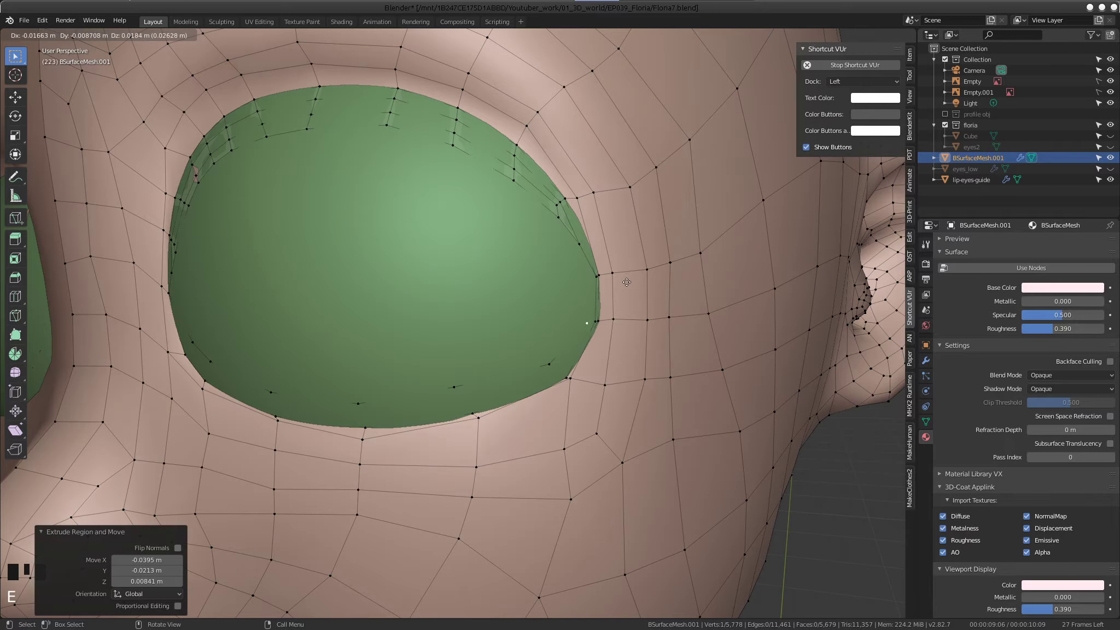
drag(599, 283, 605, 296)
drag(614, 315, 604, 315)
key(f)
scroll(up, 3)
drag(670, 286, 546, 259)
click(546, 259)
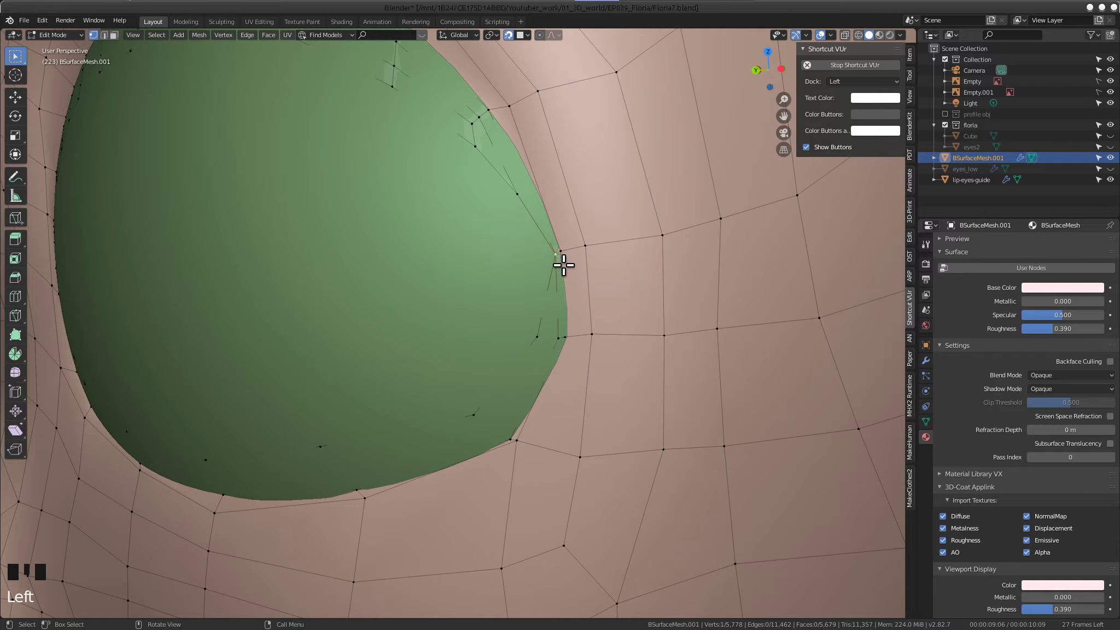
click(552, 259)
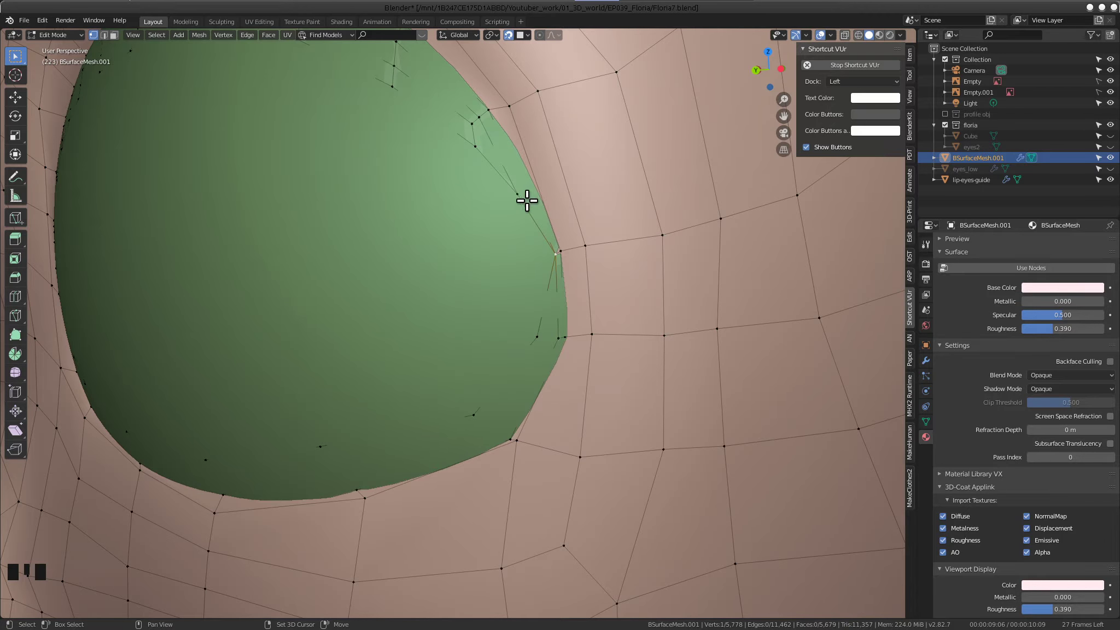
Orbit around the eye to check the flap edges meeting the eyeball guide's surface
scroll(down, 3)
drag(567, 230, 527, 270)
scroll(up, 3)
drag(512, 291, 537, 297)
scroll(up, 3)
scroll(up, 3)
scroll(down, 3)
drag(378, 352, 329, 328)
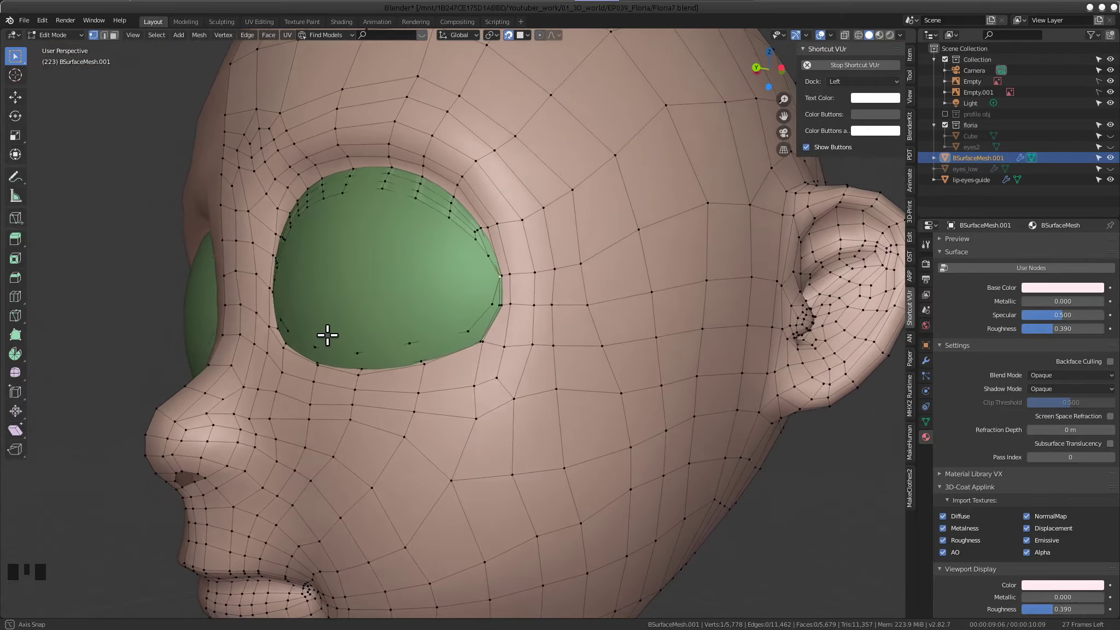
Zoom to the outer eye corner and undo the last three flap edits
scroll(up, 3)
scroll(up, 3)
drag(423, 341, 558, 368)
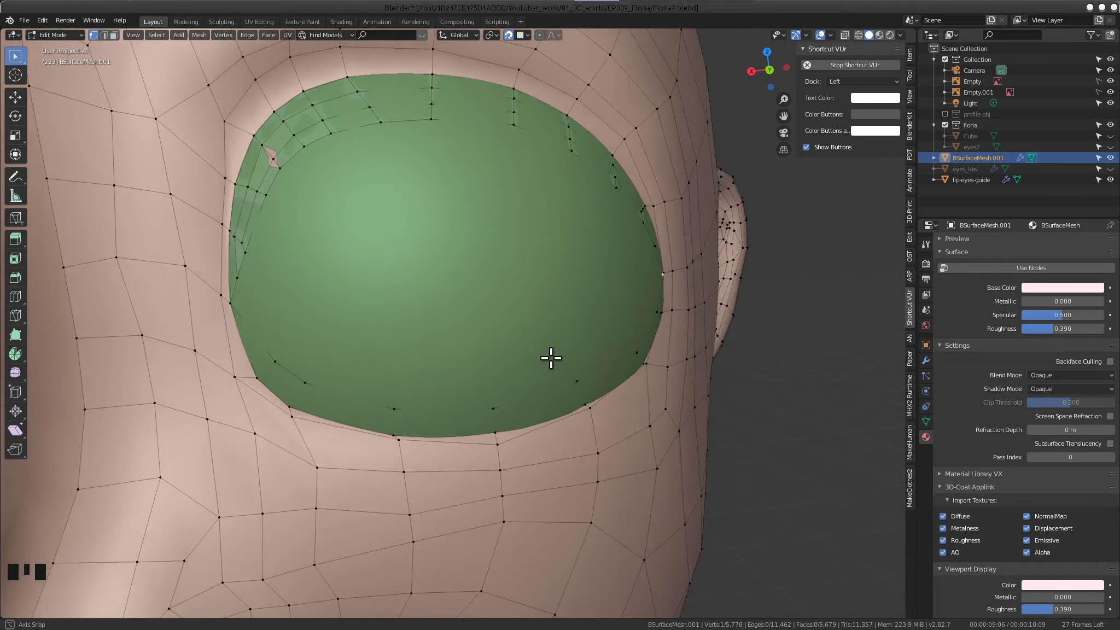
scroll(up, 3)
drag(602, 299, 585, 290)
key(ctrl+z)
key(ctrl+z)
key(ctrl+z)
Select the flap vertices at the outer corner and tuck their inward edges against the eyeball guide
click(574, 329)
click(606, 331)
click(599, 333)
click(575, 334)
scroll(down, 3)
drag(563, 322, 578, 385)
scroll(up, 3)
drag(547, 370, 502, 356)
scroll(up, 3)
drag(554, 342, 558, 315)
drag(546, 313, 559, 332)
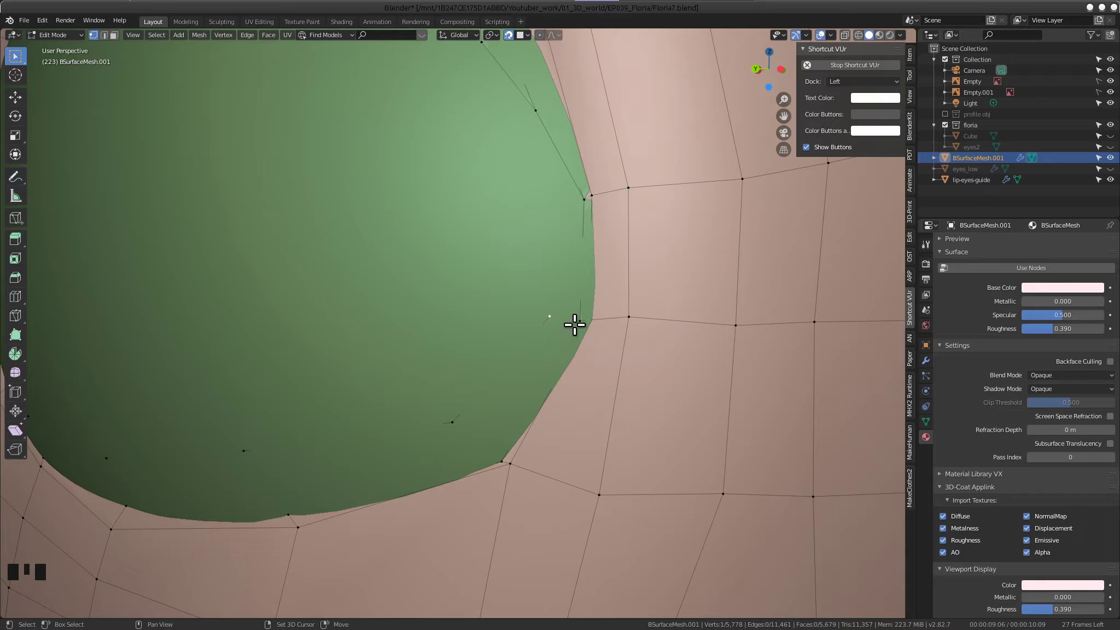
Merge a loose lower-lid vertex onto its neighbour and delete a stray vertex
drag(579, 317, 589, 334)
key(alt+m)
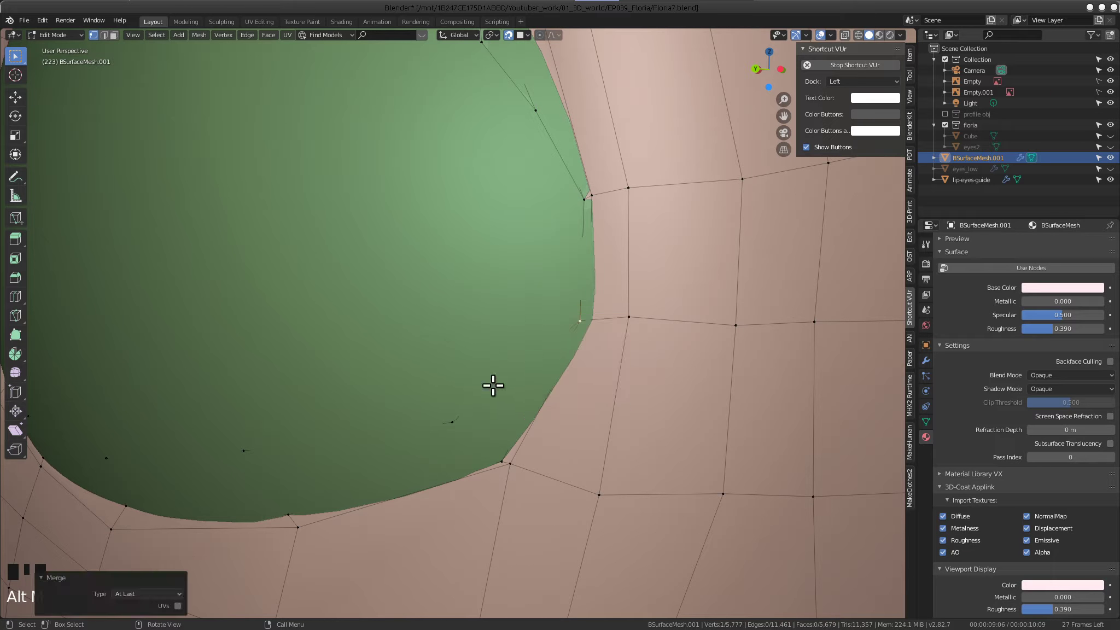
drag(582, 358, 427, 274)
drag(427, 273, 433, 277)
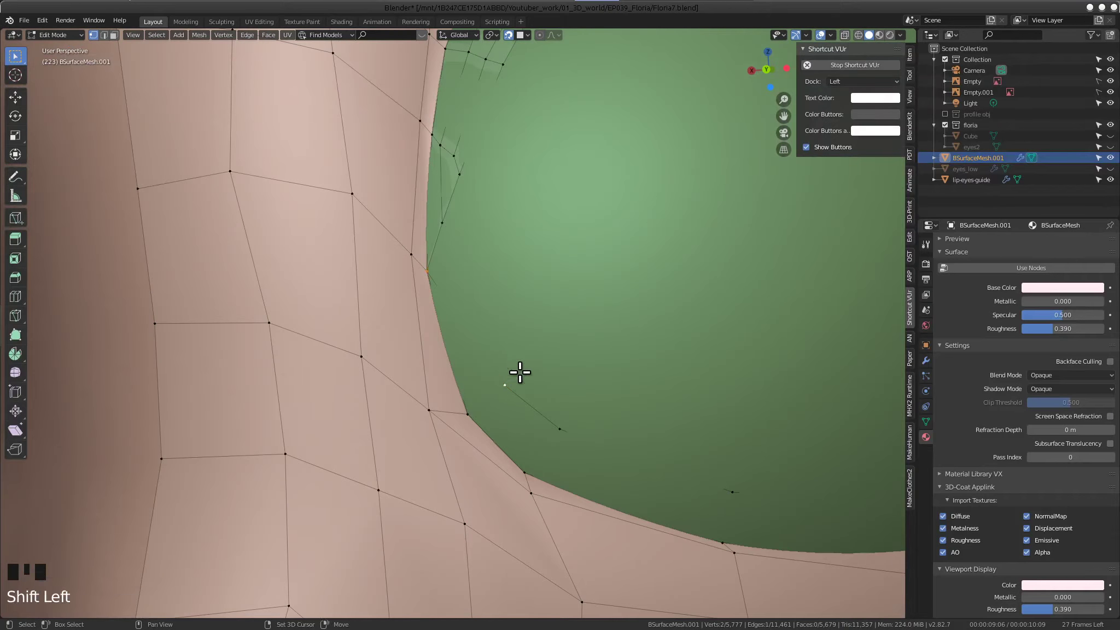
click(432, 278)
drag(504, 374, 517, 365)
middle_click(510, 341)
key(Delete)
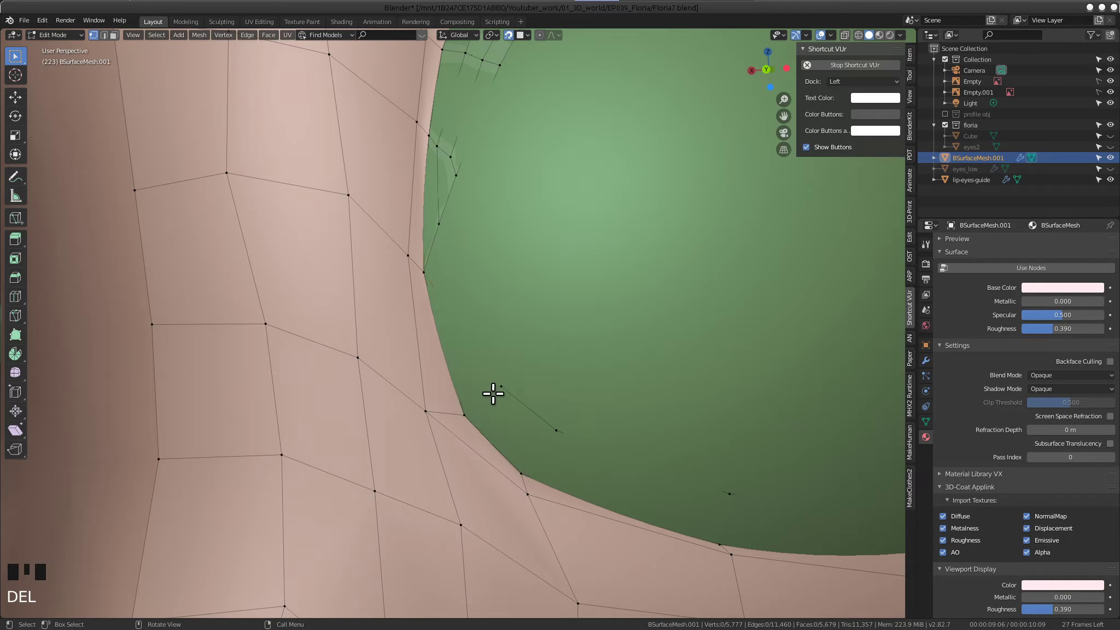
Merge another stray vertex near the lower outer corner and grab the remaining one into line
drag(489, 386, 485, 399)
drag(459, 414, 459, 415)
middle_click(506, 351)
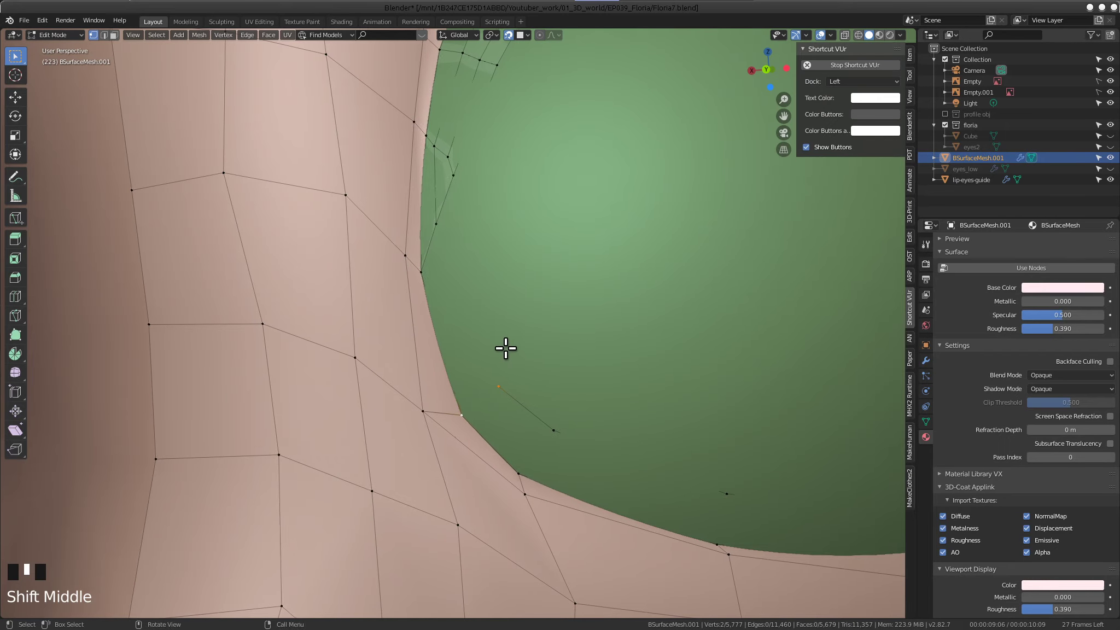
key(alt+m)
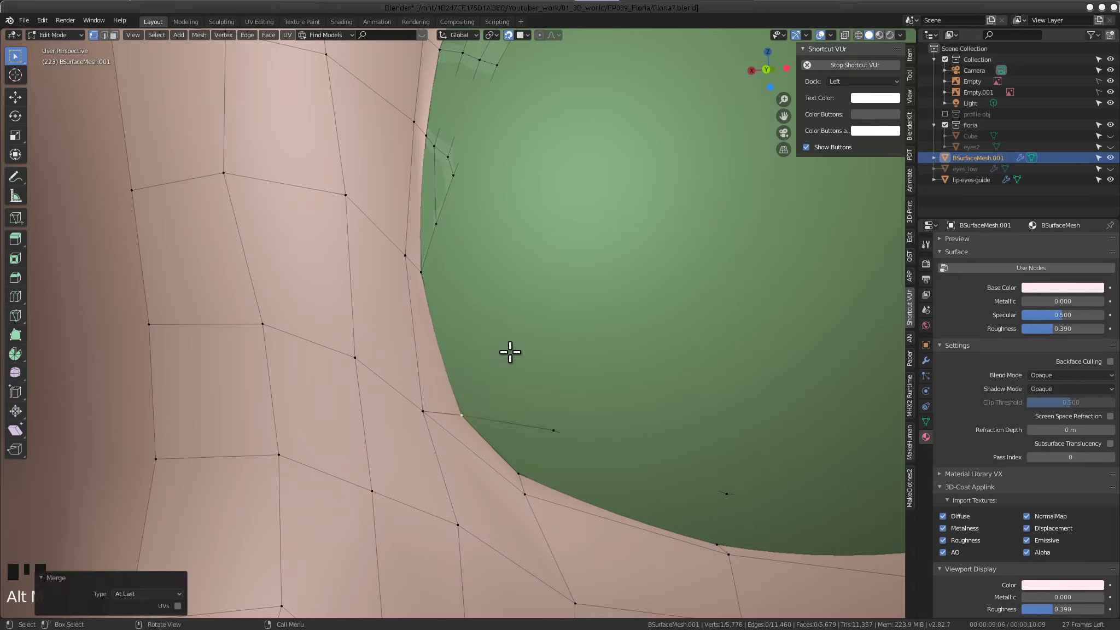
drag(570, 362, 414, 346)
drag(414, 346, 424, 356)
middle_click(456, 353)
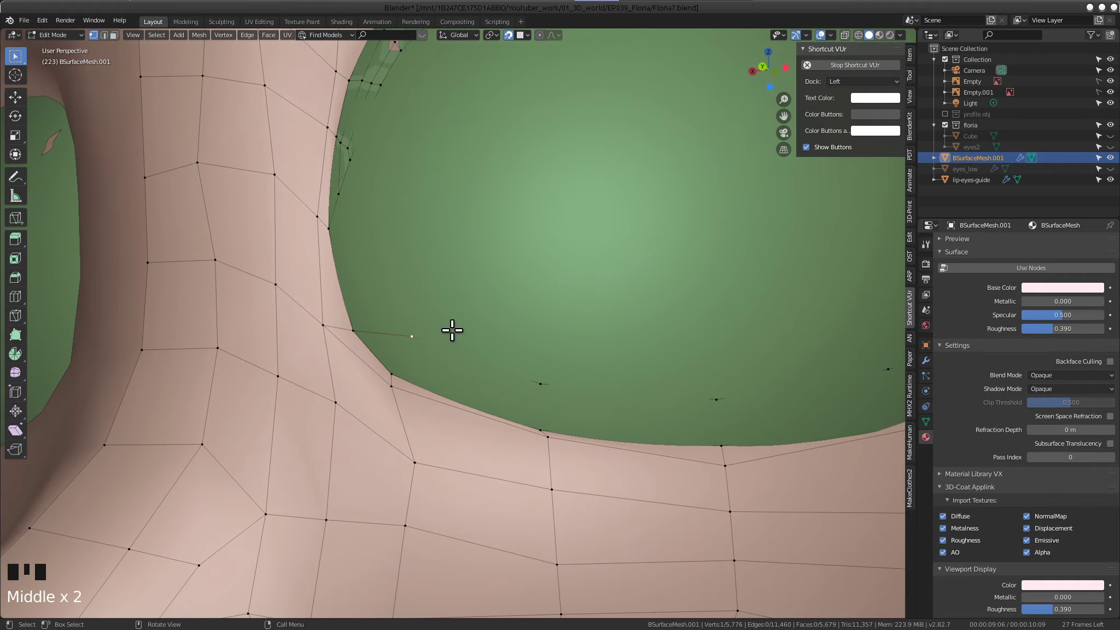
key(g)
drag(450, 296, 476, 340)
drag(431, 355, 421, 355)
click(421, 354)
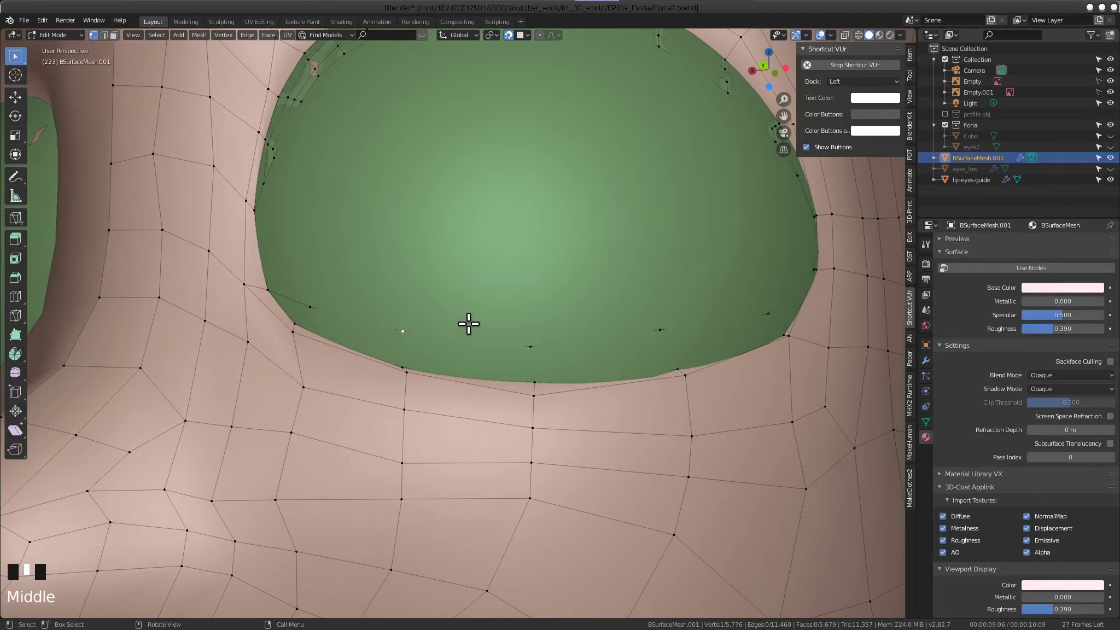
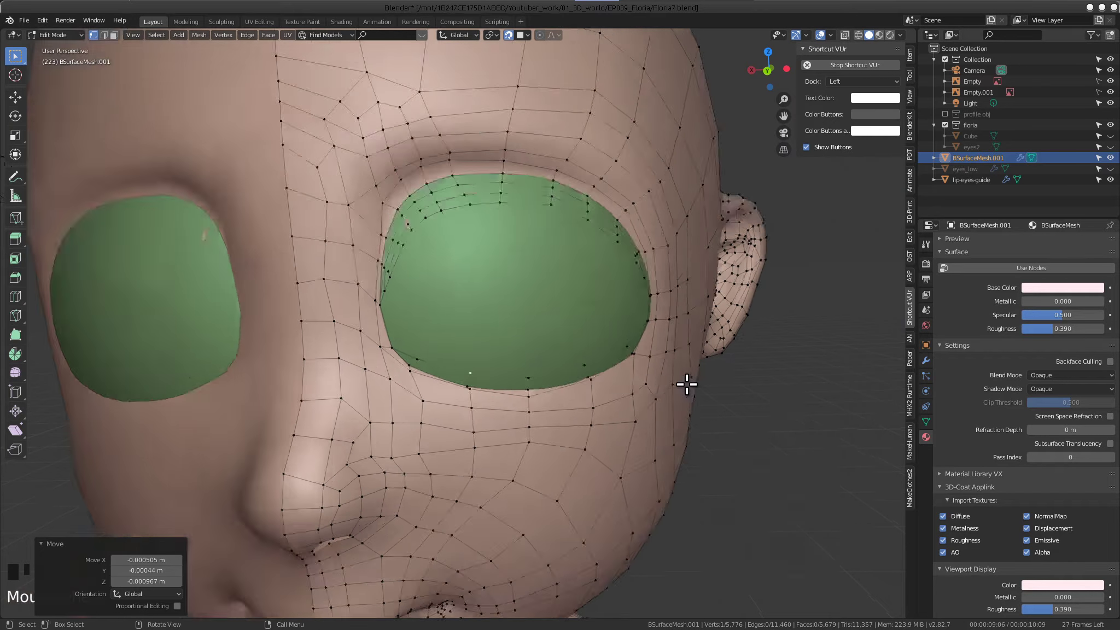
drag(534, 392, 530, 347)
drag(561, 314, 585, 376)
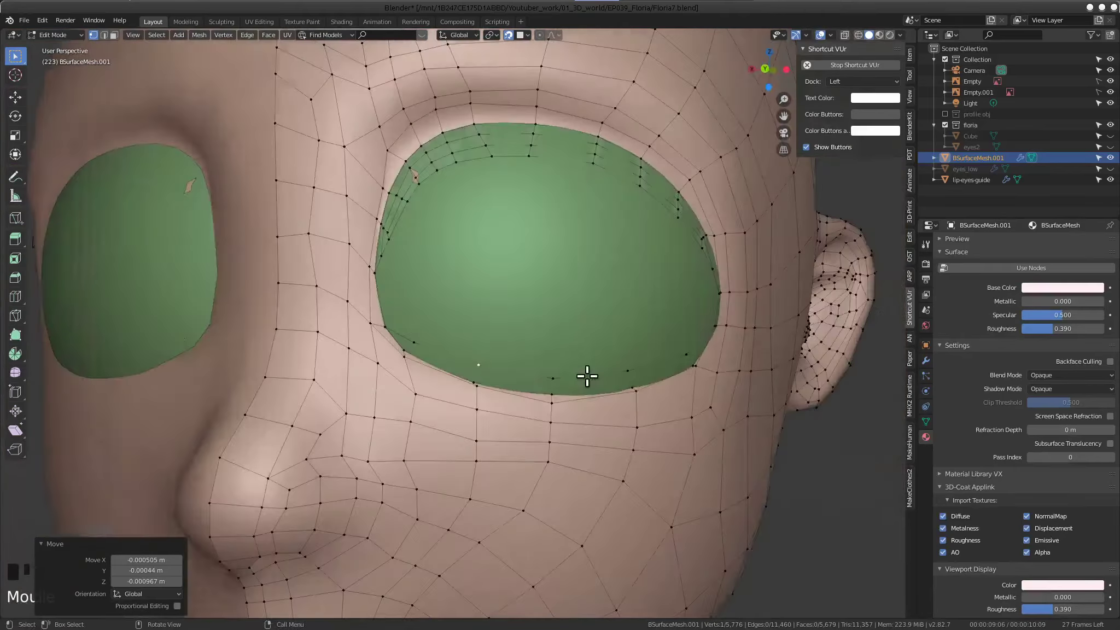
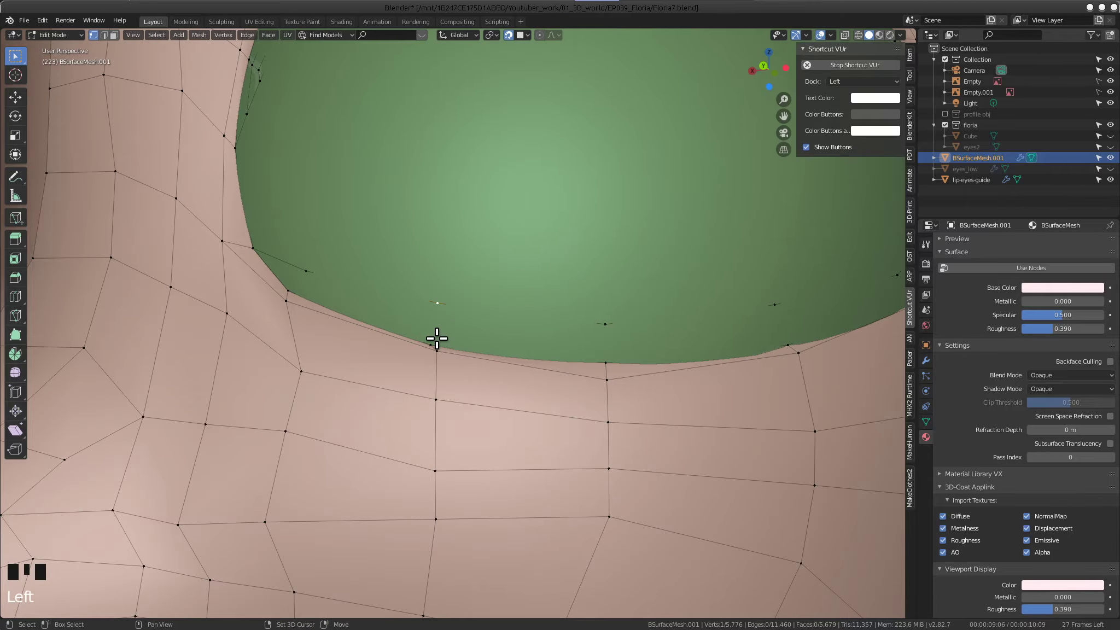
Cut three short edge loops across the eyelid rim faces and slide each into place
click(434, 338)
drag(423, 322, 690, 335)
key(f)
drag(660, 341, 610, 369)
key(f)
drag(606, 375, 688, 349)
key(f)
drag(678, 348, 436, 363)
drag(436, 363, 434, 387)
click(428, 398)
drag(451, 391, 490, 420)
Add another loop cut near the inner corner and move its new rim vertices into the eye opening
key(ctrl+r)
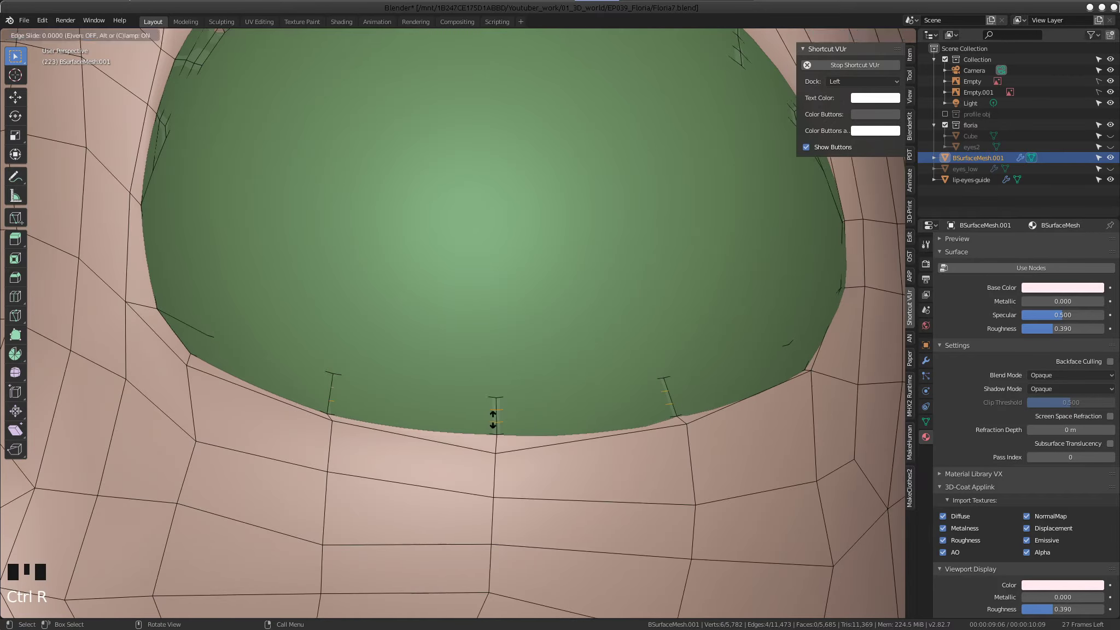
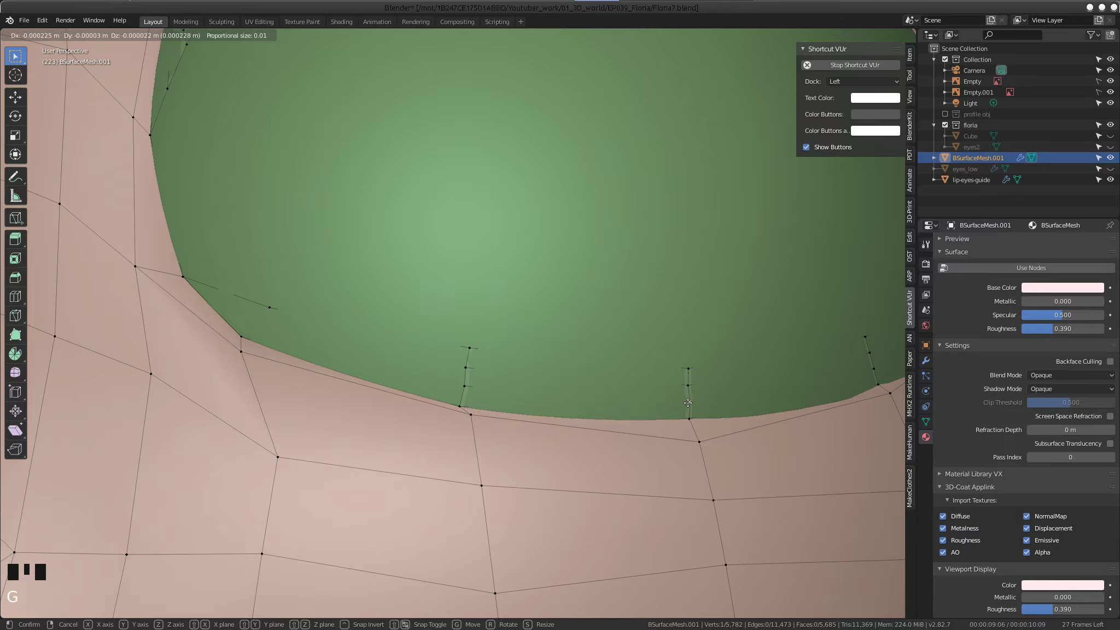
drag(740, 383, 493, 367)
drag(430, 345, 544, 334)
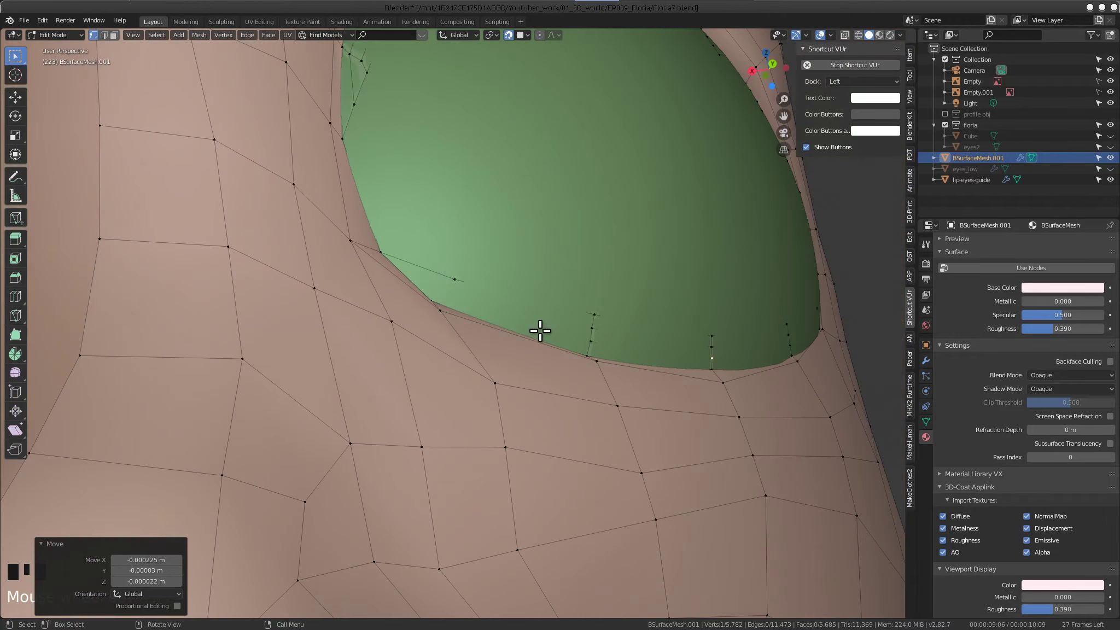
drag(475, 287, 461, 313)
drag(527, 302, 375, 287)
click(376, 287)
key(g)
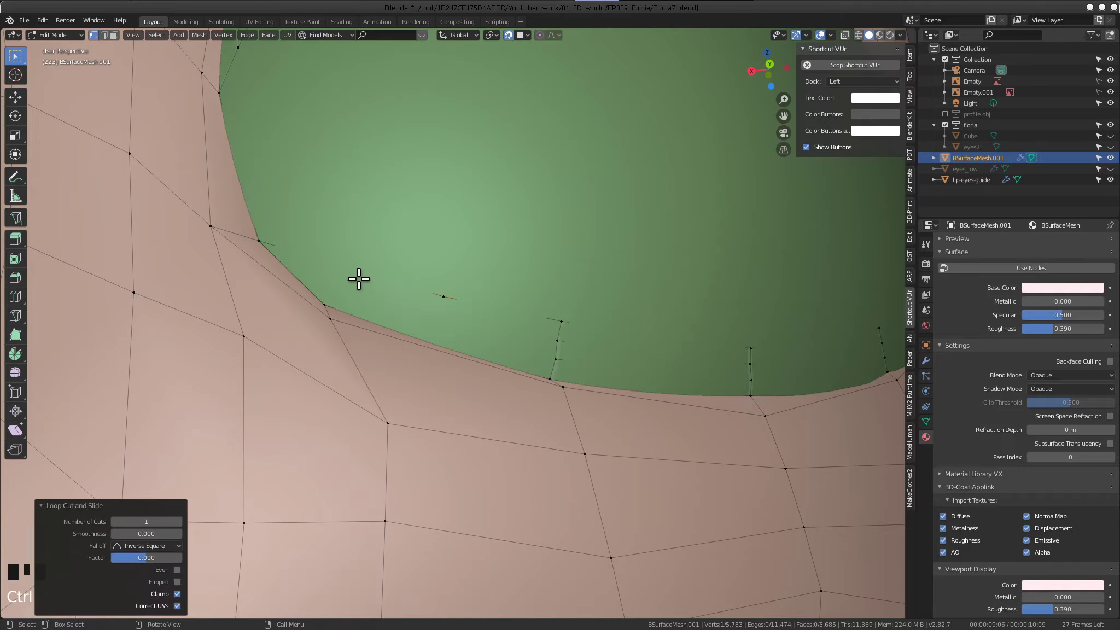
Move the selected rim vertex inward toward the eye opening
right_click(363, 285)
key(g)
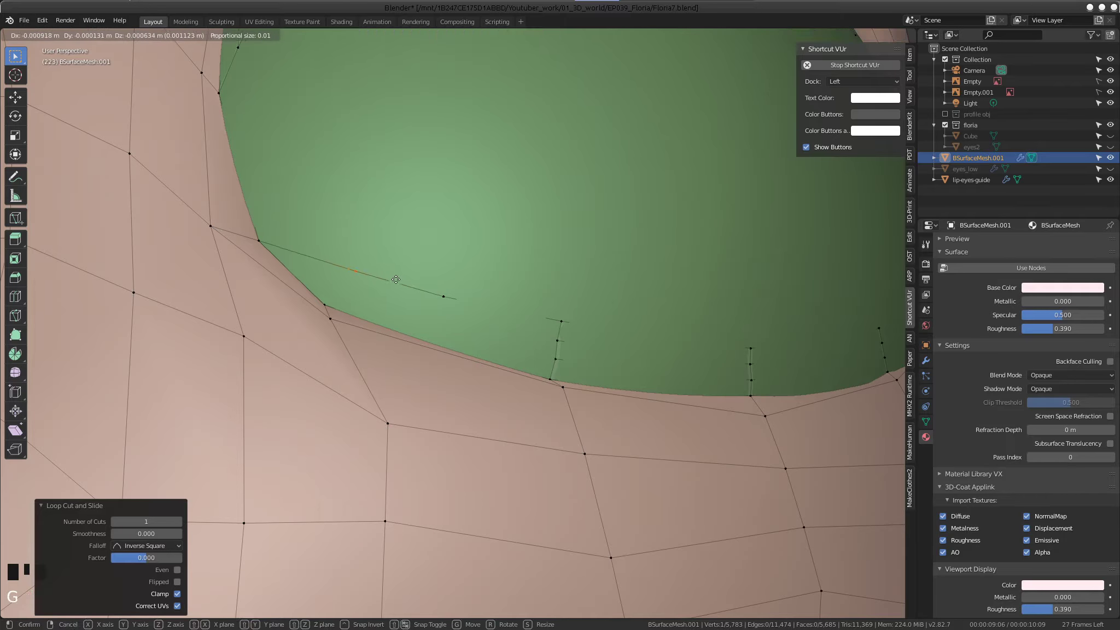
drag(642, 345, 426, 340)
drag(420, 329, 486, 353)
click(573, 390)
drag(600, 369, 531, 374)
Join the new rim cut vertices to their neighbouring vertices with connecting edges
key(f)
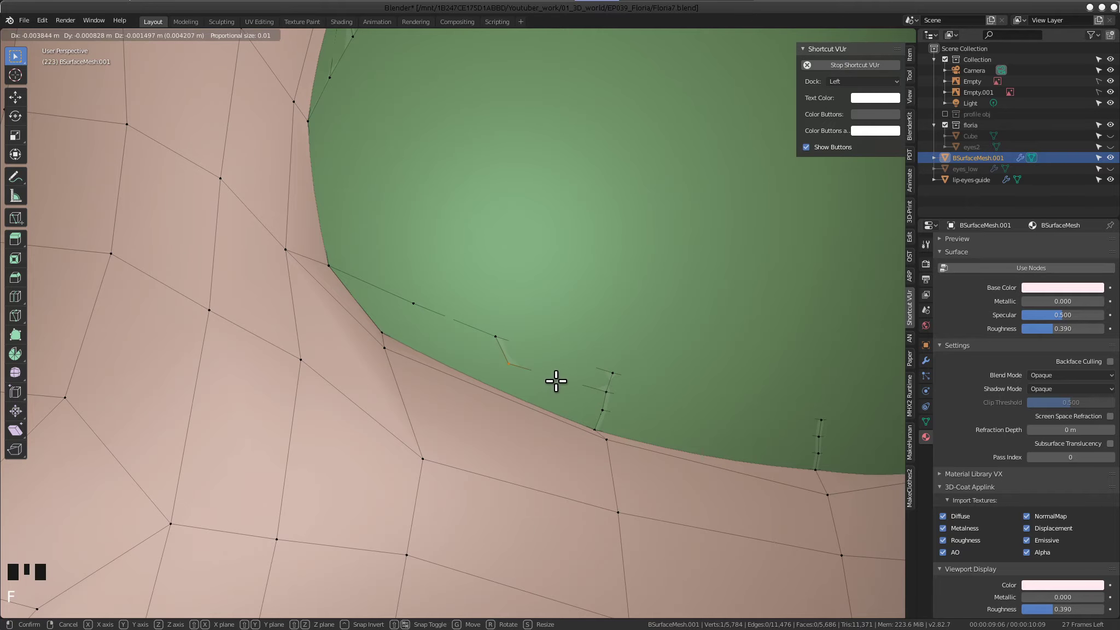
click(597, 387)
key(f)
click(494, 330)
key(f)
click(425, 298)
click(346, 260)
drag(364, 291, 534, 325)
key(f)
key(ctrl+z)
key(f)
Reposition the connected vertices near the eye's inner corner
drag(483, 381, 628, 417)
key(f)
drag(449, 354, 441, 349)
click(338, 321)
scroll(up, 3)
click(295, 312)
drag(312, 317, 328, 312)
key(g)
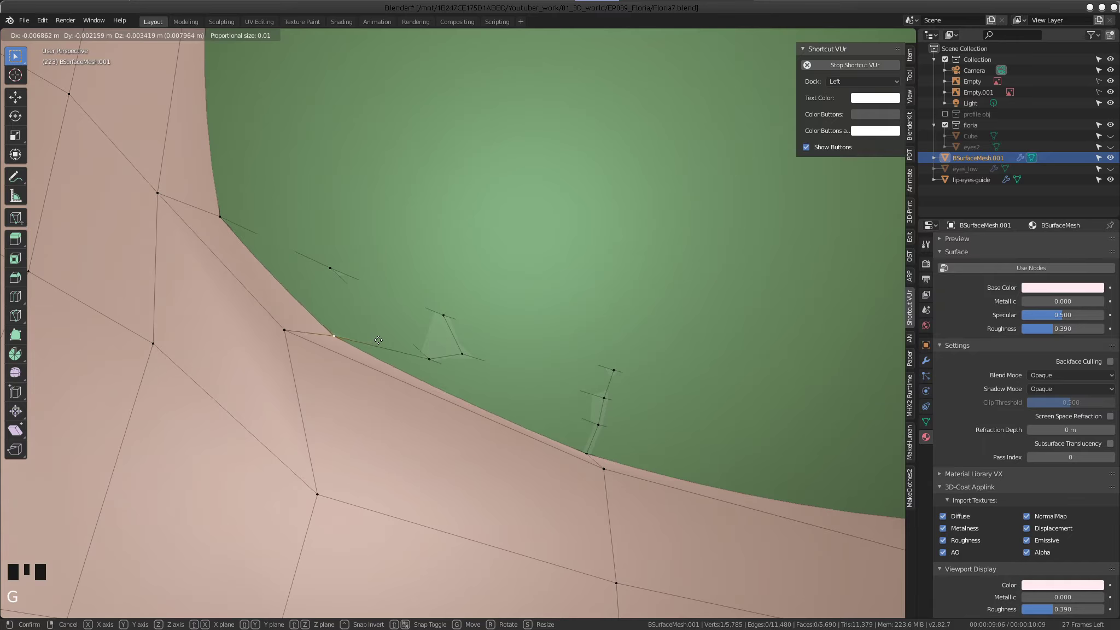
Grab lower inner-corner rim vertices with proportional editing to form the two new flap faces
click(277, 337)
click(504, 38)
key(g)
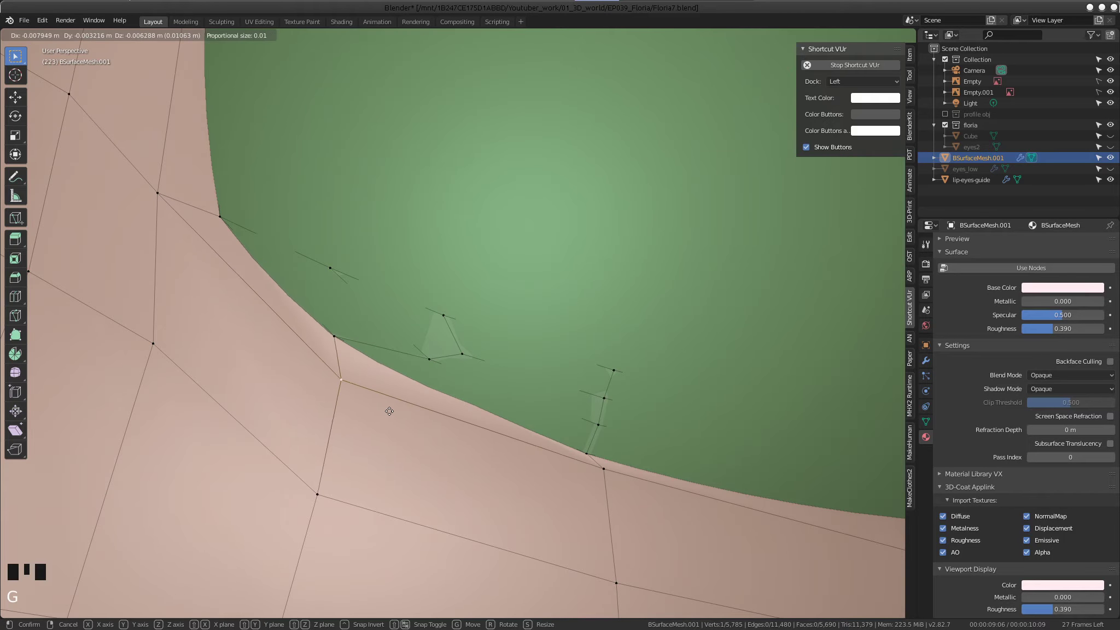
click(441, 361)
key(g)
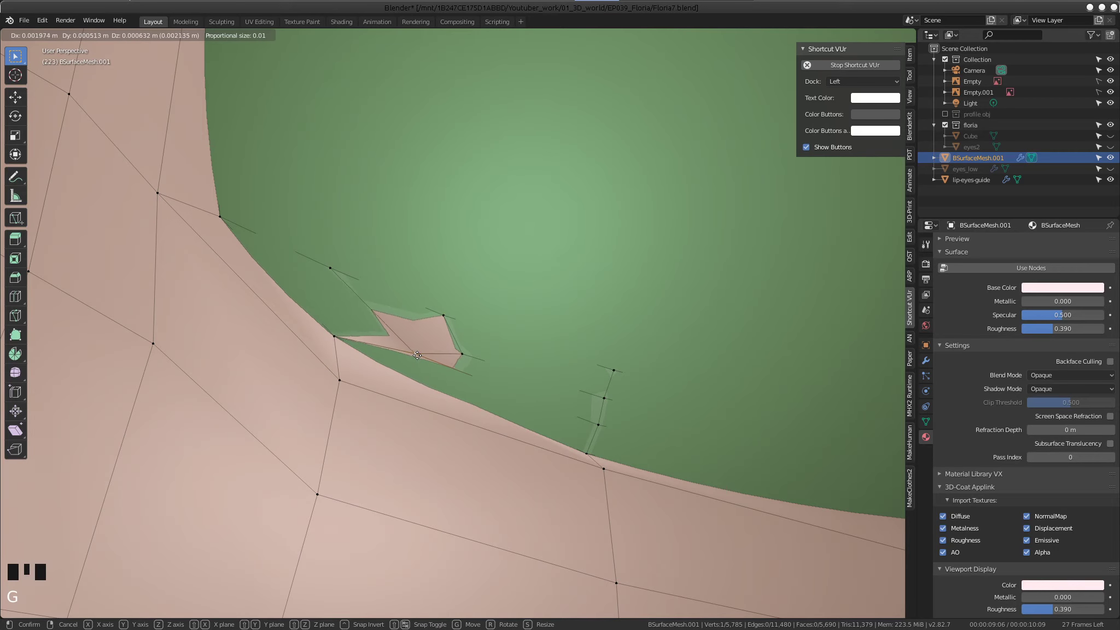
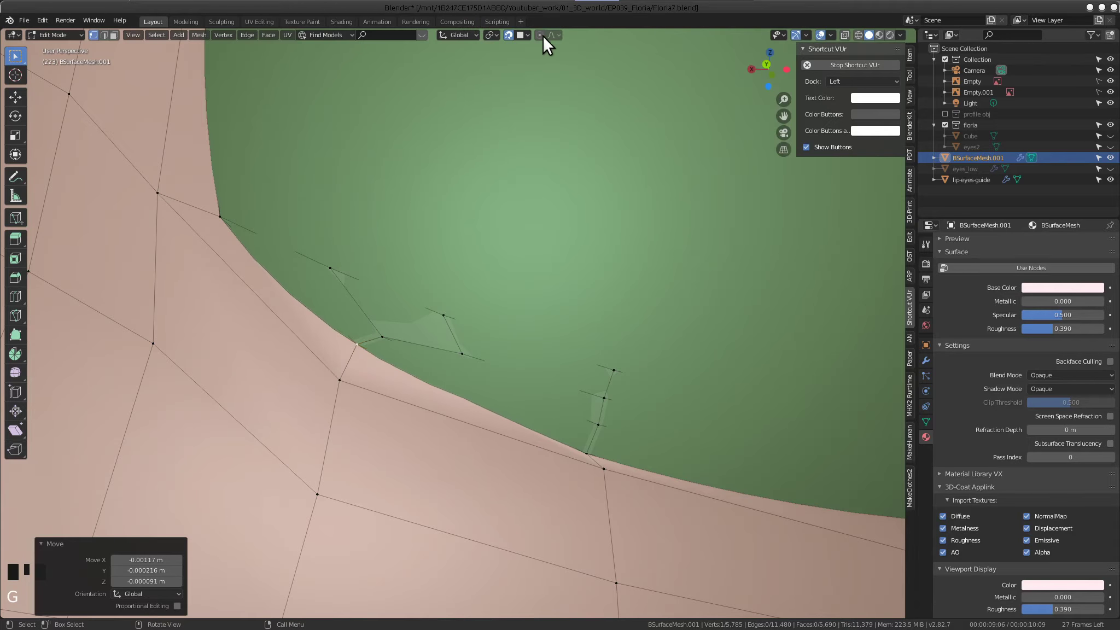
Settle the flap vertex onto the lower rim and nudge a neighbouring rim vertex
click(512, 44)
key(g)
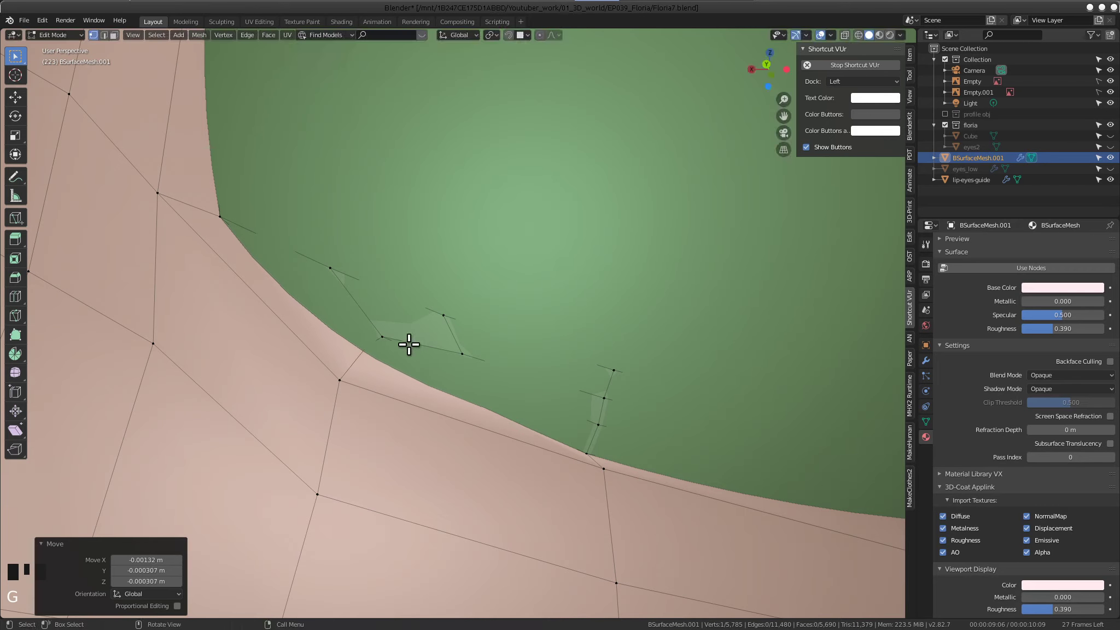
click(342, 376)
key(g)
click(365, 352)
Orbit to the other side of the eye opening and start moving a rim vertex there
drag(338, 356, 167, 336)
scroll(down, 3)
drag(237, 339, 309, 347)
scroll(up, 3)
middle_click(319, 312)
key(g)
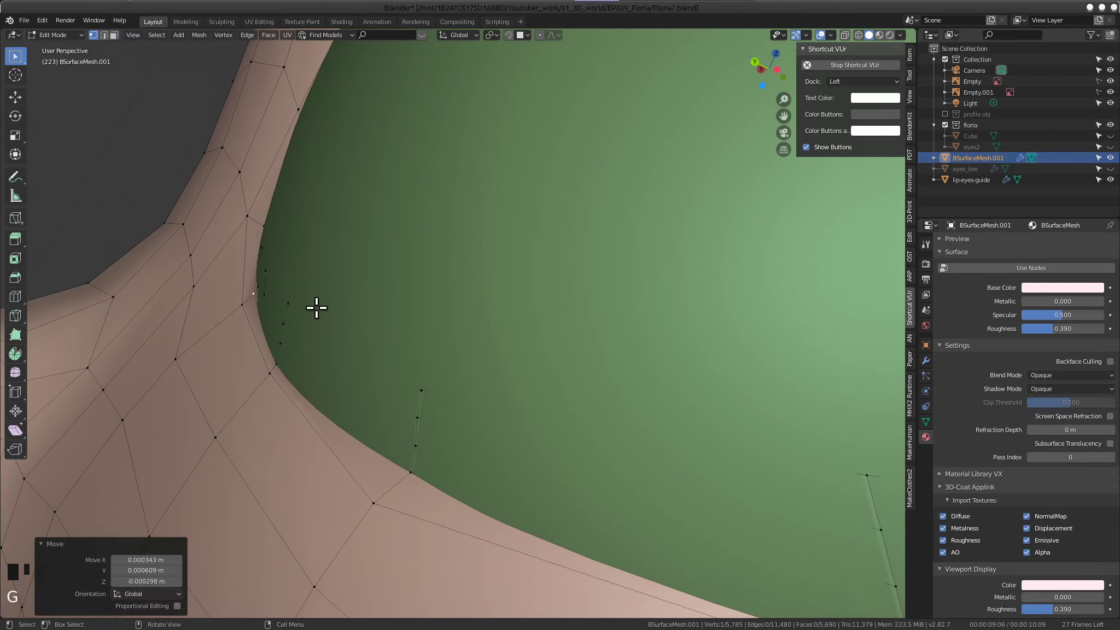
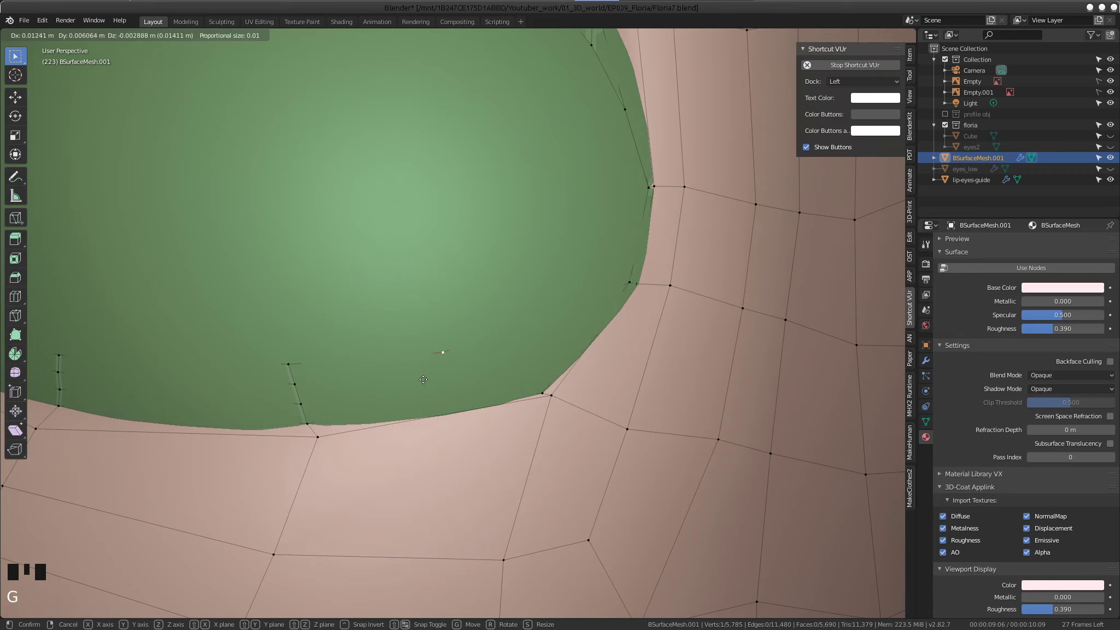
Move a rim vertex down into the eye opening
right_click(536, 314)
click(535, 315)
middle_click(542, 330)
key(g)
drag(523, 362, 350, 378)
drag(350, 378, 358, 380)
drag(416, 391, 470, 392)
Extrude two new vertices, fill them into a small flap face and rotate it to angle
key(f)
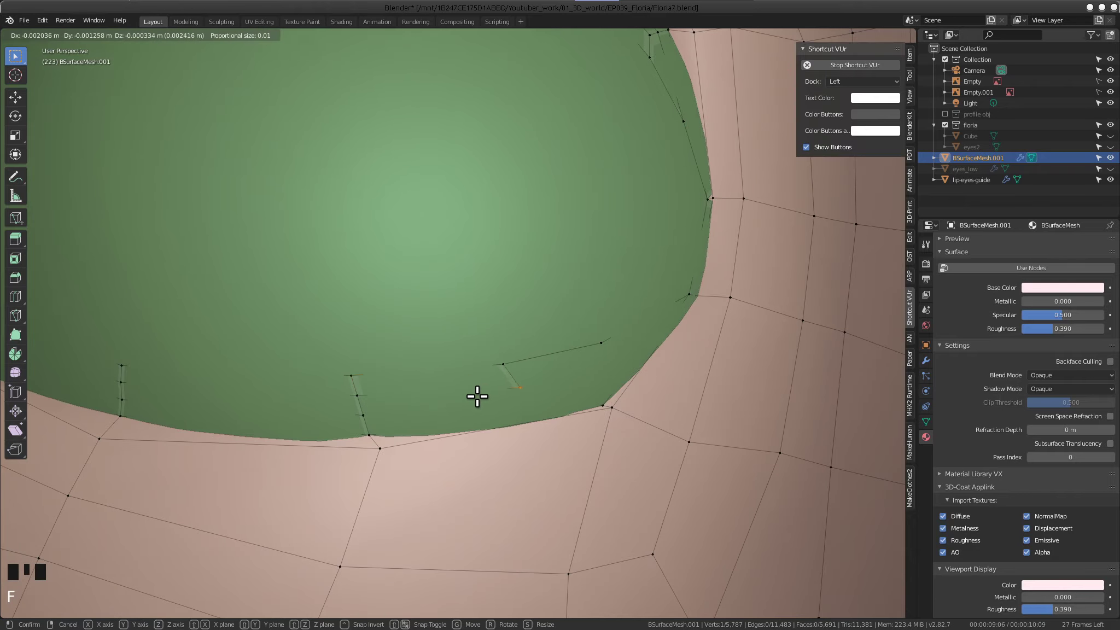
click(370, 397)
key(f)
click(505, 394)
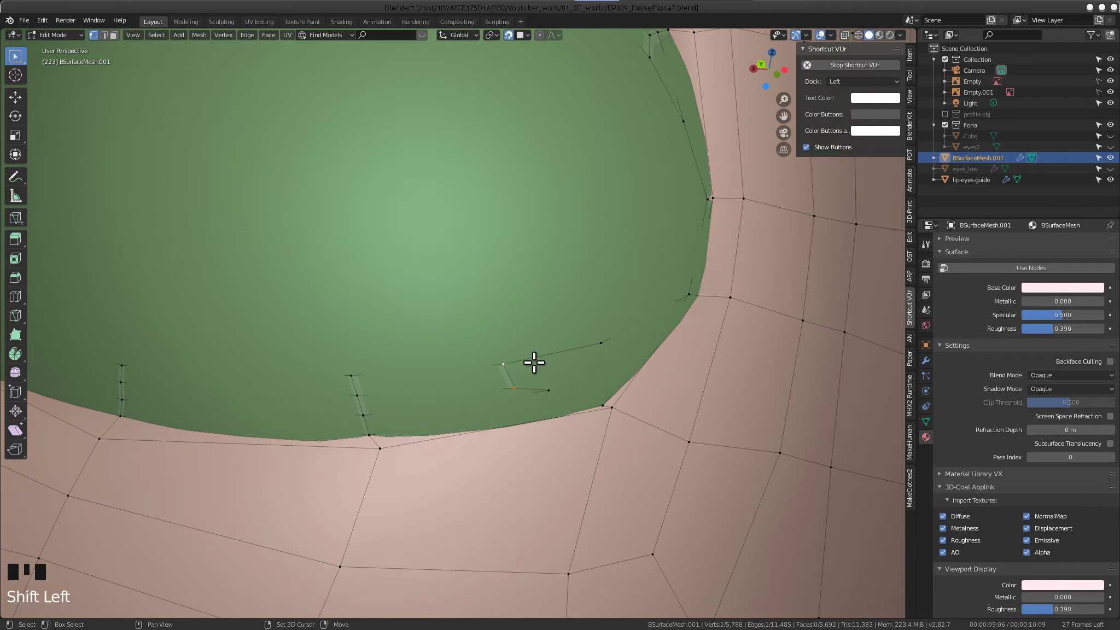
key(f)
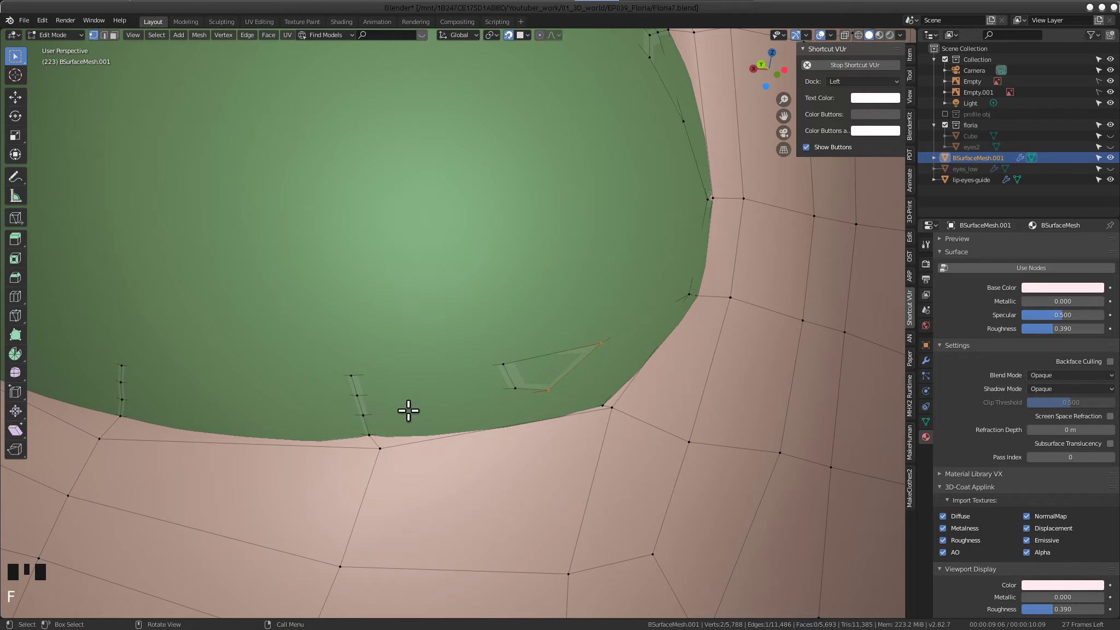
click(494, 361)
drag(517, 363, 597, 275)
key(r)
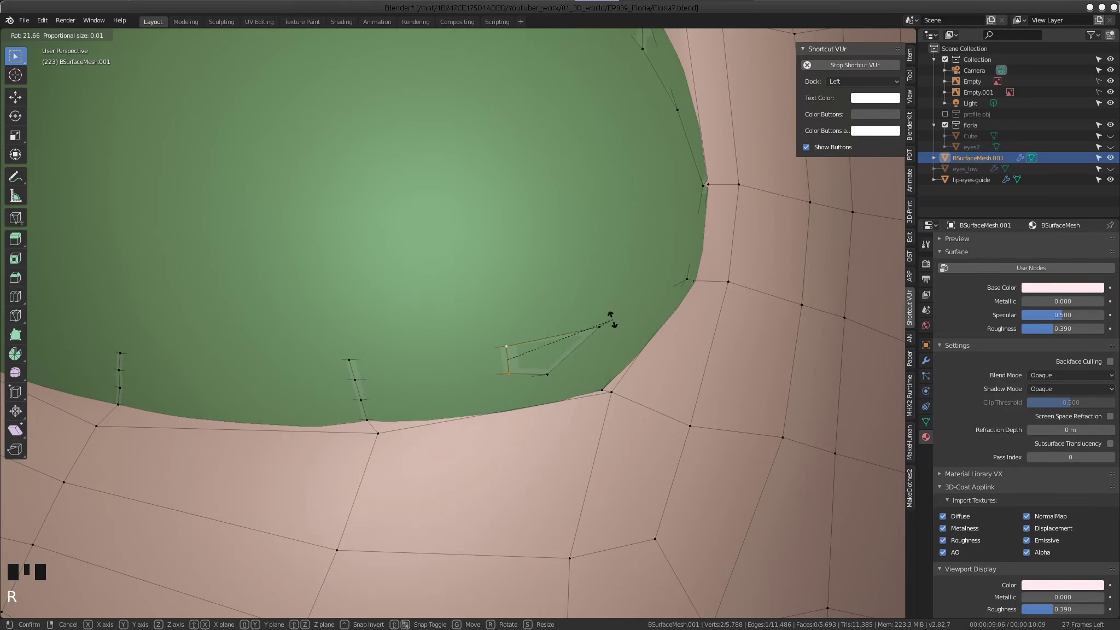
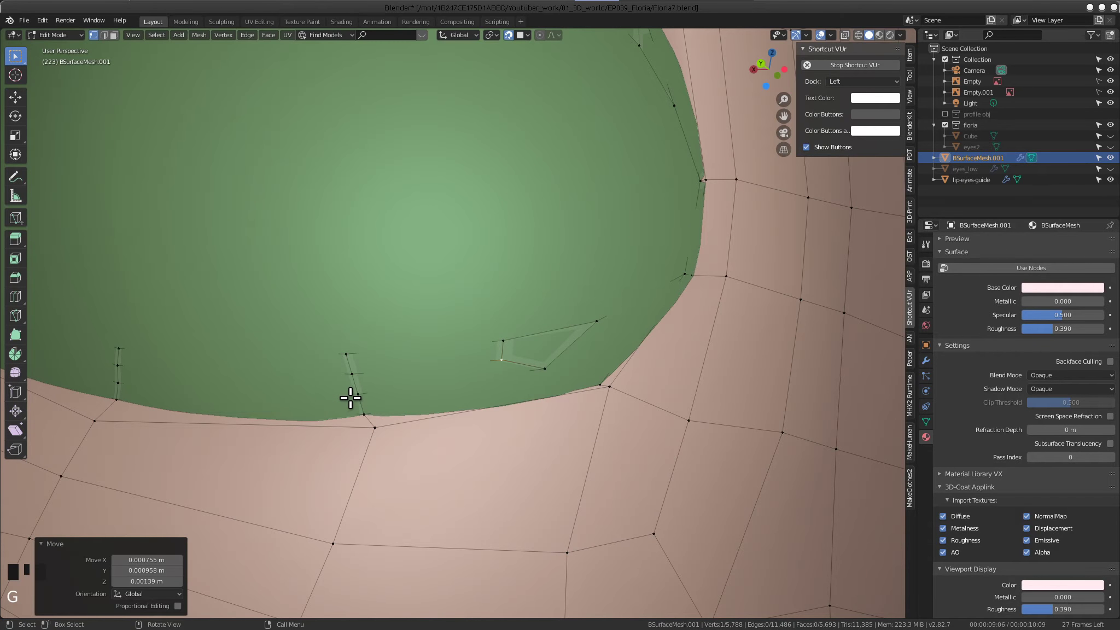
click(349, 398)
Adjust one flap vertex into its final position
click(359, 412)
drag(396, 404, 567, 367)
key(f)
drag(573, 367, 647, 291)
key(f)
Return to Object Mode and orbit to view the whole head with the eyeball guide
scroll(down, 3)
drag(509, 332, 450, 334)
key(Tab)
scroll(down, 3)
drag(442, 342, 471, 308)
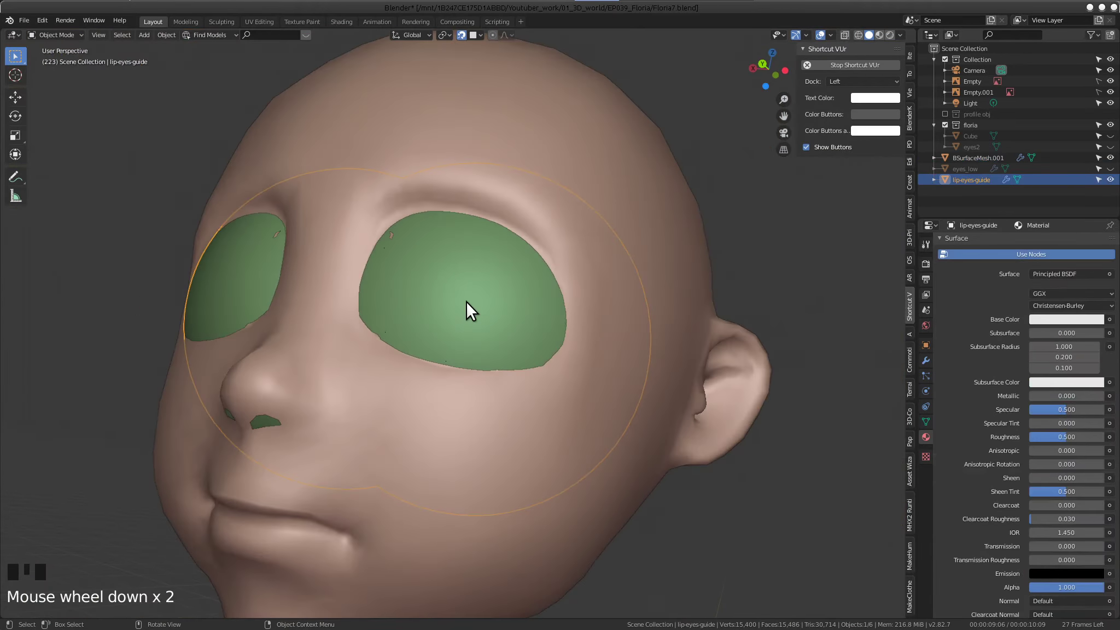
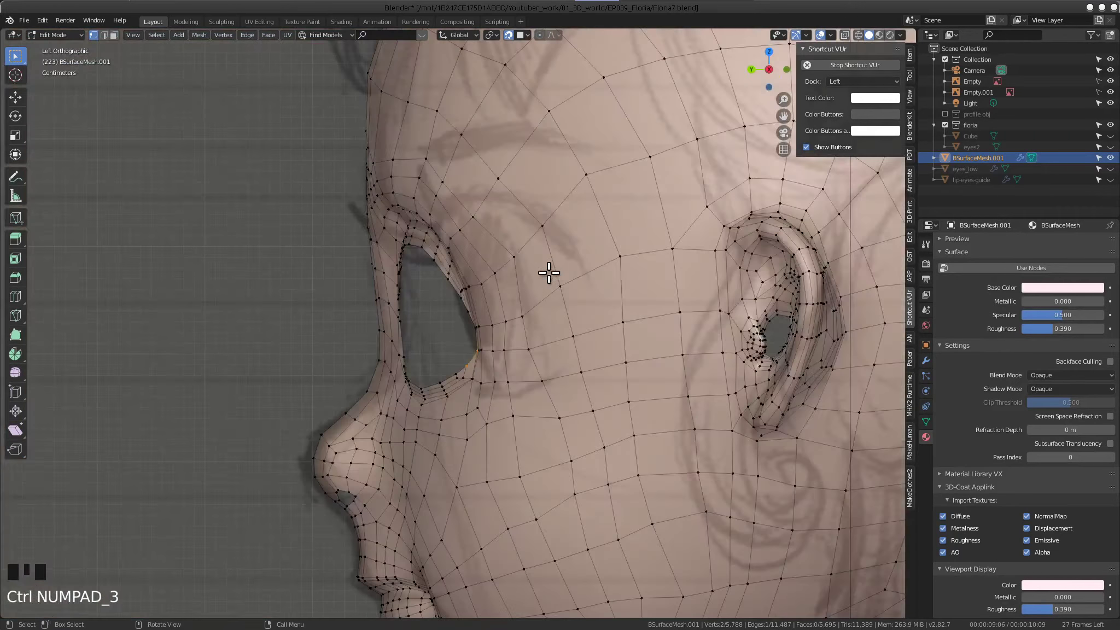
Zoom to the eyelid corner, enable proportional editing, and move and rotate the corner vertex
drag(445, 282, 480, 342)
scroll(up, 3)
drag(445, 291, 458, 345)
scroll(up, 3)
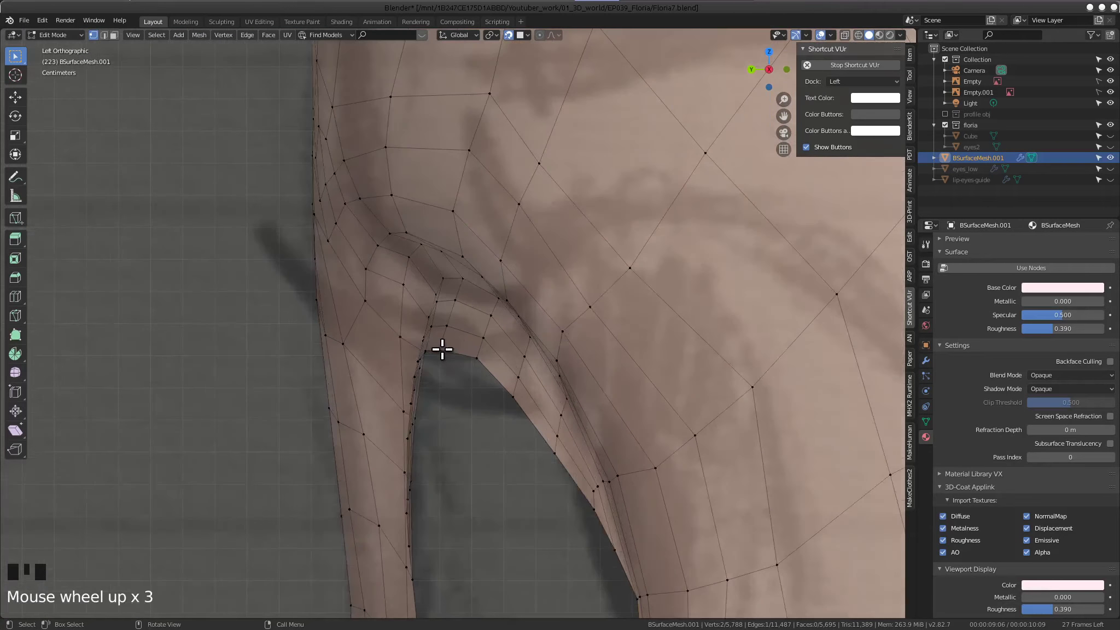
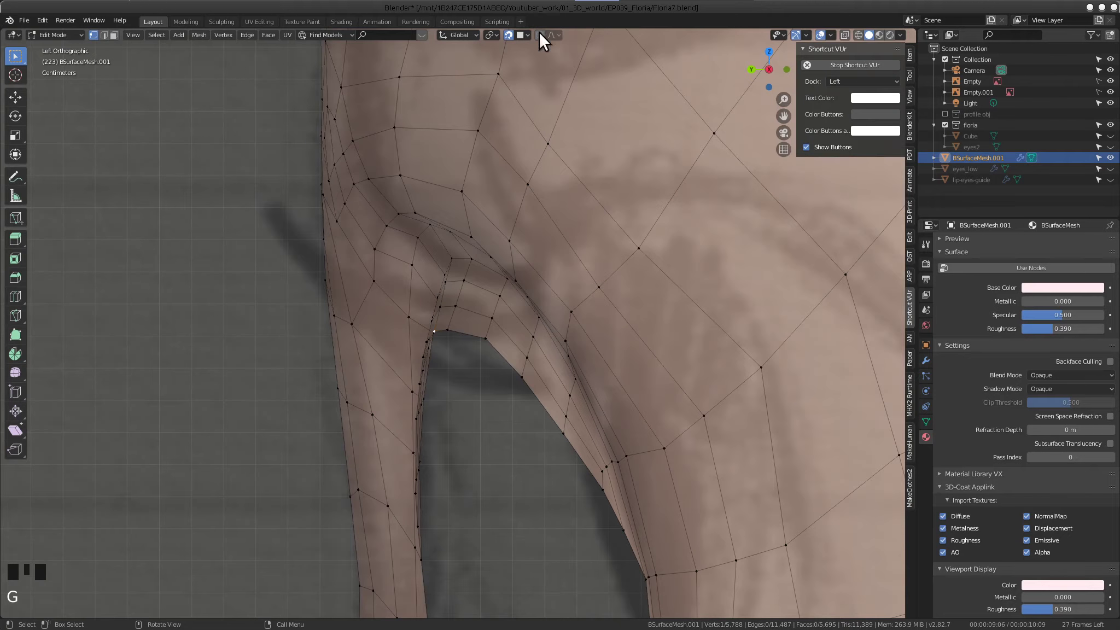
click(544, 39)
click(514, 44)
key(g)
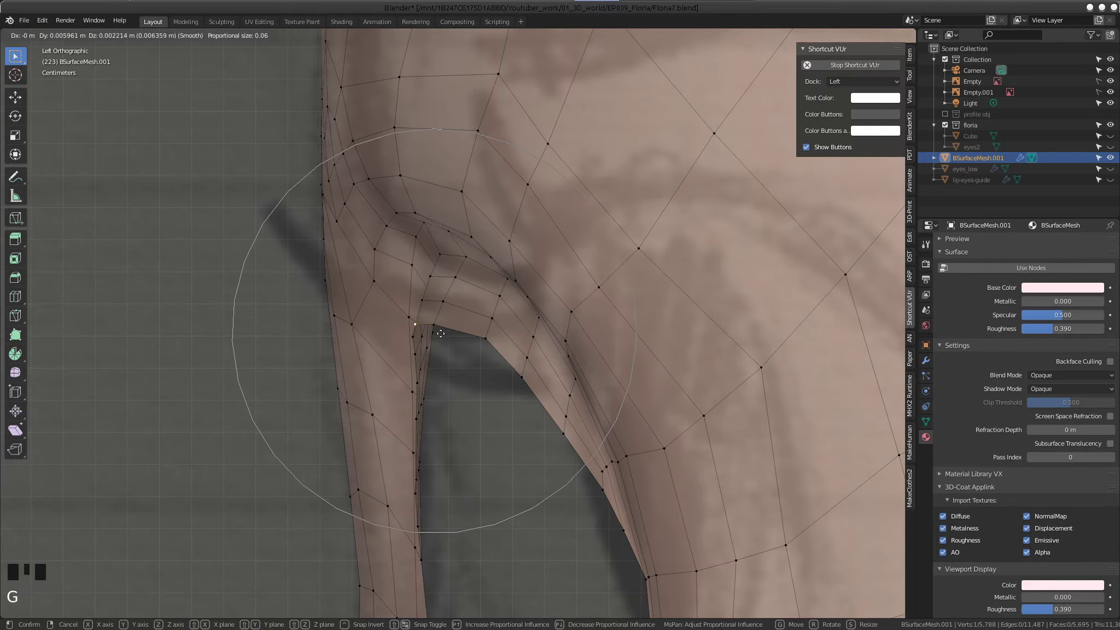
key(r)
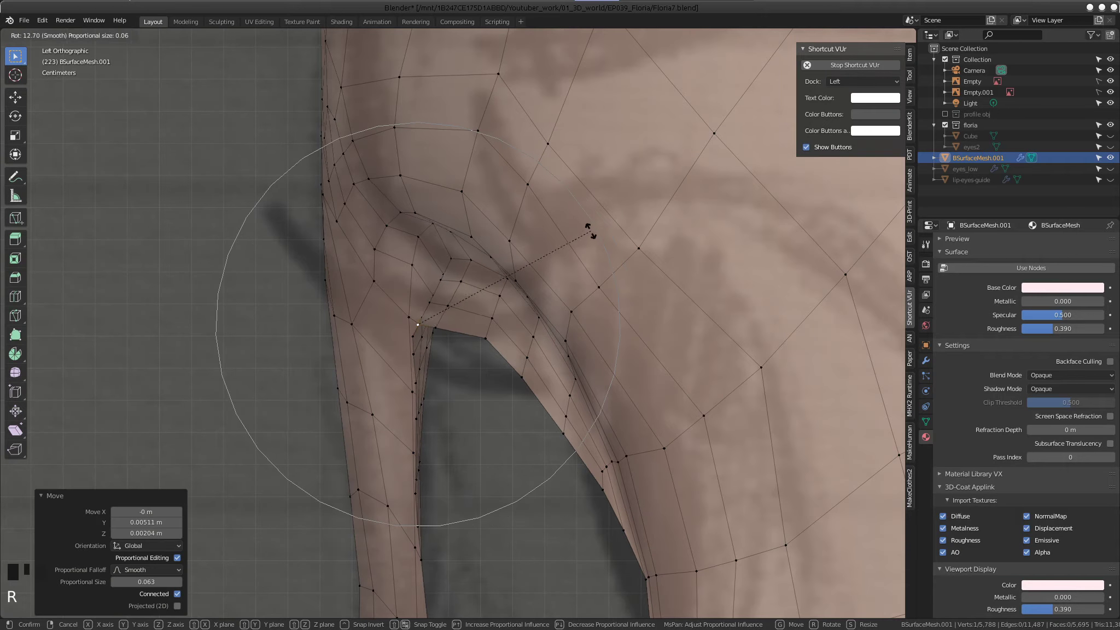
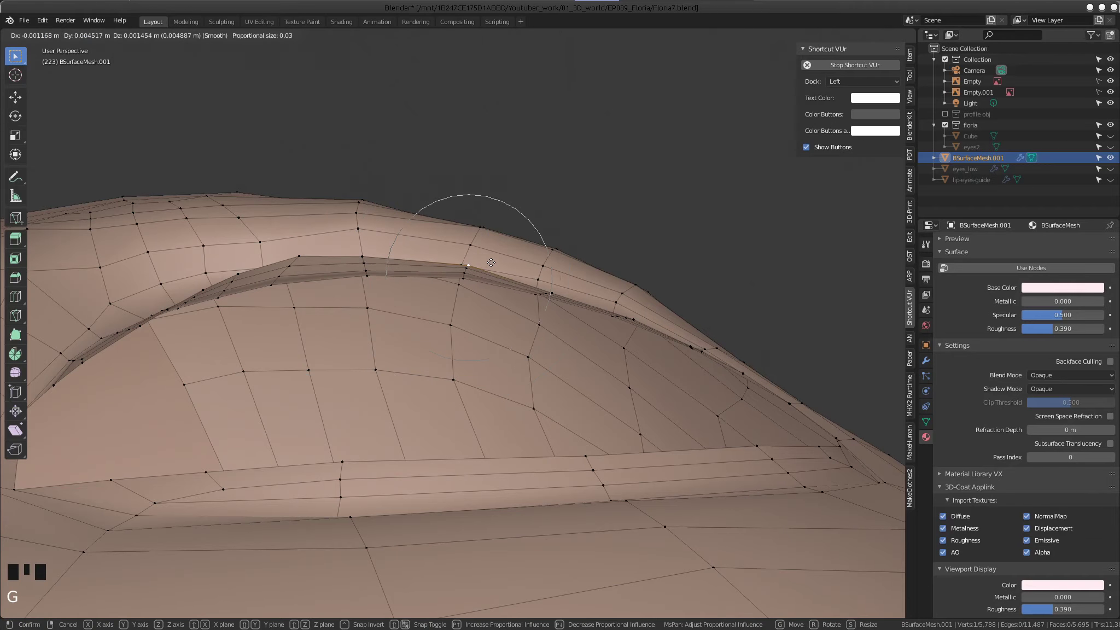
Nudge and rotate upper eyelid flap vertices with soft falloff to smooth the lid curve
click(550, 288)
key(g)
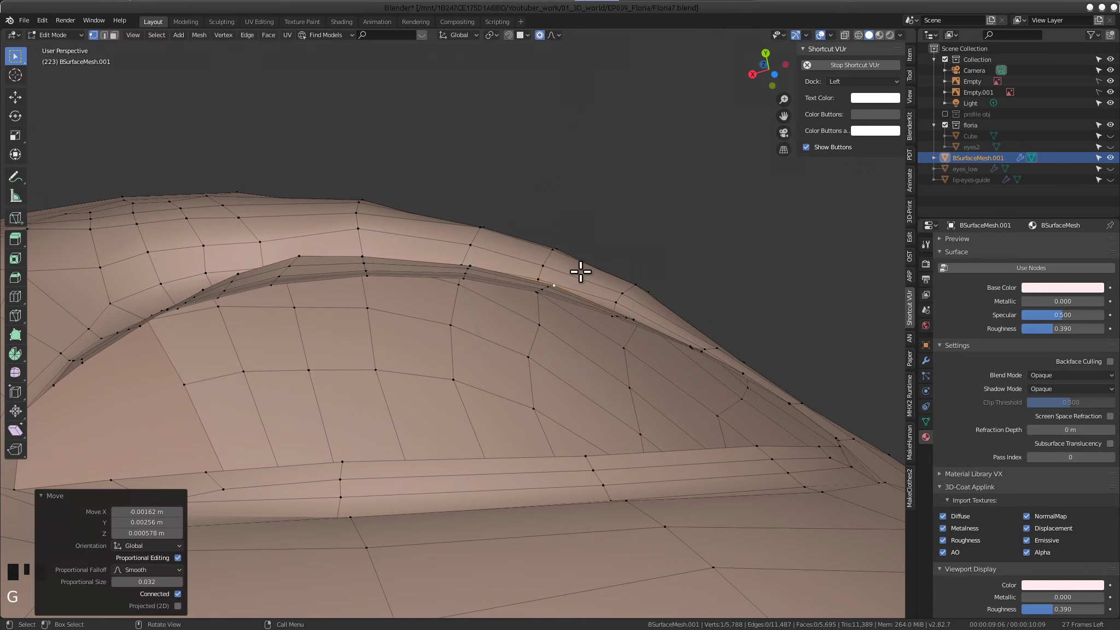
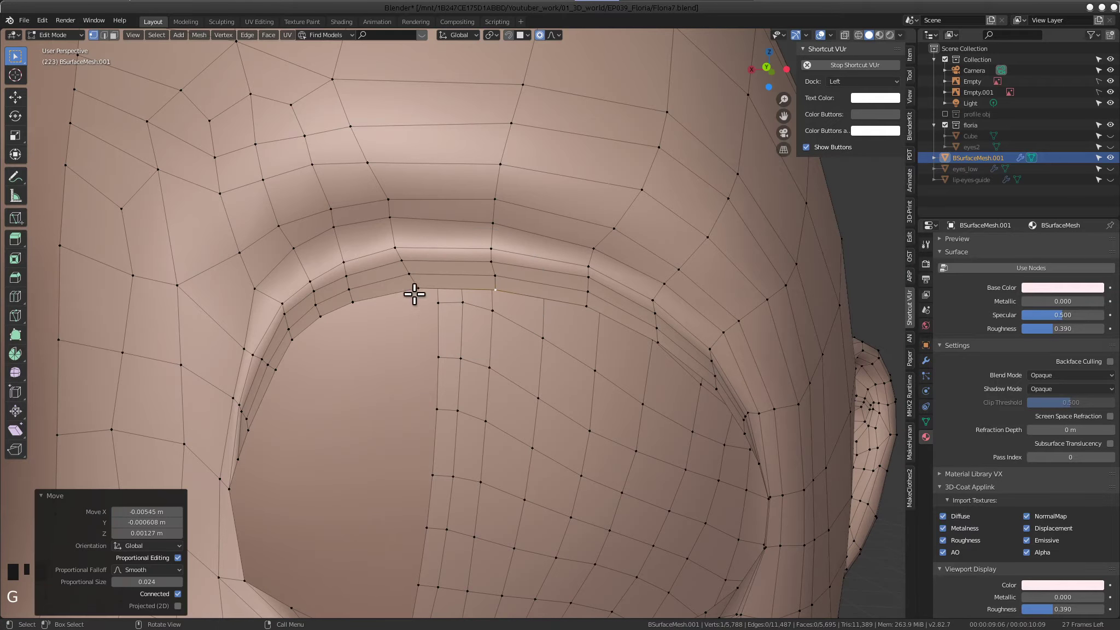
click(416, 285)
key(g)
key(r)
key(g)
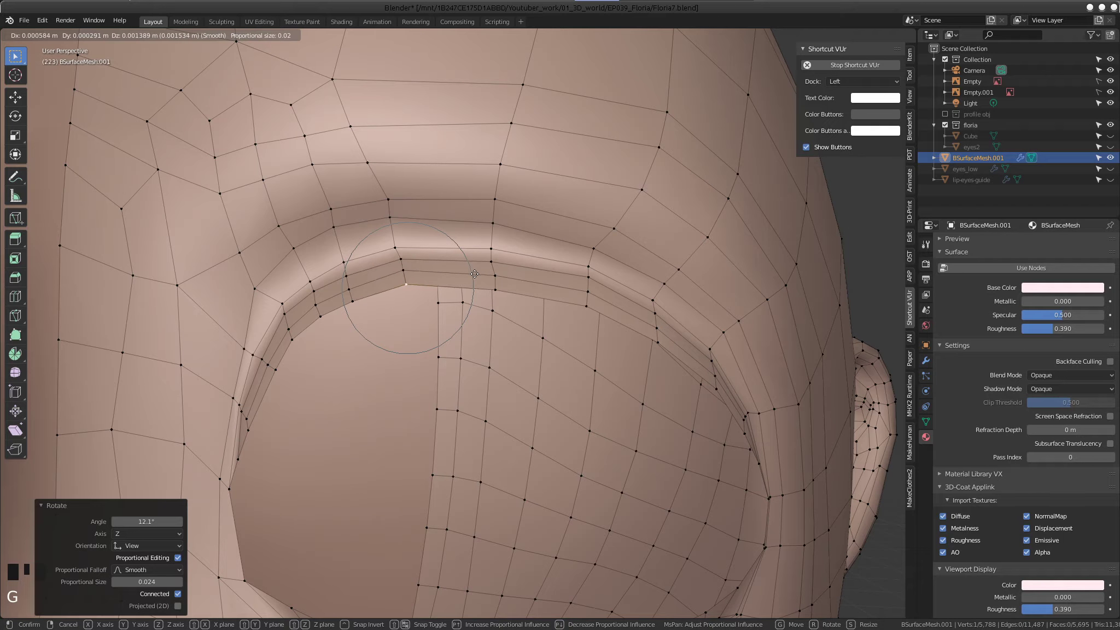
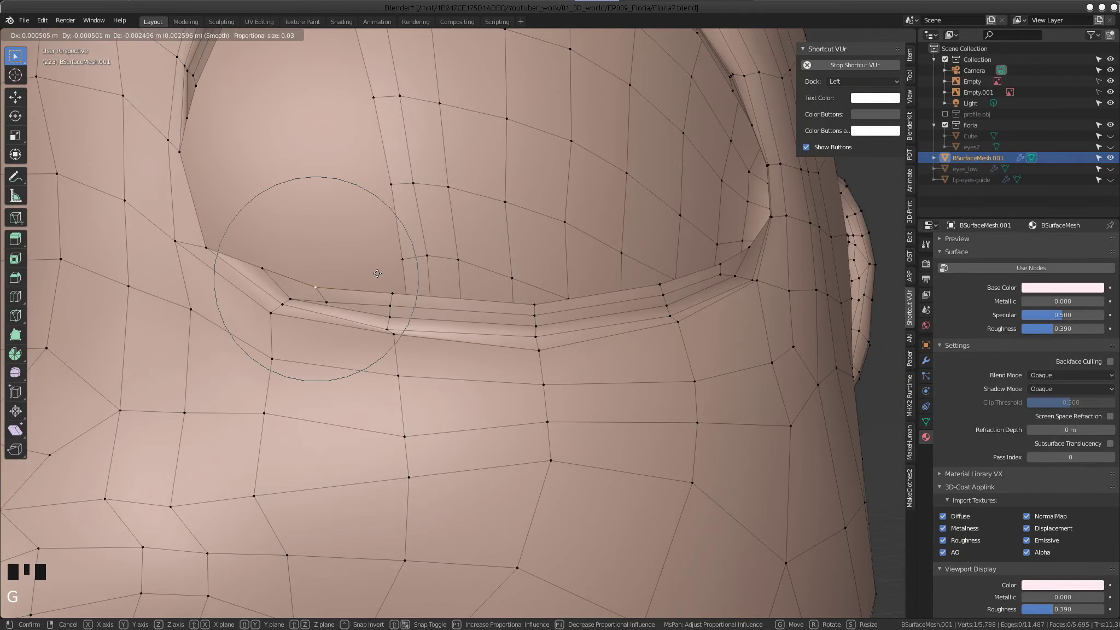
drag(385, 291, 386, 291)
key(g)
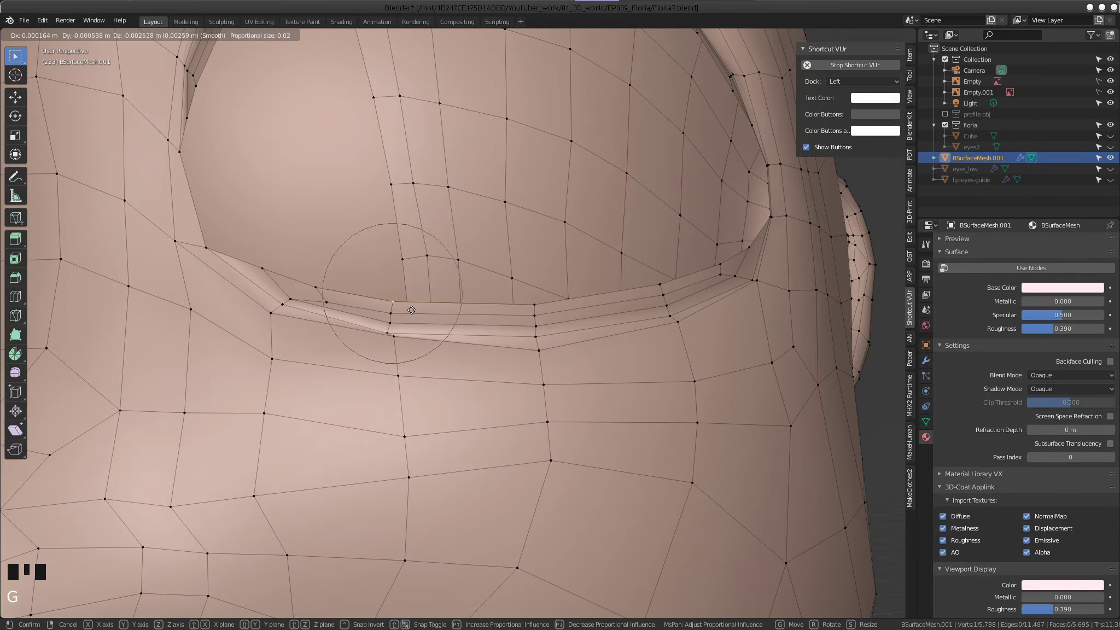
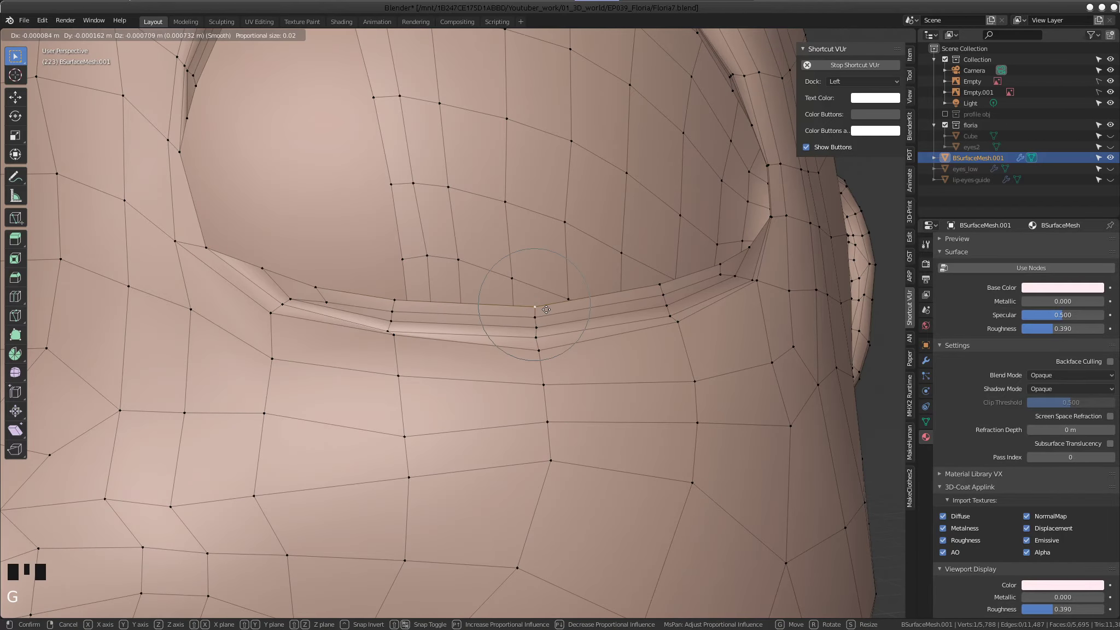
Move lower eyelid rim vertices with soft falloff to even out the lower lid
click(653, 287)
key(g)
click(719, 262)
key(g)
drag(528, 265, 466, 341)
Pull back and orbit to look over the whole face
middle_click(441, 305)
scroll(down, 3)
drag(504, 289, 550, 313)
scroll(down, 3)
middle_click(464, 317)
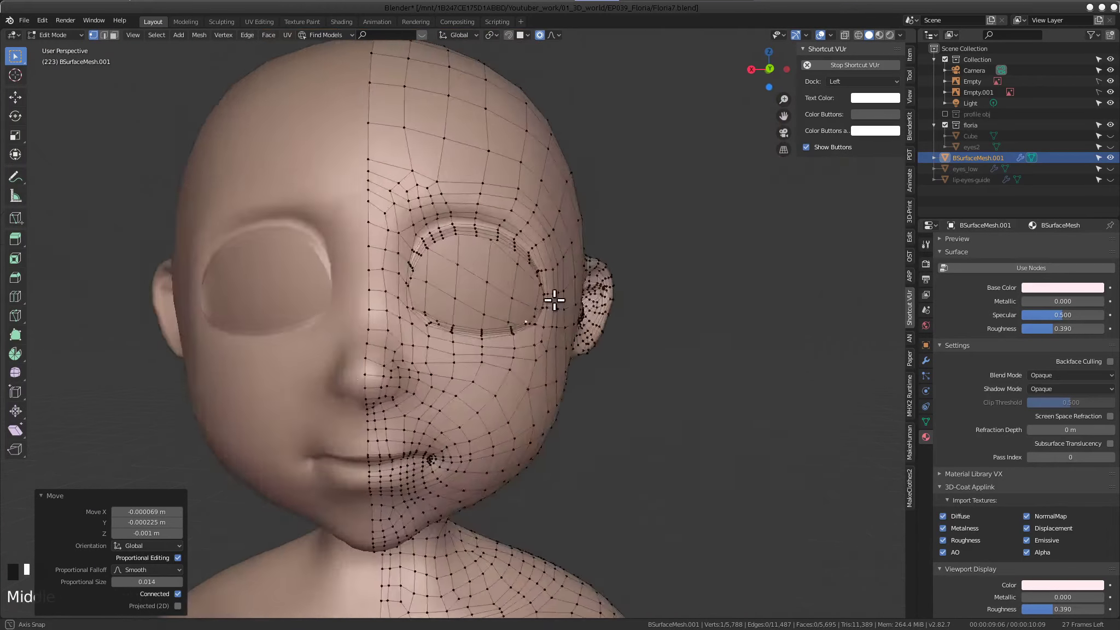
Toggle modes to show the eyeball and orbit to a side profile view of the eyelids
middle_click(441, 321)
key(Tab)
scroll(down, 3)
drag(510, 378, 548, 387)
scroll(up, 3)
drag(494, 343, 572, 345)
key(Tab)
scroll(up, 3)
middle_click(514, 283)
scroll(down, 3)
drag(530, 355, 590, 356)
scroll(up, 3)
middle_click(501, 342)
drag(491, 281, 546, 370)
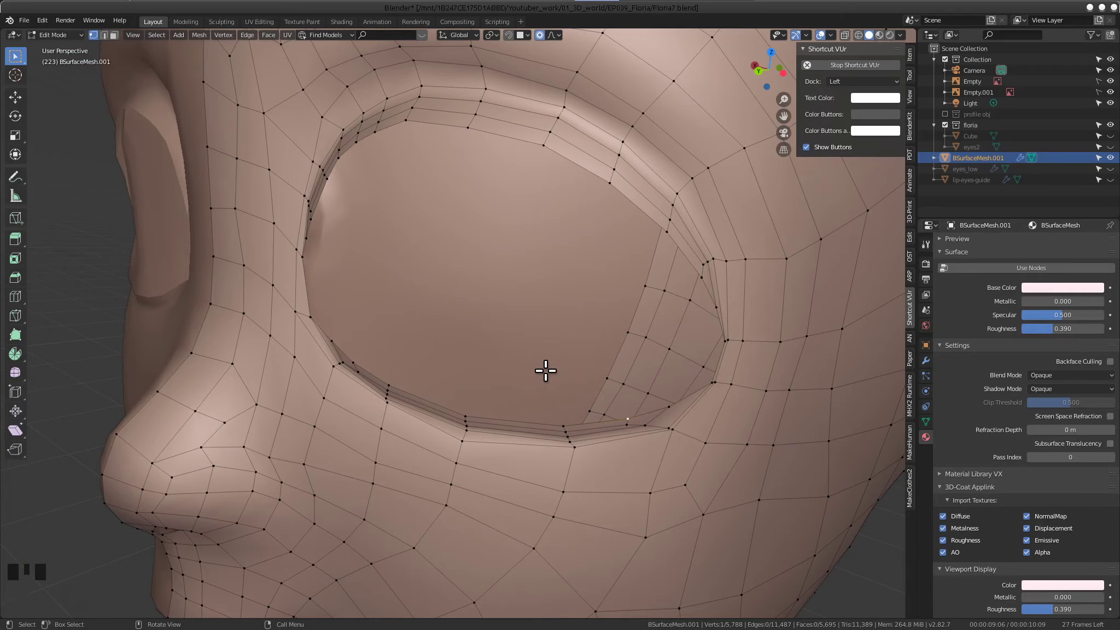
Move upper eyelid profile vertices with soft falloff to smooth the lid silhouette
drag(541, 344, 326, 198)
click(326, 198)
drag(398, 216, 407, 266)
scroll(up, 3)
drag(384, 291, 334, 279)
click(334, 279)
key(g)
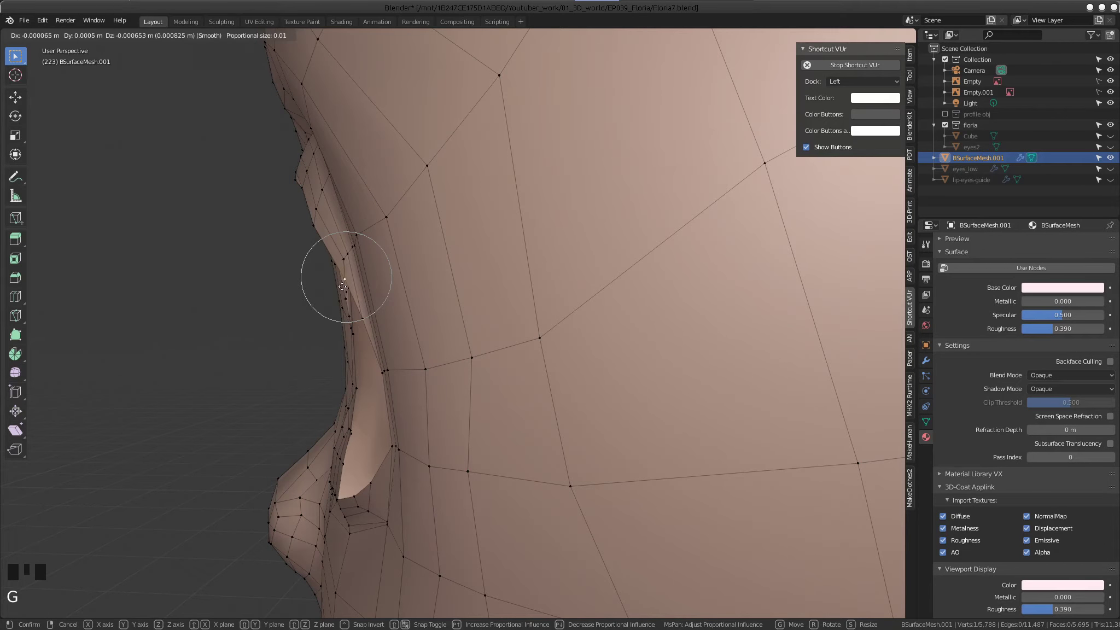
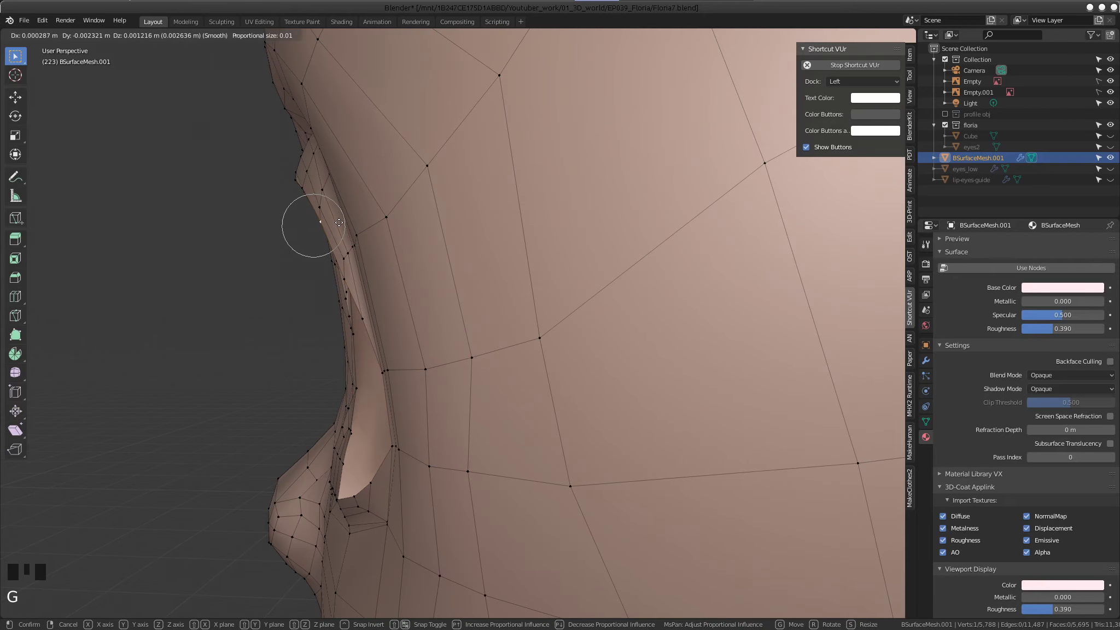
key(g)
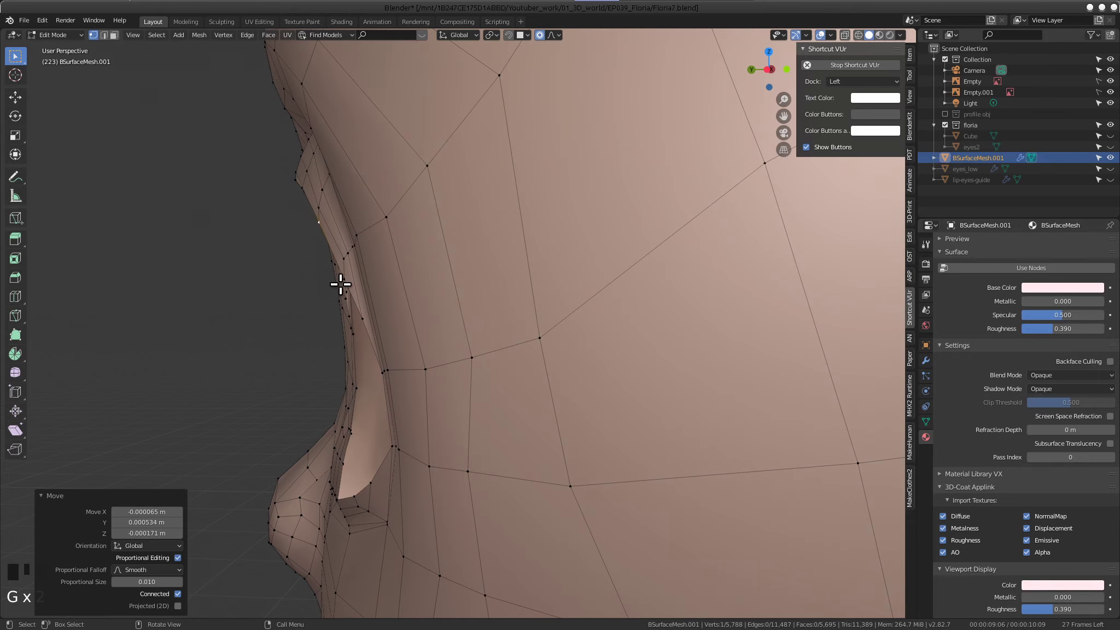
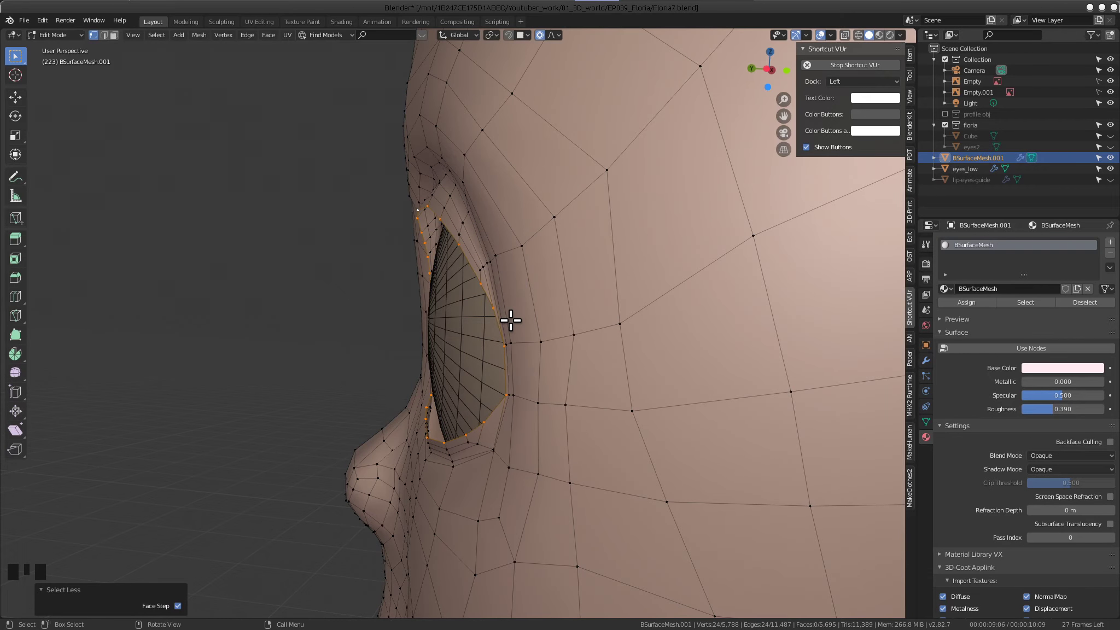
From a straight side view, shift the eyelid rim along depth with proportional editing so it hugs the eyeball
key(KP_1)
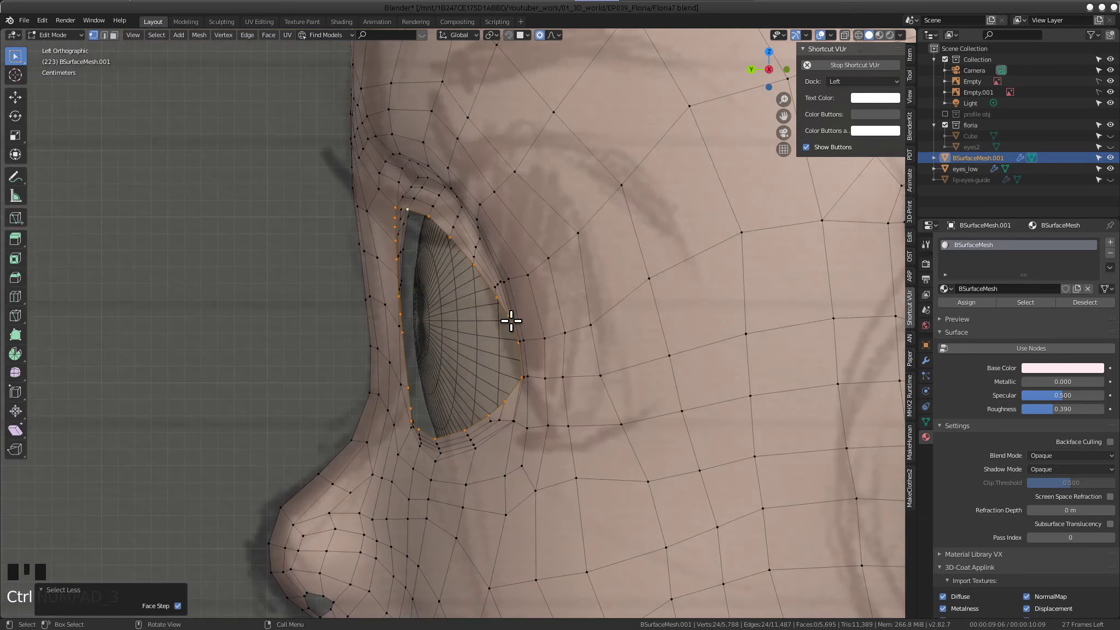
key(h)
key(y)
drag(559, 332, 482, 231)
key(ctrl+z)
key(ctrl+z)
middle_click(481, 264)
key(g)
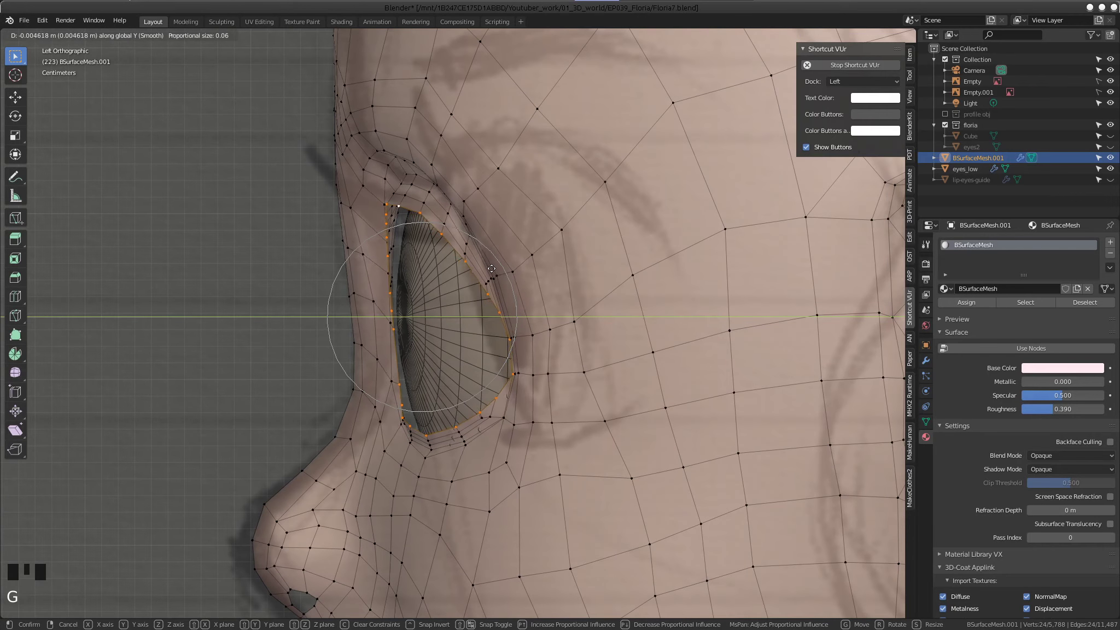
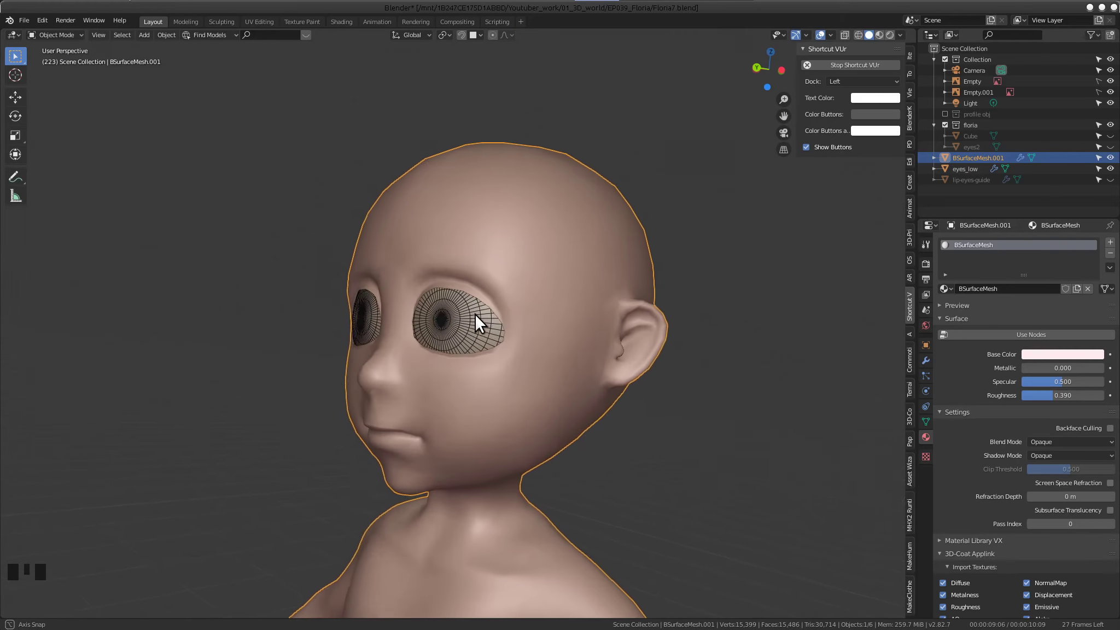
Return to Edit Mode on the head and bring the inner eye corner into close view
key(ctrl+z)
key(ctrl+z)
key(ctrl+z)
key(Tab)
scroll(up, 3)
drag(443, 383, 312, 374)
scroll(up, 3)
drag(428, 350, 462, 336)
scroll(up, 3)
drag(443, 343, 709, 334)
Move an inner eye-corner vertex with proportional falloff to refine the eyelid corner
key(Tab)
click(472, 335)
drag(522, 319, 558, 323)
key(g)
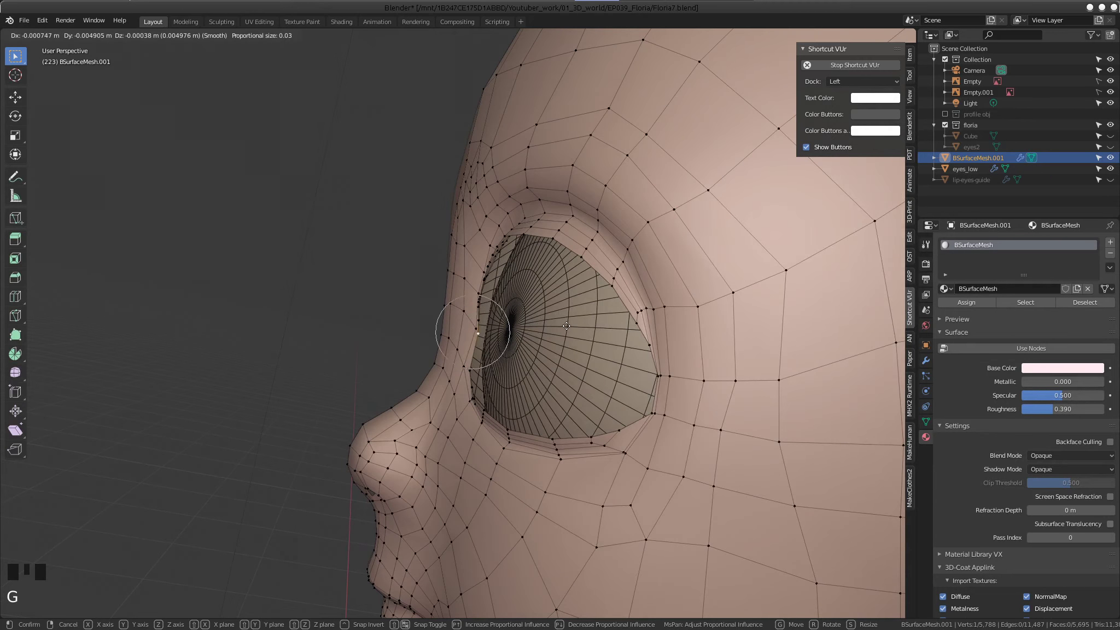
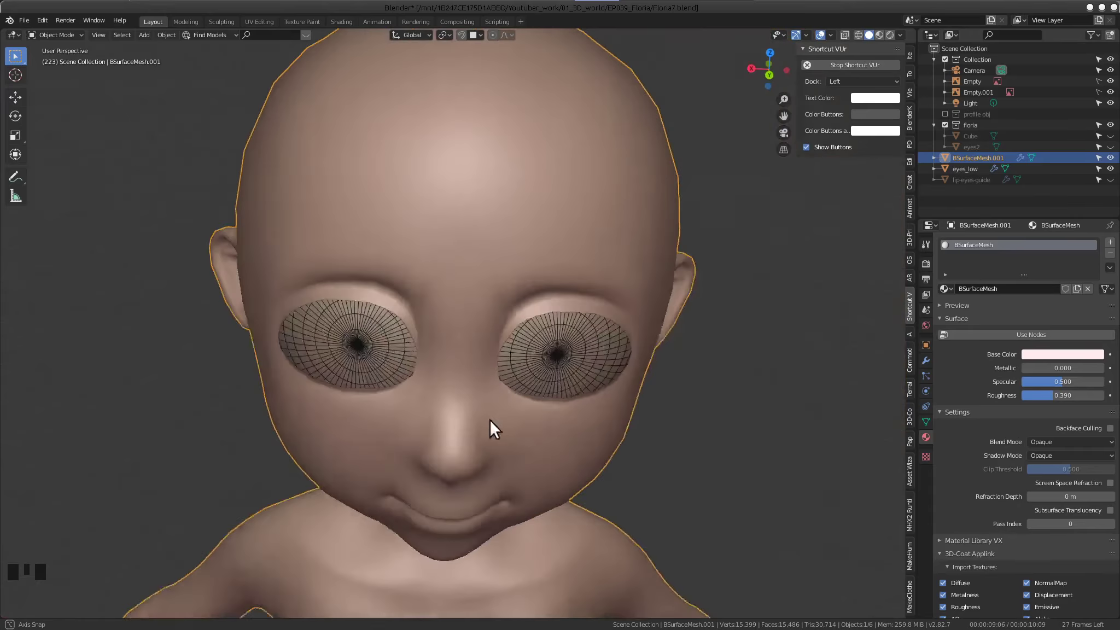
Turn the head toward the front, frame the eye area and enter Edit Mode
scroll(down, 3)
middle_click(512, 375)
scroll(up, 3)
drag(552, 397, 467, 379)
scroll(down, 3)
middle_click(540, 378)
scroll(up, 3)
drag(565, 341, 646, 348)
key(Tab)
Broadly reshape the eye-socket area by moving vertices beside the eye with a large proportional size
click(536, 341)
drag(562, 358, 534, 357)
click(534, 357)
click(539, 339)
middle_click(551, 344)
key(g)
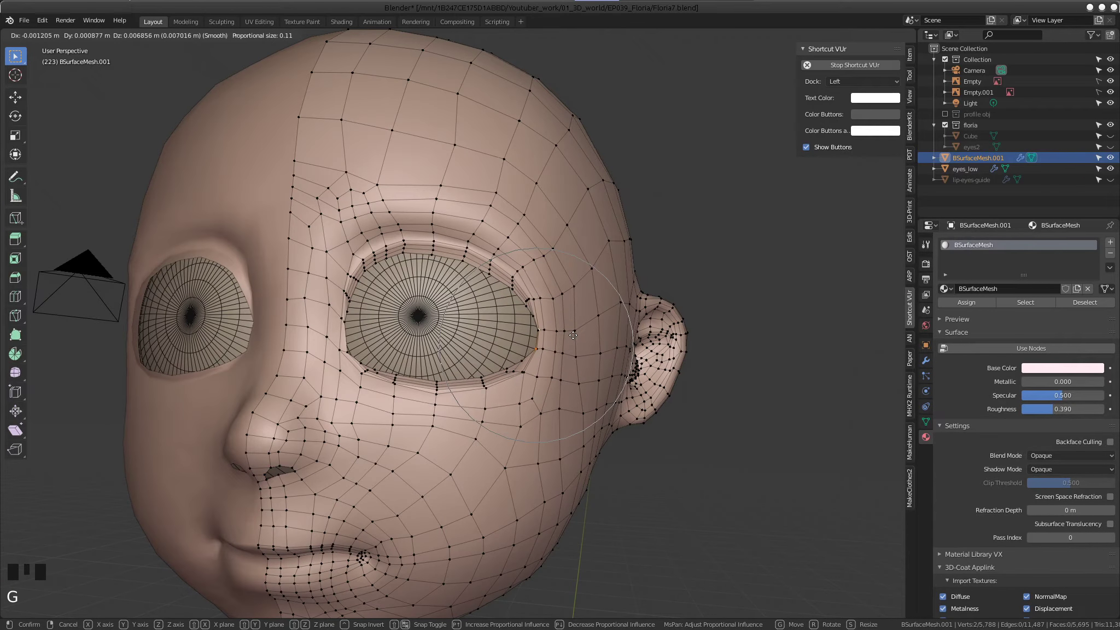
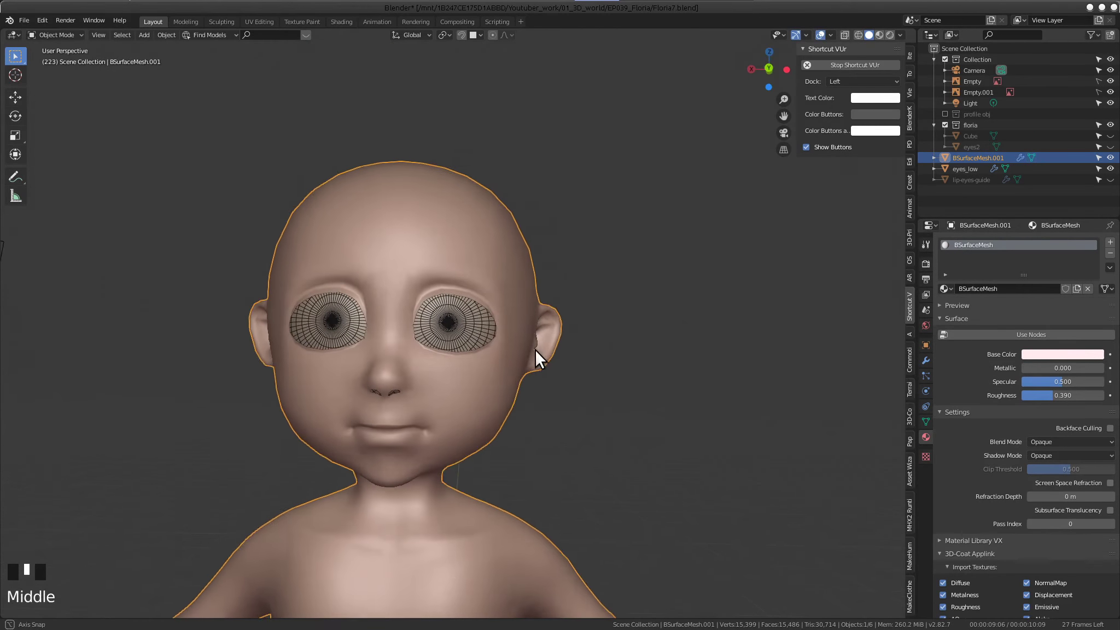
Review the smoothed head in Object Mode and save the Floria7 file
key(alt+a)
drag(519, 349, 498, 367)
scroll(up, 3)
drag(497, 377, 578, 342)
key(ctrl+s)
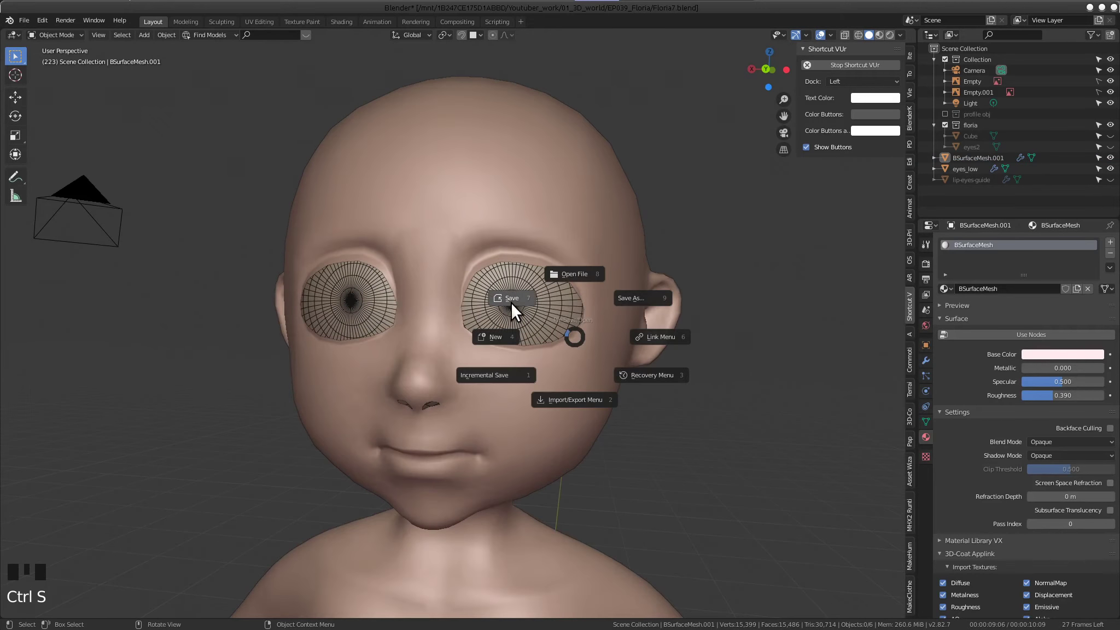
scroll(down, 3)
drag(508, 339, 436, 352)
Orbit and zoom to frame the eye opening from the side
scroll(up, 3)
drag(461, 357, 562, 309)
scroll(down, 3)
drag(628, 323, 564, 324)
scroll(up, 3)
drag(395, 366, 423, 336)
Enter Edit Mode, zoom onto the eye and select the innermost eyelid rim edge loop
click(541, 215)
key(Tab)
drag(609, 265, 564, 340)
scroll(up, 3)
drag(446, 328, 488, 255)
scroll(up, 3)
drag(491, 252, 398, 230)
click(398, 230)
click(381, 240)
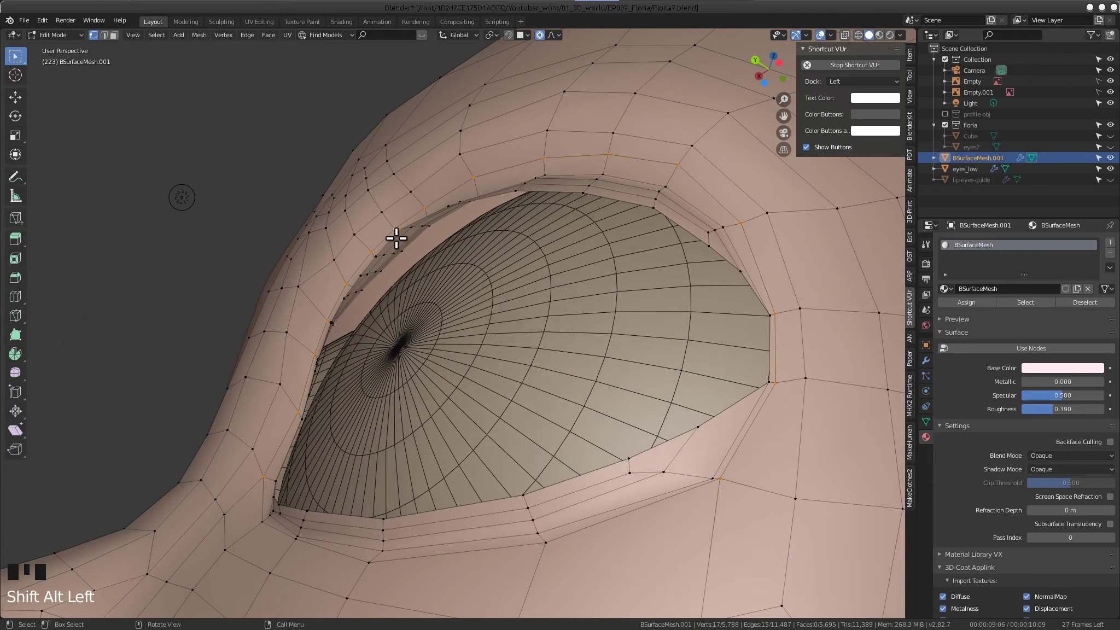
click(393, 228)
Orbit around the eye to inspect the selected rim loop from several angles
drag(422, 244, 412, 251)
click(412, 251)
drag(422, 291, 472, 345)
click(472, 345)
scroll(down, 3)
drag(495, 328, 499, 291)
scroll(up, 3)
drag(498, 274, 498, 383)
scroll(down, 3)
drag(468, 326, 451, 389)
scroll(up, 3)
drag(559, 347, 553, 349)
scroll(down, 3)
drag(538, 329, 506, 328)
From a straight side view, extrude the eyelid rim and push the new loop back into the socket
key(KP_1)
key(KP_3)
key(ctrl+KP_3)
drag(483, 326, 493, 299)
scroll(up, 3)
drag(409, 258, 407, 245)
scroll(up, 3)
middle_click(380, 247)
key(e)
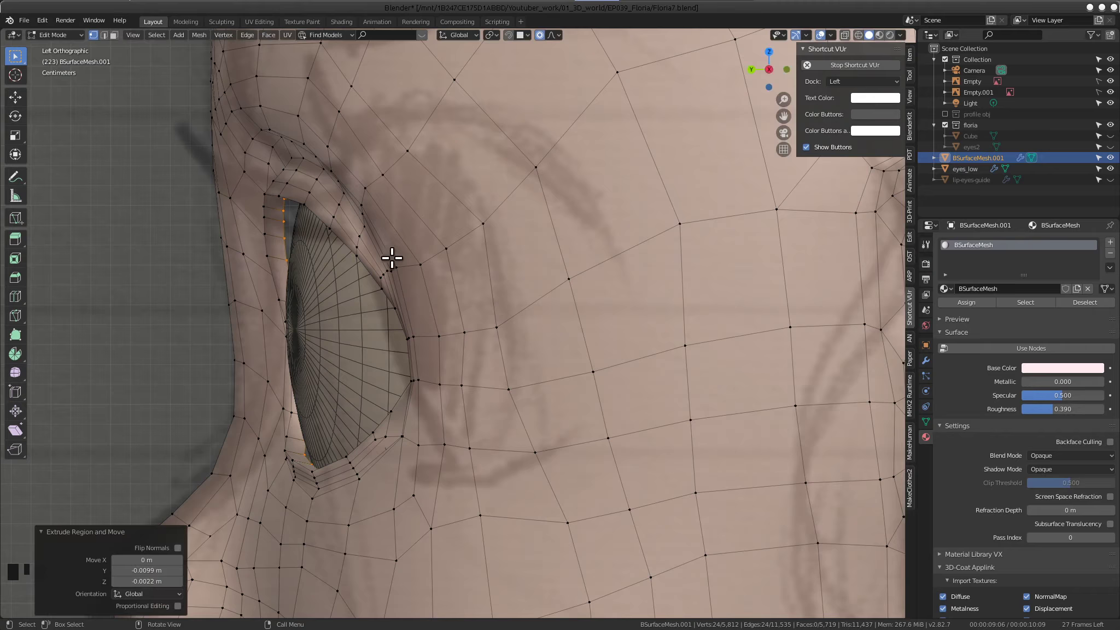
drag(390, 273, 552, 308)
Check the extruded flap inside the eye opening and scale it down to about 0.955
drag(486, 301, 436, 272)
drag(407, 280, 567, 378)
key(s)
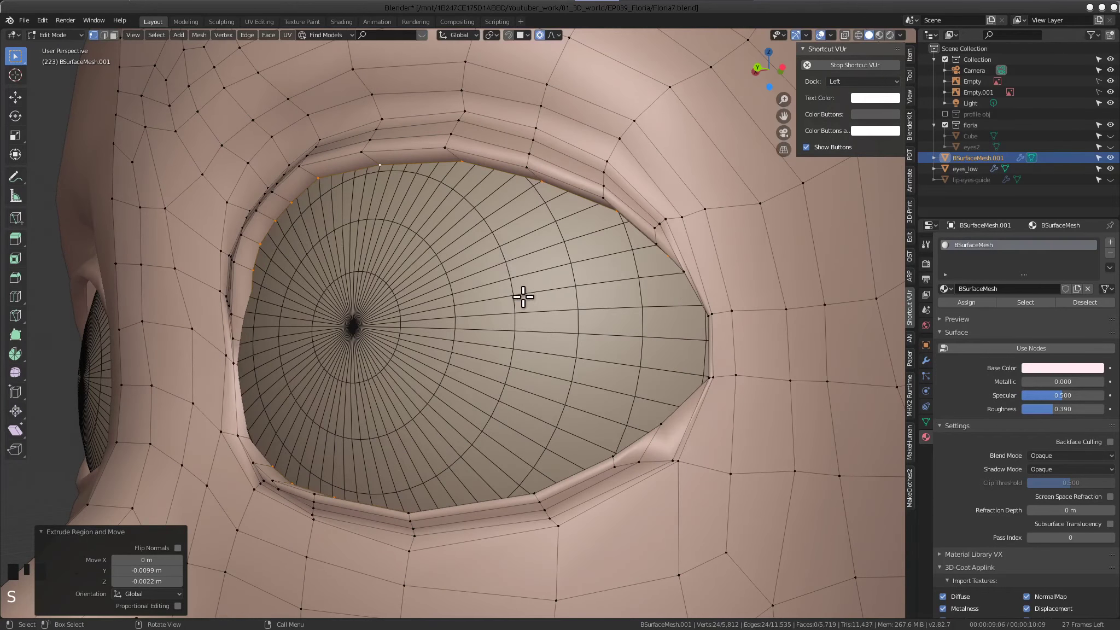
key(s)
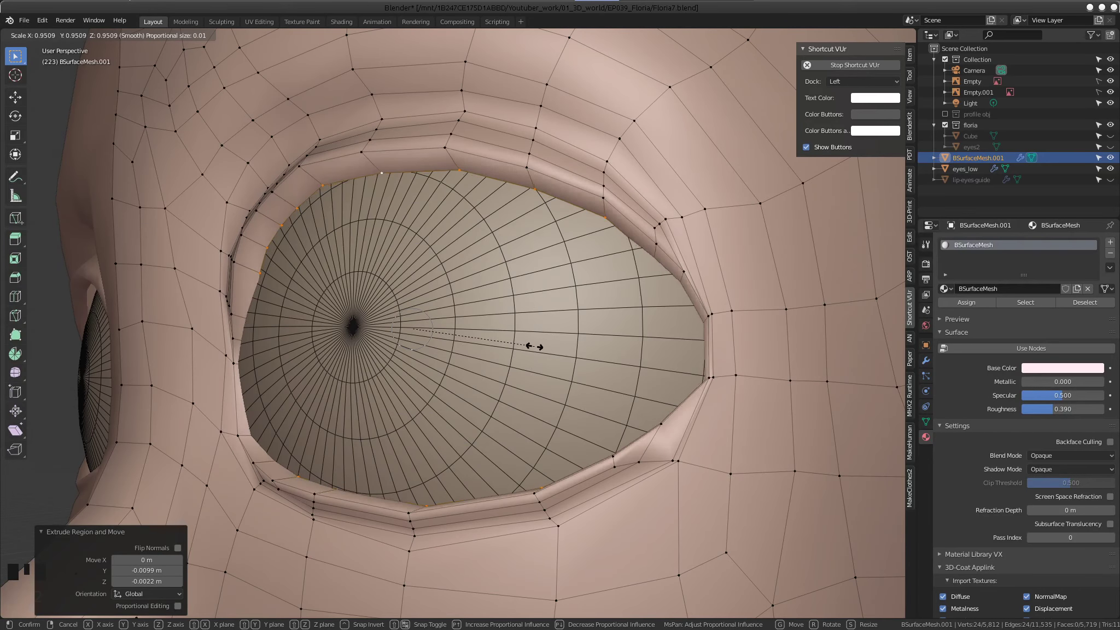
Confirm the flap shrink, then move upper inner-flap vertices with proportional editing
drag(522, 306, 481, 235)
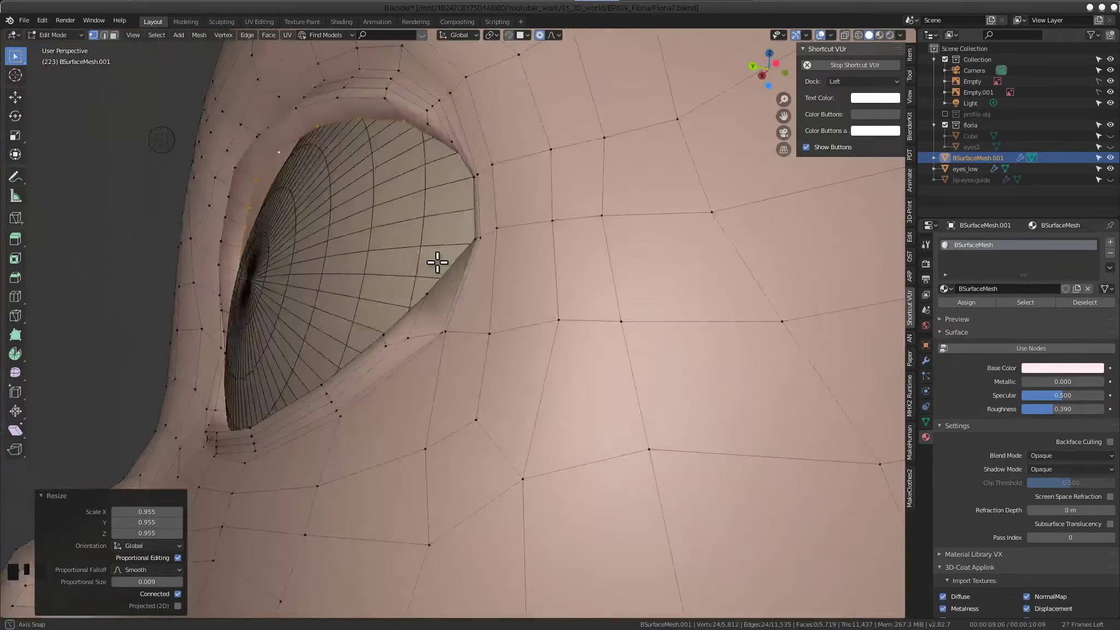
drag(476, 267, 429, 420)
drag(417, 278, 394, 289)
drag(417, 241, 398, 222)
click(398, 222)
drag(416, 236, 320, 234)
click(319, 233)
middle_click(343, 239)
key(g)
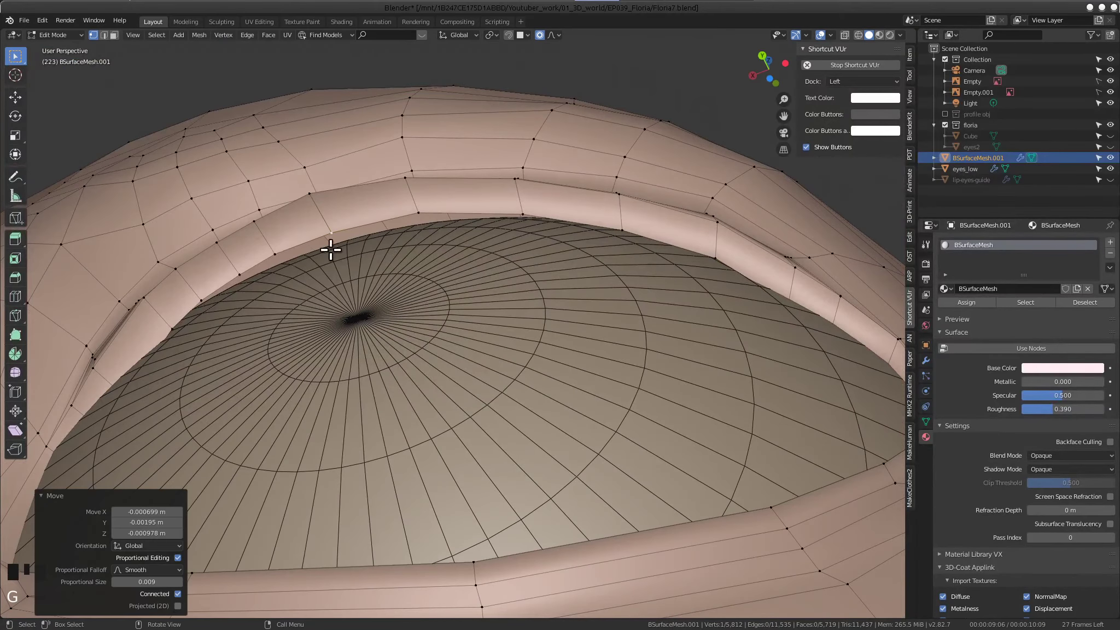
Nudge several upper flap vertices one by one to even out the inner lip
click(269, 247)
key(g)
click(242, 269)
key(g)
click(409, 212)
key(g)
Orbit around the eyelid to inspect the new loops and face the eye opening
drag(522, 310, 299, 410)
drag(513, 312, 585, 369)
drag(532, 372, 665, 423)
drag(595, 407, 543, 260)
drag(473, 269, 434, 330)
drag(304, 247, 338, 288)
drag(448, 268, 462, 263)
scroll(down, 3)
drag(481, 281, 522, 252)
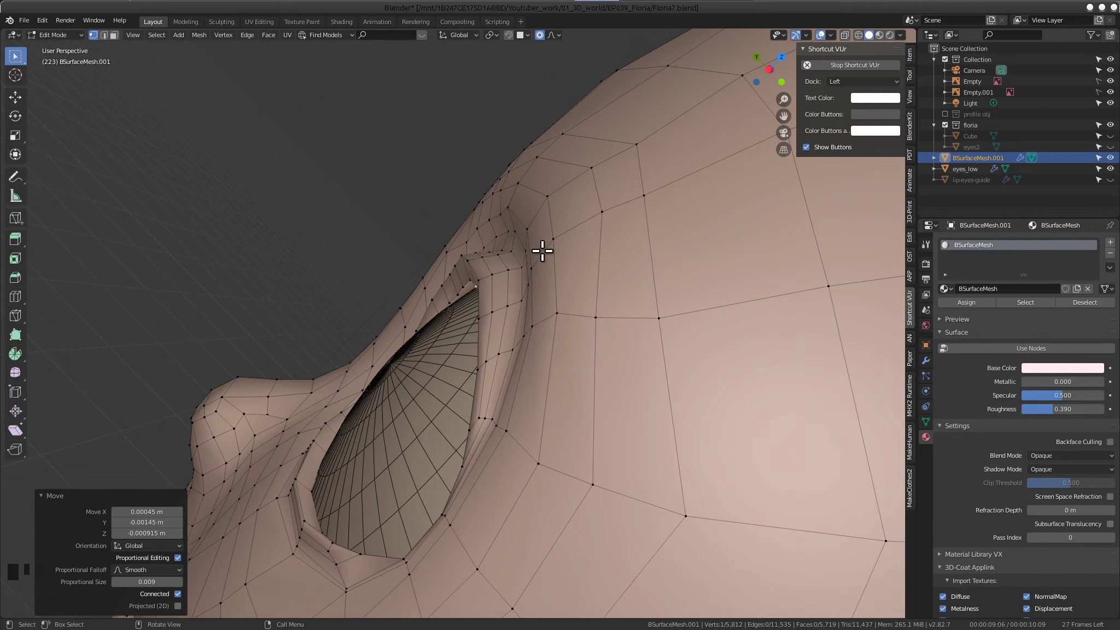
drag(467, 334, 502, 330)
drag(423, 256, 601, 410)
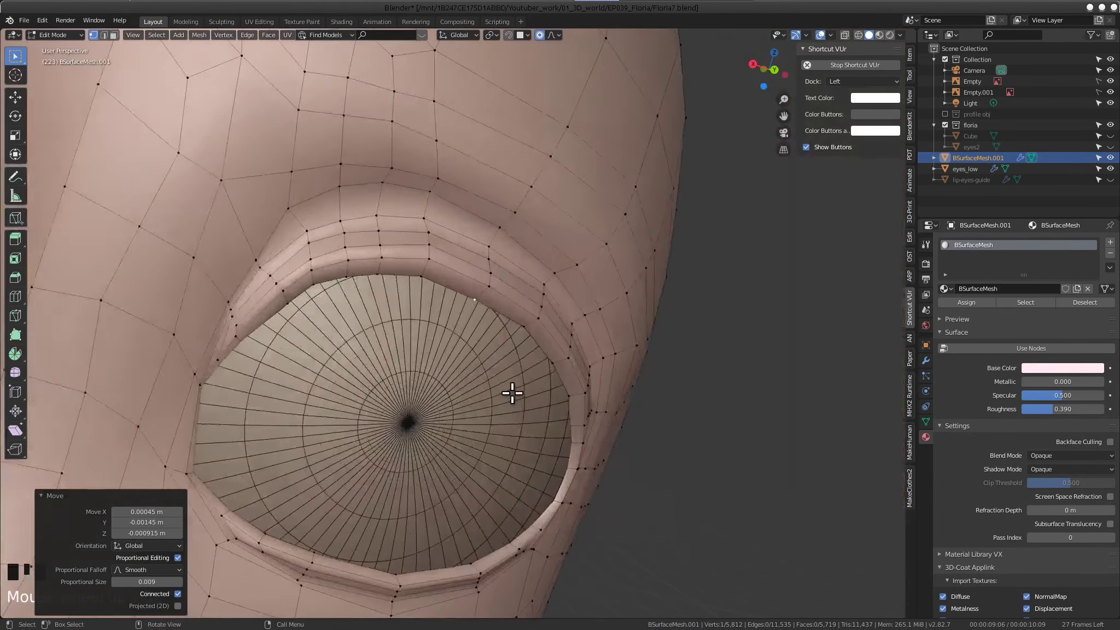
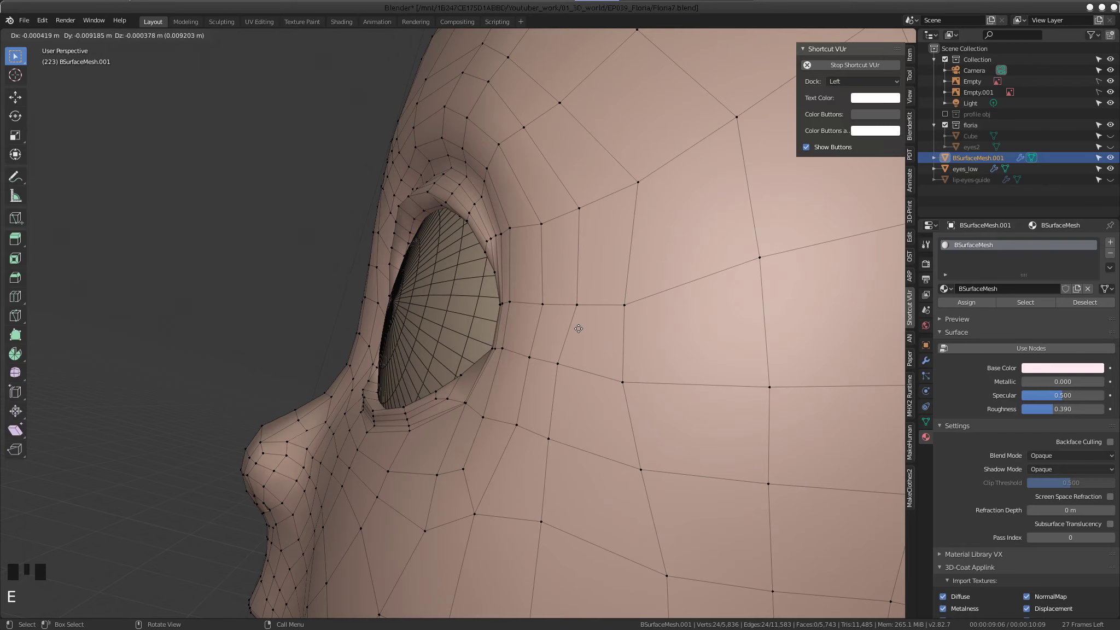
Nudge the new vertices into place beside the eye and inspect the socket from all sides
drag(540, 300, 661, 320)
key(s)
drag(518, 310, 597, 342)
drag(567, 314, 402, 361)
scroll(up, 3)
drag(497, 343, 378, 404)
scroll(up, 3)
drag(424, 411, 406, 427)
drag(461, 441, 645, 427)
drag(575, 375, 604, 315)
scroll(up, 3)
drag(465, 307, 517, 309)
scroll(down, 3)
drag(530, 289, 608, 398)
drag(350, 255, 516, 331)
scroll(up, 3)
drag(502, 309, 523, 309)
scroll(down, 3)
middle_click(495, 308)
middle_click(551, 356)
drag(536, 358, 456, 364)
scroll(down, 3)
drag(428, 349, 412, 318)
Grow a face selection over the eye, brow and cheek, invert it and hide the rest of the head
key(ctrl+KP_Add)
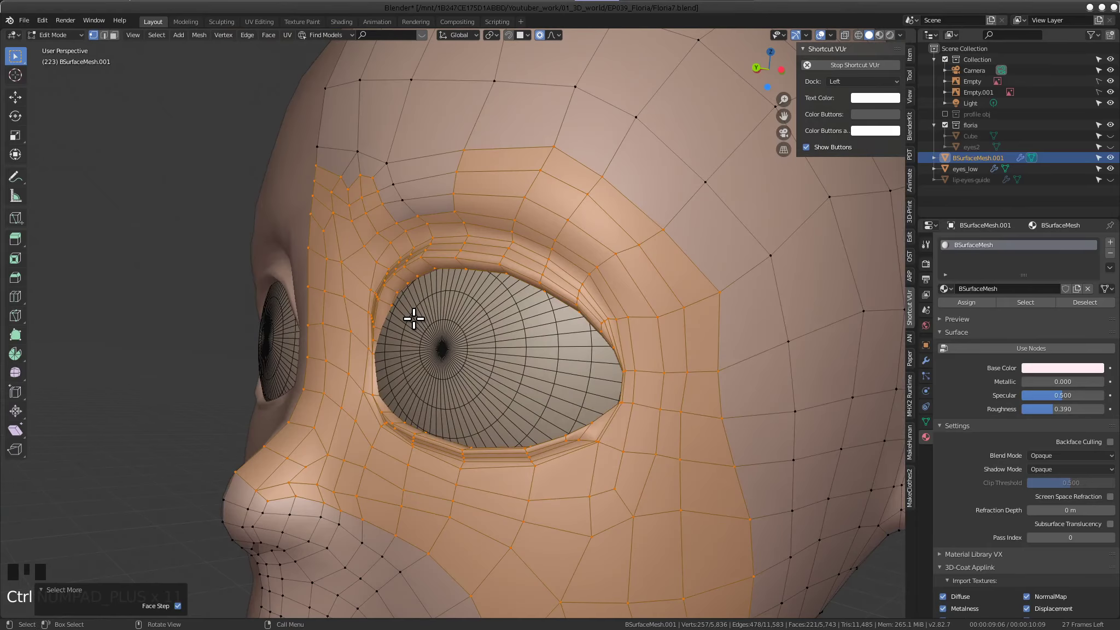
drag(426, 315, 482, 302)
key(ctrl+KP_Add)
drag(552, 278, 518, 307)
key(ctrl+i)
drag(484, 303, 531, 288)
key(h)
Pick stray faces beside the isolated eye area, grow the selection and hide them
scroll(down, 3)
drag(563, 325, 412, 362)
scroll(up, 3)
drag(483, 401, 438, 456)
drag(380, 402, 562, 232)
click(563, 233)
click(579, 255)
key(ctrl+KP_Add)
middle_click(490, 255)
key(h)
Select the strip of brow faces above the eyelid and hide it
scroll(down, 3)
drag(496, 321, 557, 358)
scroll(up, 3)
middle_click(431, 356)
drag(377, 354, 424, 343)
drag(509, 355, 610, 383)
click(610, 383)
middle_click(624, 371)
key(h)
Select the outer faces beside the lid and grow the selection ready to hide
click(574, 312)
drag(604, 310, 592, 278)
click(592, 278)
middle_click(574, 365)
key(ctrl+KP_Add)
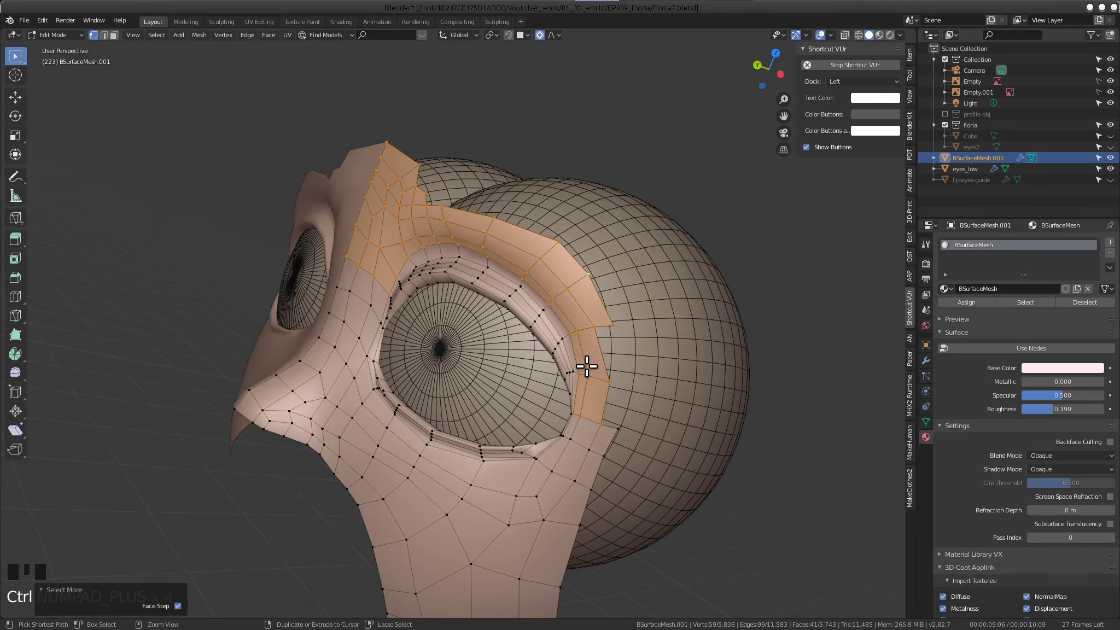
Hide the selected brow faces, then select and hide the cheek faces below the eye
middle_click(579, 365)
key(h)
scroll(down, 3)
drag(605, 411, 493, 368)
scroll(up, 3)
drag(523, 359, 408, 361)
scroll(up, 3)
drag(447, 372, 515, 295)
click(515, 295)
key(h)
Select the remaining cheek and lower-face strip pieces beside the nose
drag(513, 347, 530, 339)
click(530, 339)
drag(552, 423, 563, 447)
scroll(down, 3)
drag(555, 454, 494, 425)
click(494, 425)
click(509, 425)
click(482, 406)
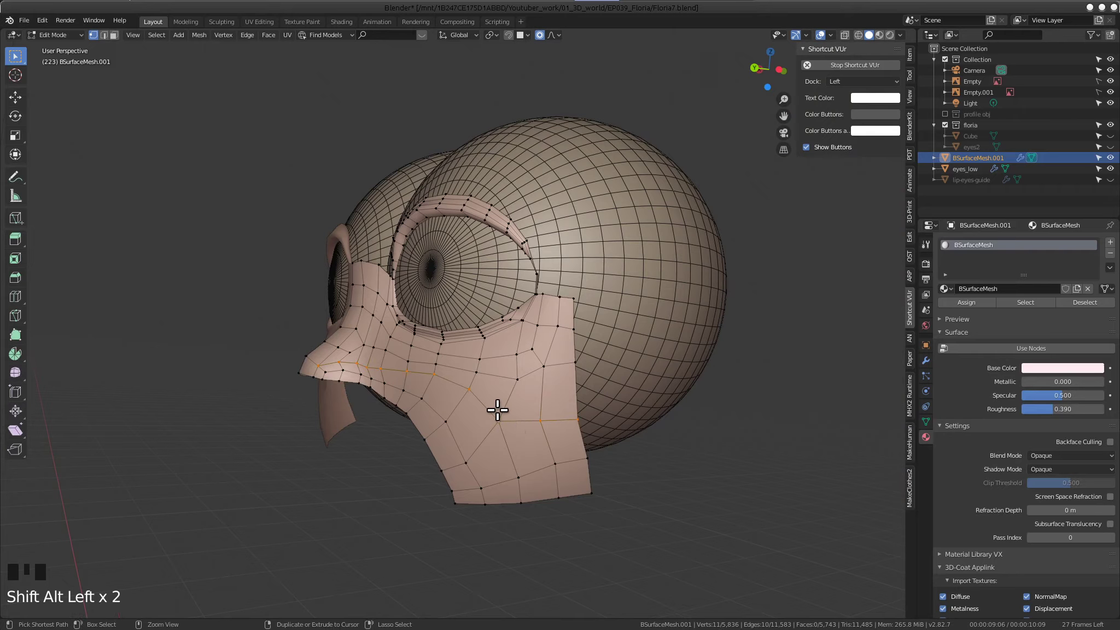
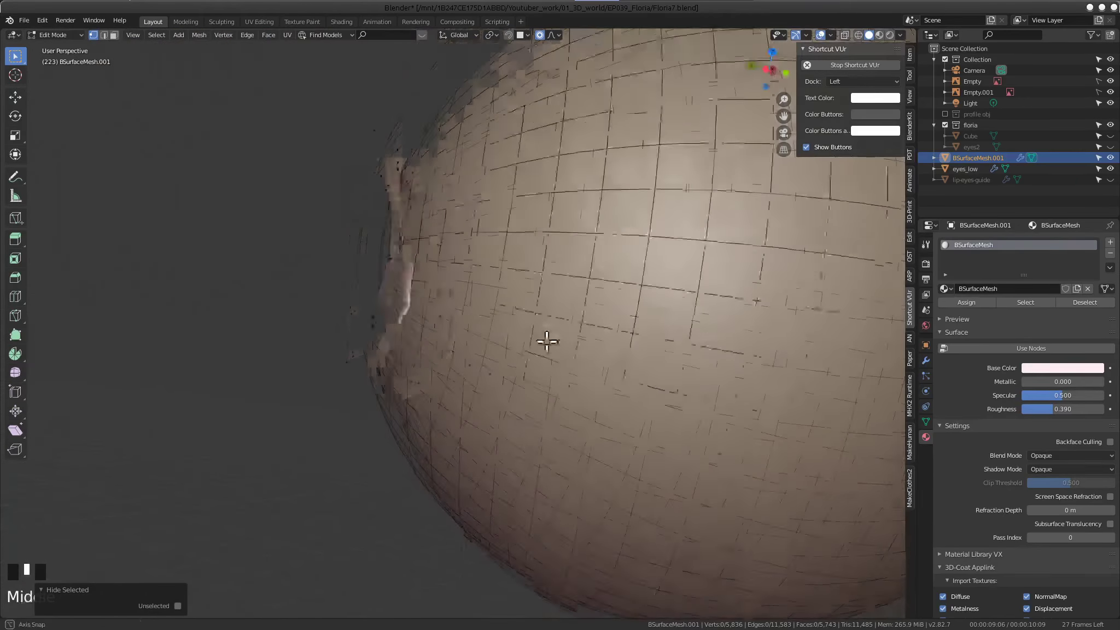
Pick the last leftover geometry around the eyeball and grow the selection so only the eyelid rim remains
scroll(up, 3)
drag(561, 291, 643, 372)
click(644, 371)
scroll(down, 3)
drag(573, 278, 564, 296)
scroll(up, 3)
drag(563, 259, 502, 379)
scroll(up, 3)
drag(489, 292, 504, 342)
key(ctrl+KP_Add)
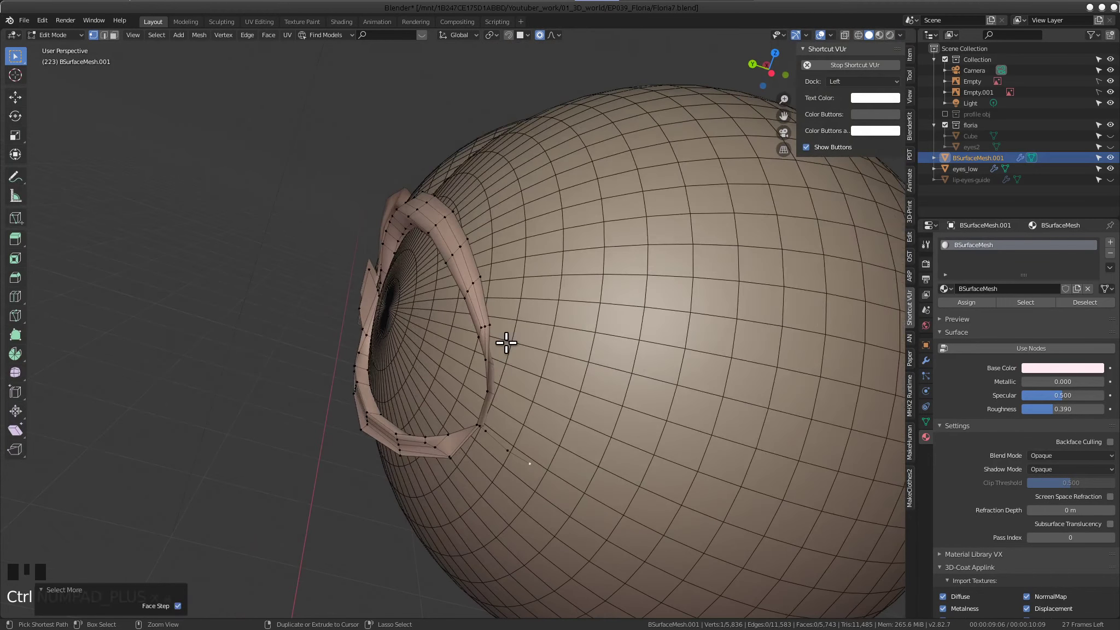
Select vertices along the eyelid rim's inner edge, growing the selection around the lid
drag(496, 455, 490, 453)
click(474, 441)
click(510, 458)
click(521, 459)
key(ctrl+KP_Add)
click(485, 427)
drag(530, 441, 582, 417)
click(595, 420)
click(558, 398)
drag(573, 399, 567, 406)
click(567, 407)
drag(595, 412, 592, 419)
click(533, 390)
From inside the eyeball, select the upper rim's inner edge loop, grab it and hide it
drag(545, 407, 579, 378)
scroll(up, 3)
drag(563, 371, 519, 441)
scroll(down, 3)
drag(526, 411, 495, 258)
scroll(up, 3)
click(444, 132)
click(448, 139)
click(445, 137)
double_click(452, 145)
drag(458, 154, 535, 284)
drag(535, 284, 542, 287)
drag(584, 290, 616, 301)
middle_click(597, 294)
key(g)
key(h)
Select a vertex on the upper rim, grow the selection and hide it
scroll(down, 3)
drag(396, 286, 497, 362)
drag(453, 350, 449, 270)
click(449, 270)
key(ctrl+KP_Add)
middle_click(419, 373)
key(h)
scroll(down, 3)
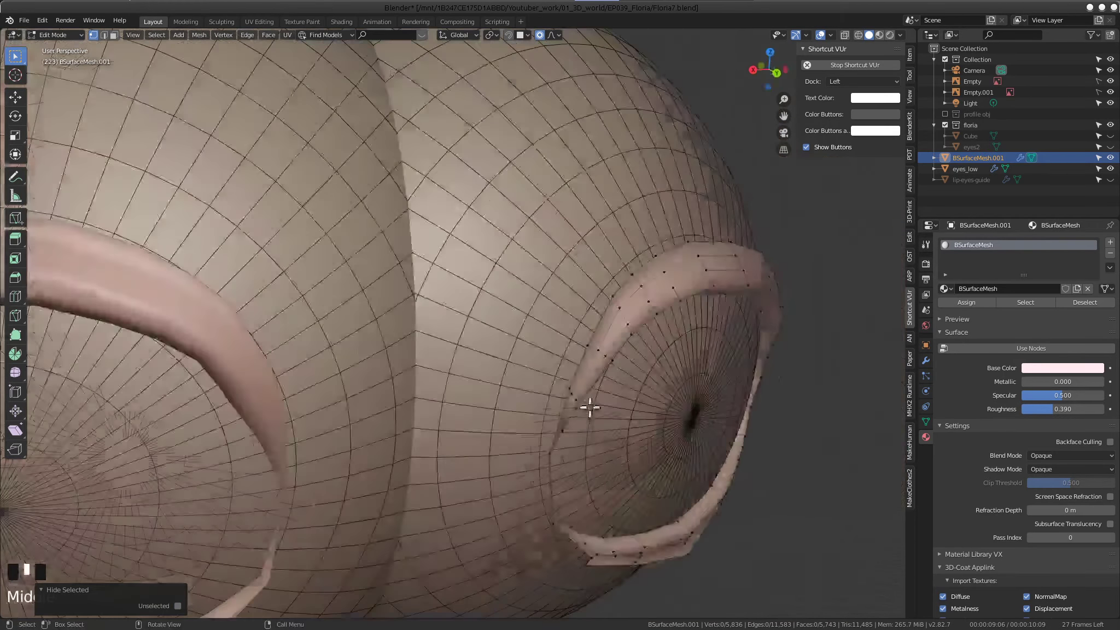
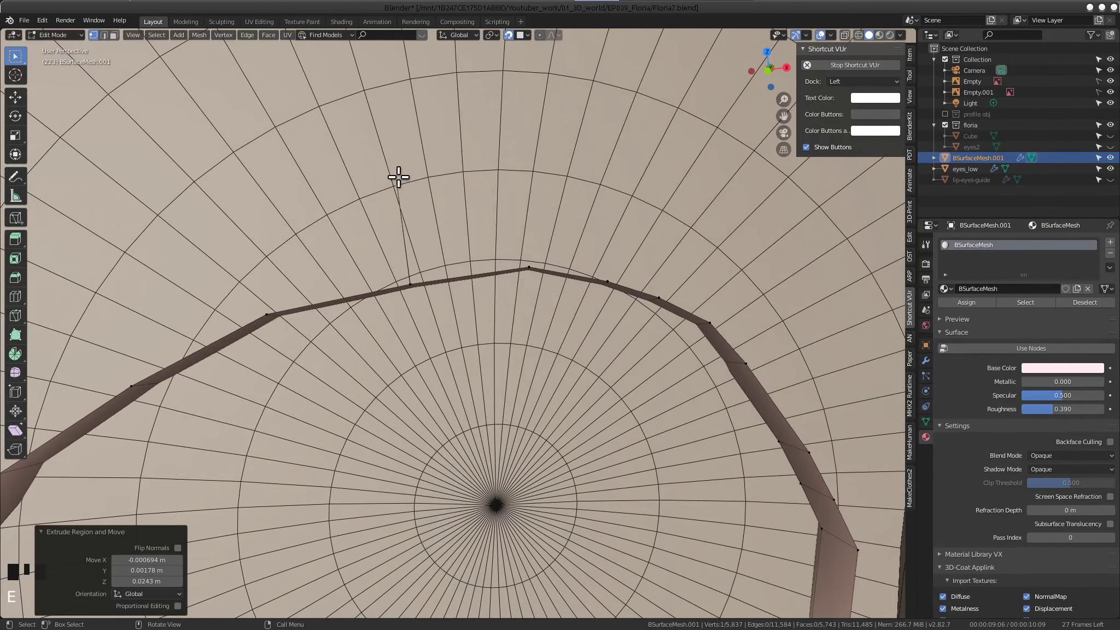
Extrude and fill the first flap faces from the rim vertices at the start of the upper lid
drag(429, 270, 414, 277)
click(413, 278)
drag(455, 268, 446, 187)
key(f)
click(465, 261)
drag(495, 239, 504, 243)
key(f)
click(449, 317)
key(f)
click(493, 345)
drag(520, 343, 573, 360)
key(f)
Continue the flap strip outward along the rim, filling faces and pulling corners into shape
drag(532, 383, 536, 389)
drag(586, 338, 663, 305)
key(f)
click(587, 293)
key(f)
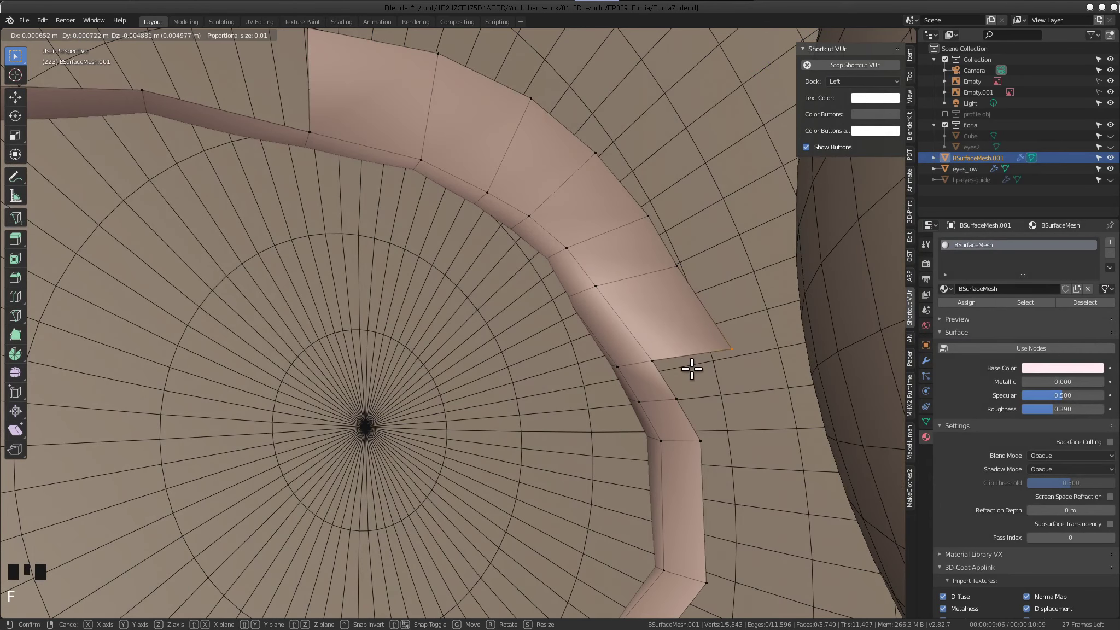
drag(644, 359, 644, 359)
key(f)
click(689, 405)
key(f)
click(699, 440)
drag(691, 429, 696, 314)
Carry the flap over the top of the lid, shaping its curve and adding the next faces
scroll(down, 3)
drag(690, 347, 687, 449)
key(f)
drag(656, 438, 649, 452)
drag(635, 404, 646, 260)
scroll(down, 3)
drag(617, 317, 646, 449)
key(f)
click(652, 368)
key(f)
Fill the remaining faces of this stretch back toward the inner end and shape the flap's outer edge
click(603, 367)
key(f)
drag(547, 371, 549, 379)
key(f)
click(393, 386)
drag(397, 397, 423, 378)
key(f)
click(381, 284)
middle_click(294, 300)
key(f)
drag(375, 315, 338, 264)
click(338, 264)
drag(389, 300, 221, 324)
key(f)
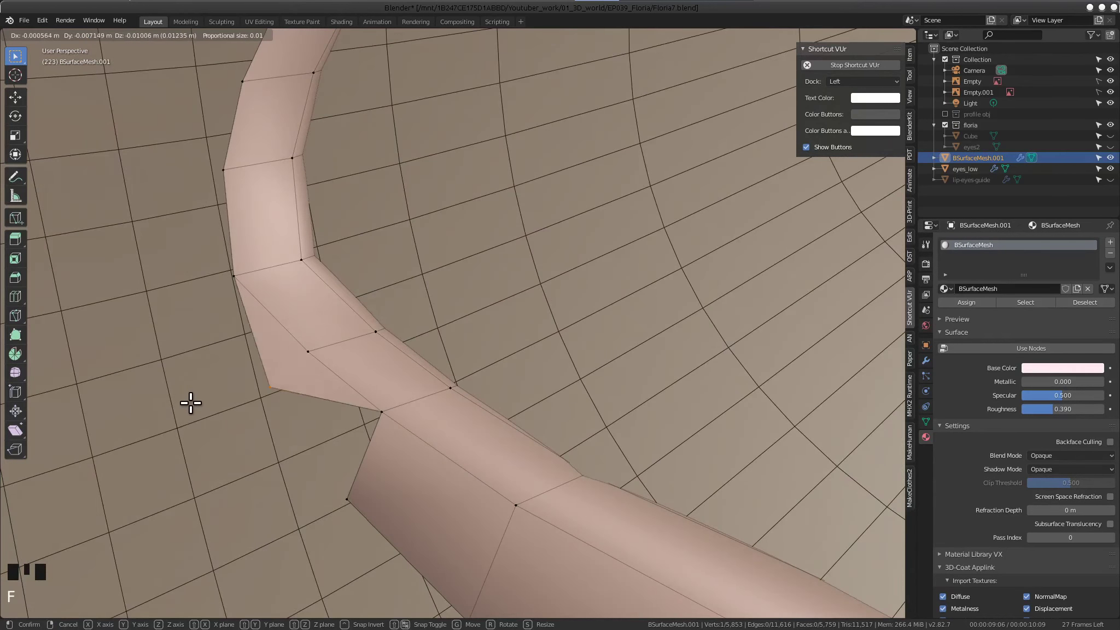
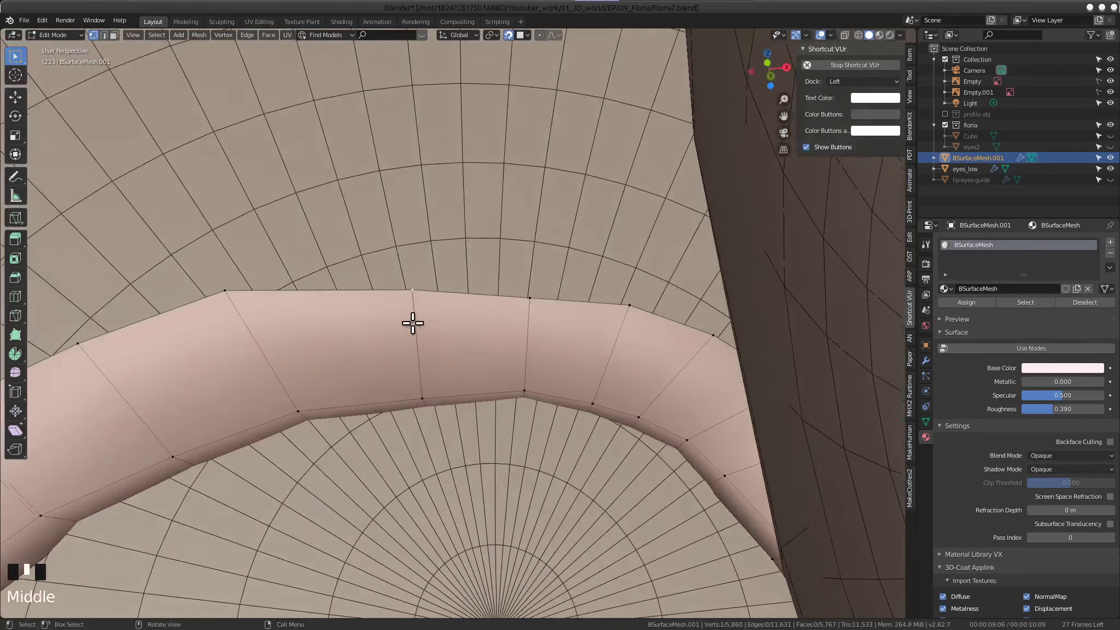
Extrude the flap around the eye corner and fill the first corner faces
key(e)
click(419, 296)
drag(395, 300, 462, 224)
key(f)
click(491, 329)
drag(558, 331, 502, 266)
key(f)
Add further corner faces and begin placing the next corner flap vertex
drag(432, 349, 431, 349)
drag(508, 360, 512, 298)
key(f)
click(448, 330)
drag(482, 345, 520, 335)
key(f)
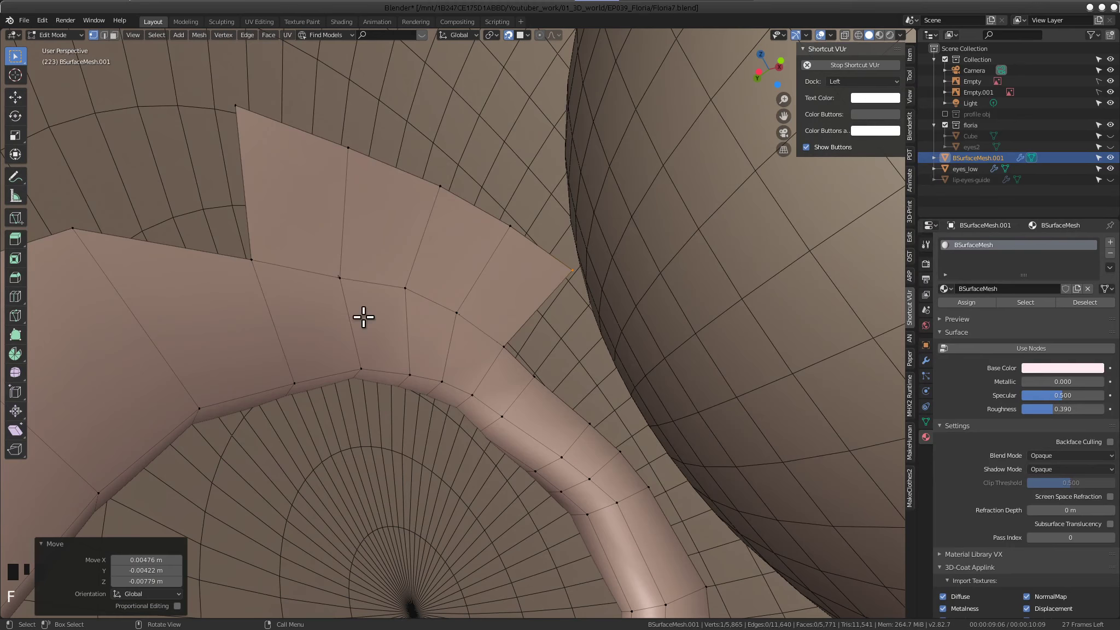
click(495, 355)
key(f)
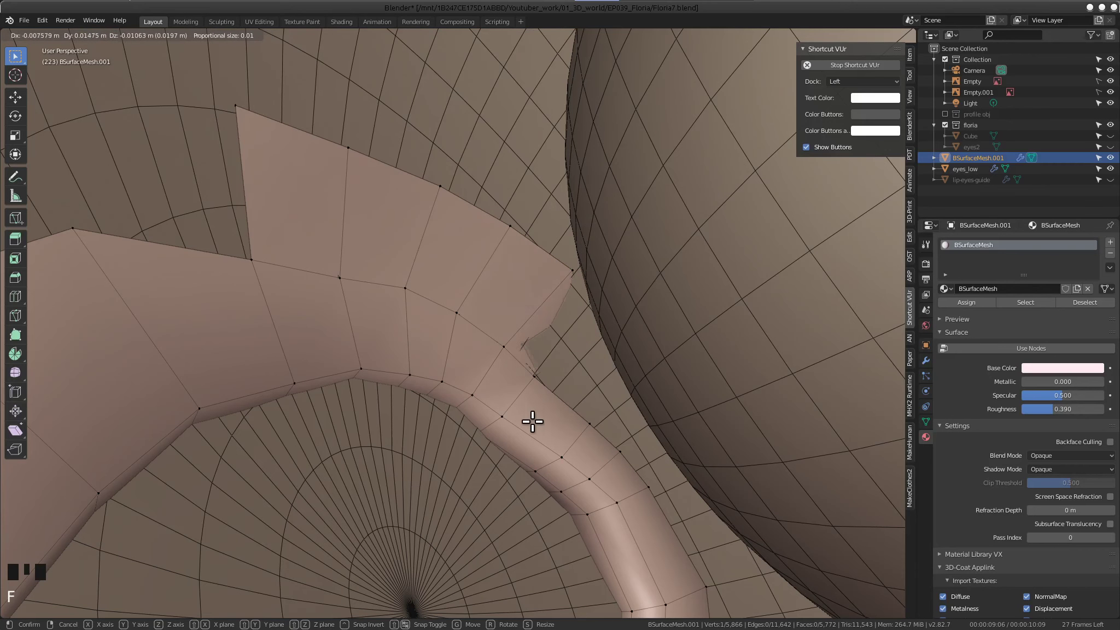
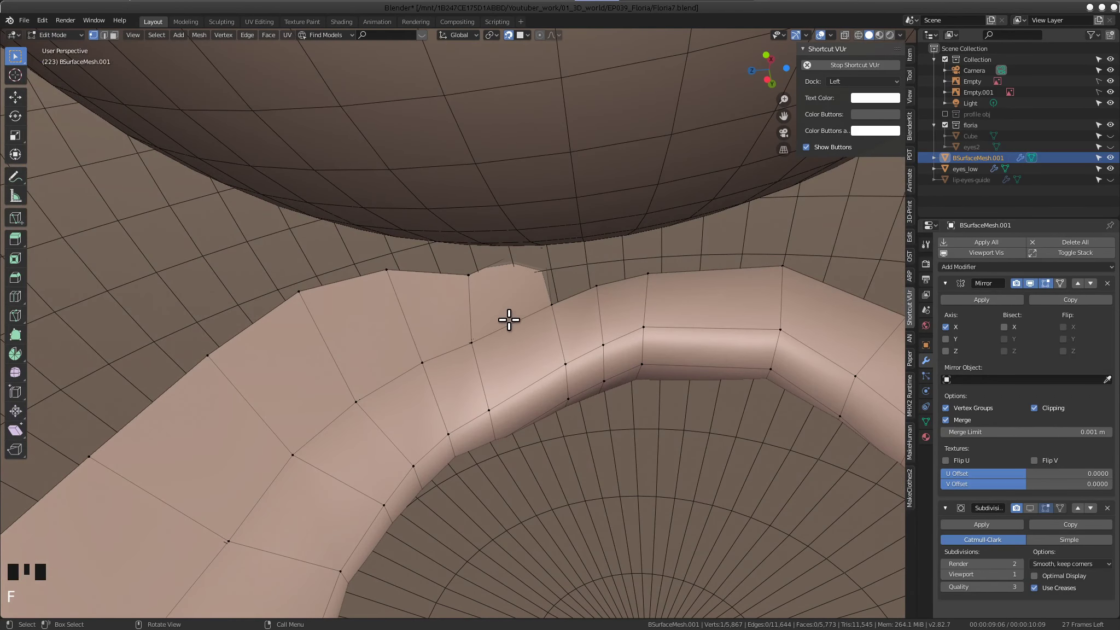
Undo the last nudge and fill one more face on the flap
key(ctrl+z)
key(f)
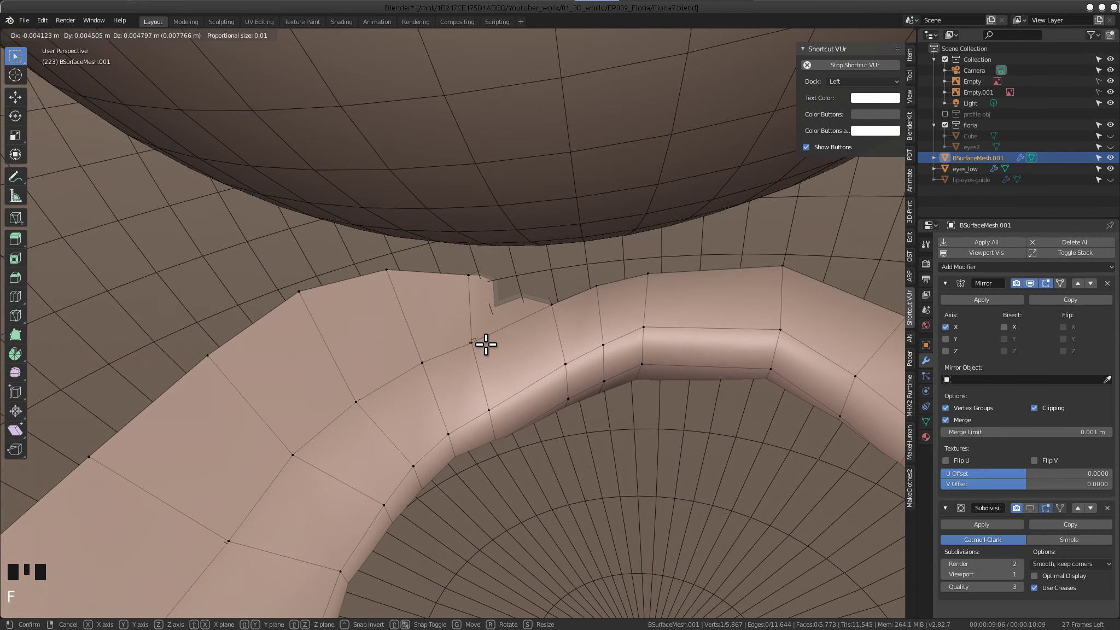
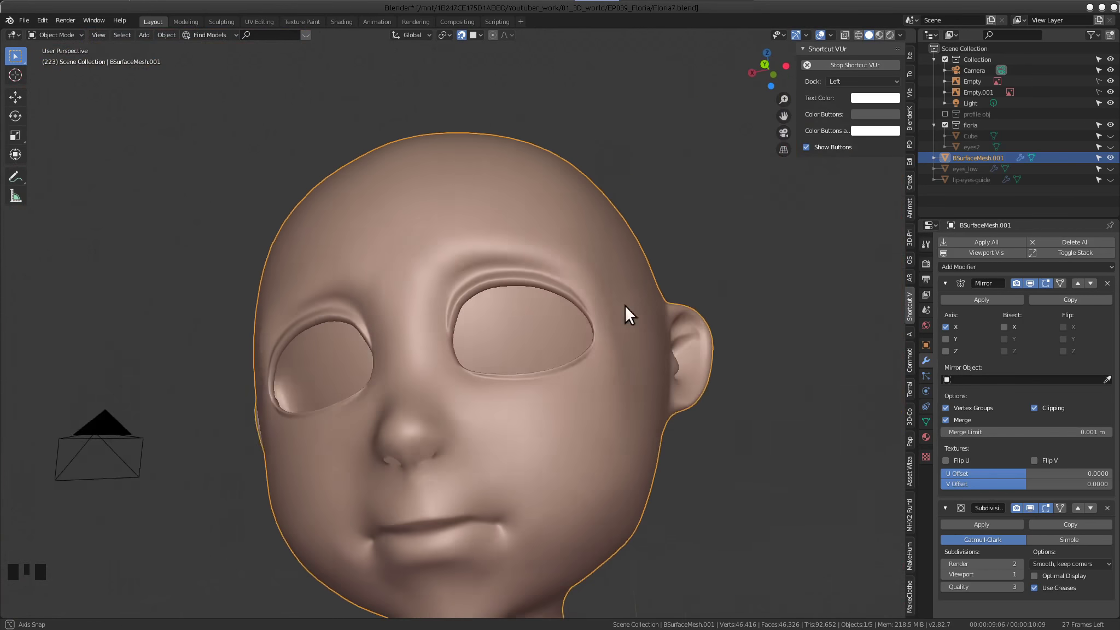
scroll(up, 3)
drag(613, 323, 347, 327)
scroll(up, 3)
drag(409, 386, 434, 356)
scroll(down, 3)
drag(417, 351, 690, 402)
scroll(up, 3)
drag(513, 352, 598, 370)
scroll(down, 3)
drag(490, 332, 453, 314)
scroll(up, 3)
drag(395, 265, 260, 331)
scroll(up, 3)
drag(365, 362, 457, 377)
scroll(down, 3)
drag(460, 340, 567, 328)
scroll(up, 3)
scroll(down, 3)
drag(445, 354, 471, 338)
scroll(down, 3)
drag(475, 379, 580, 331)
scroll(up, 3)
drag(466, 340, 572, 367)
scroll(down, 3)
drag(521, 391, 518, 296)
scroll(up, 3)
drag(516, 360, 537, 349)
scroll(down, 3)
drag(526, 392, 449, 345)
scroll(up, 3)
drag(508, 270, 146, 457)
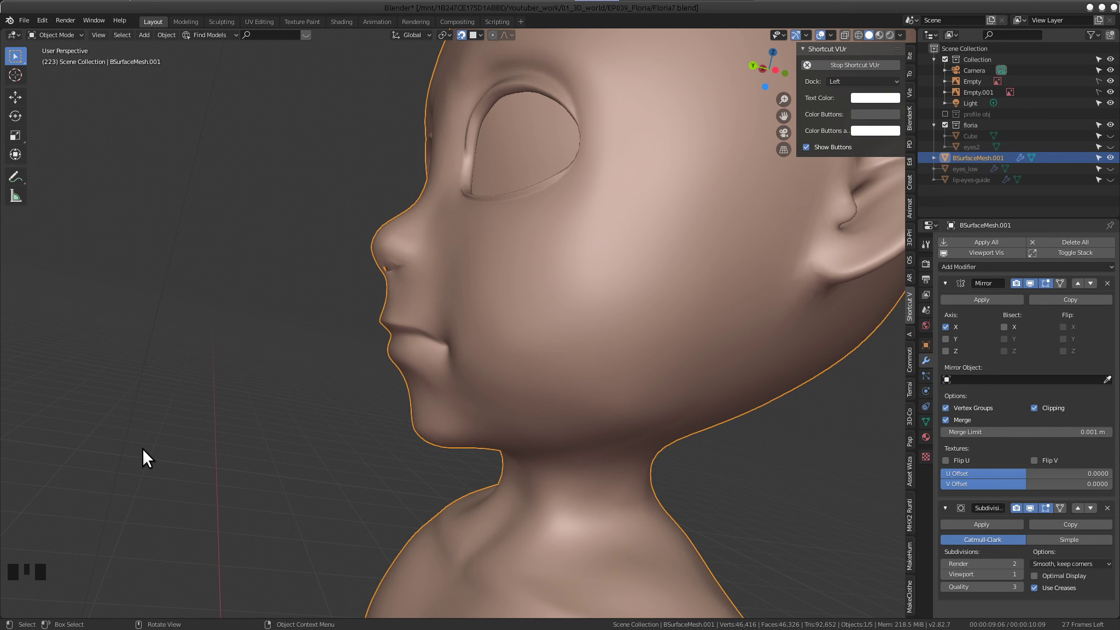
scroll(down, 3)
drag(458, 290, 627, 393)
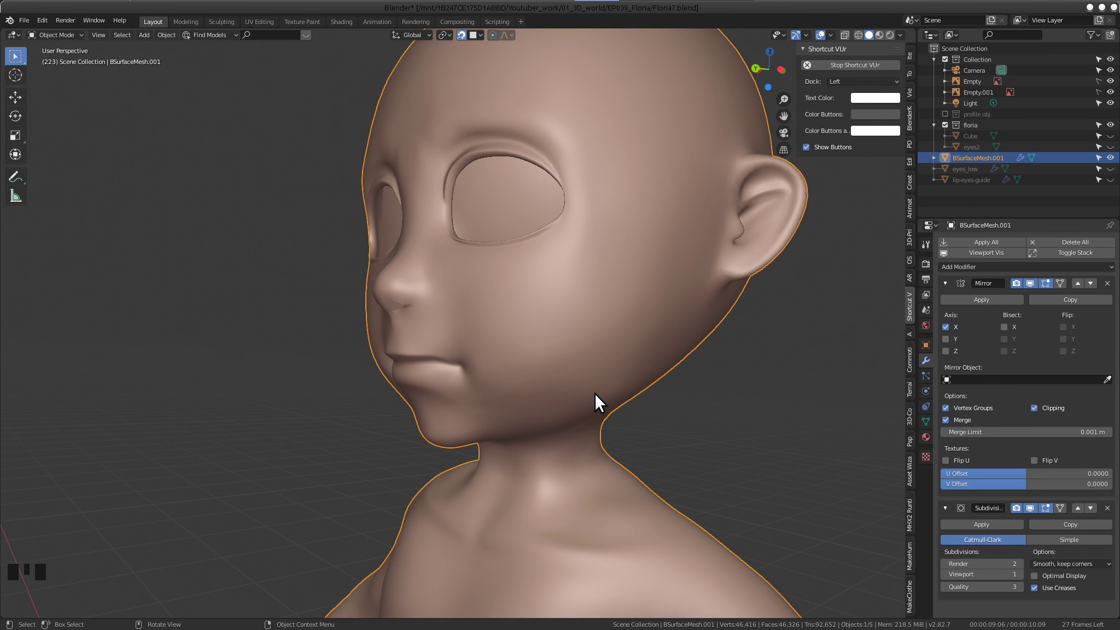
scroll(down, 3)
scroll(down, 3)
drag(485, 382, 519, 285)
scroll(up, 3)
drag(490, 244, 557, 397)
scroll(down, 3)
drag(525, 400, 397, 373)
scroll(up, 3)
drag(449, 354, 468, 360)
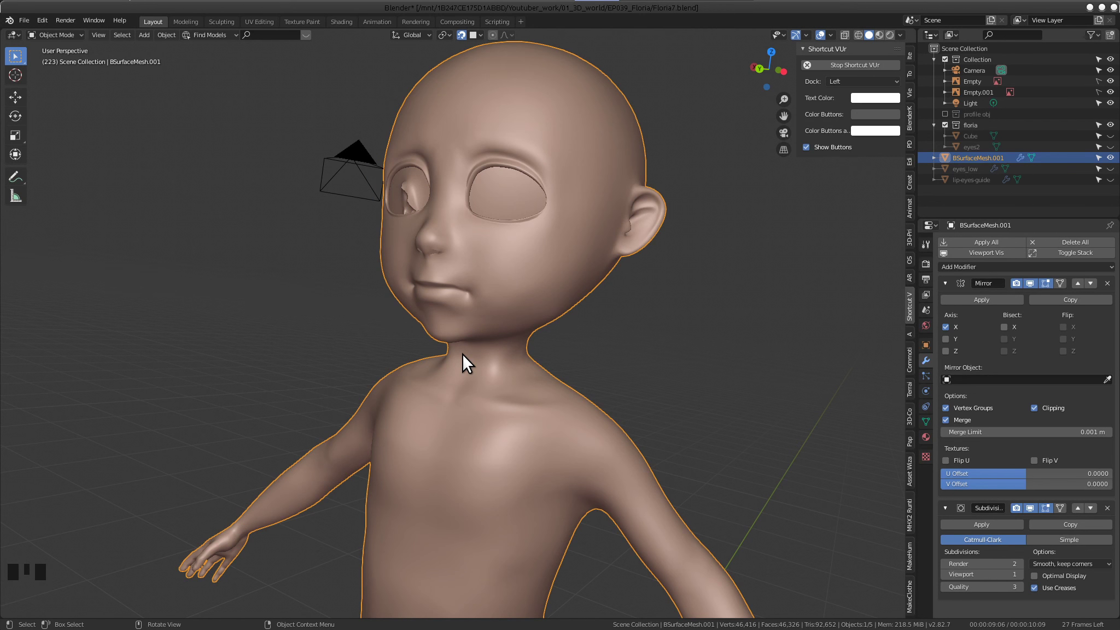